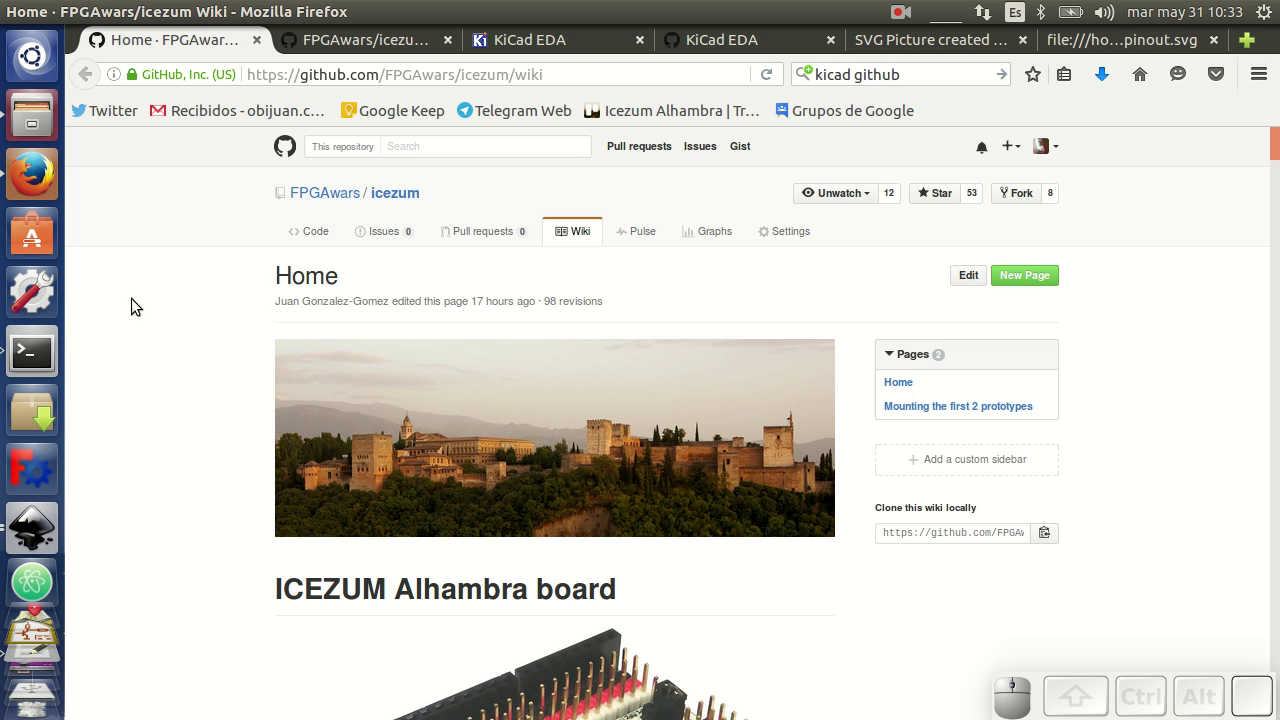
Scroll the icezum wiki Home page past the board photo, features and videos to the Pinout diagram
{"action": "scroll", "scroll_direction": "down", "scroll_amount": 3}
{"action": "scroll", "scroll_direction": "down", "scroll_amount": 3}
{"action": "scroll", "scroll_direction": "up", "scroll_amount": 3}
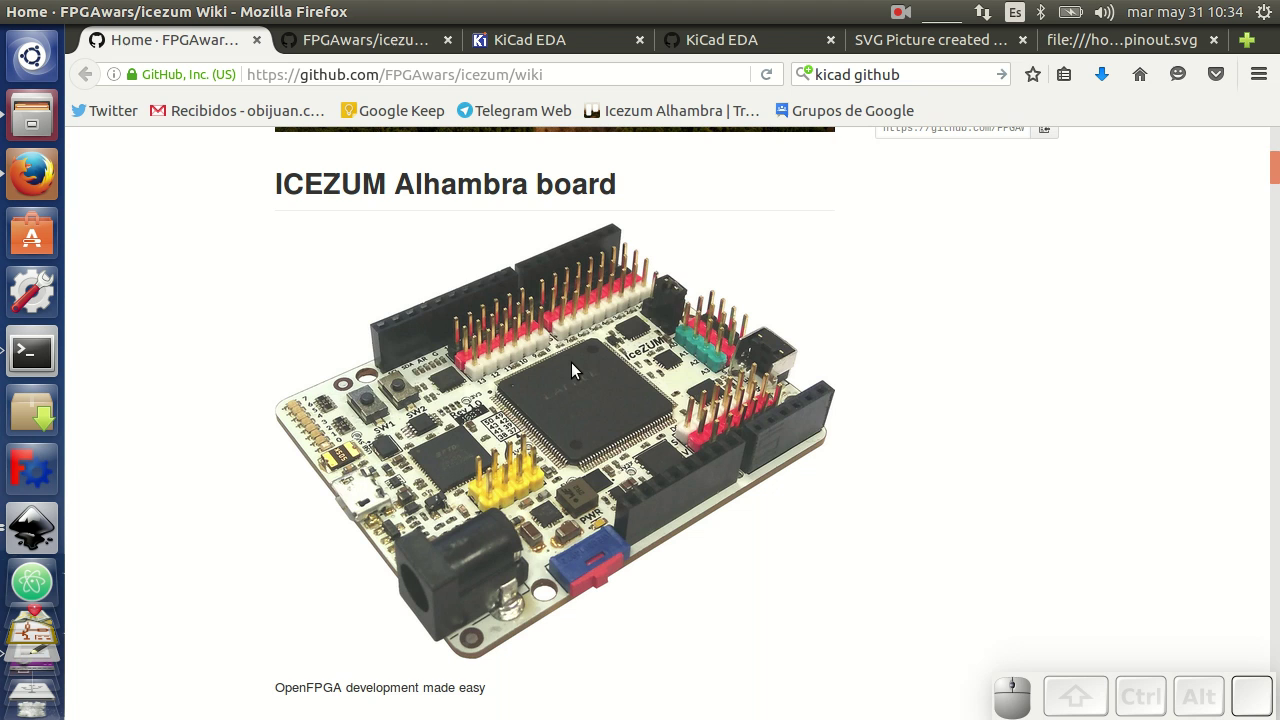
{"action": "scroll", "scroll_direction": "down", "scroll_amount": 3}
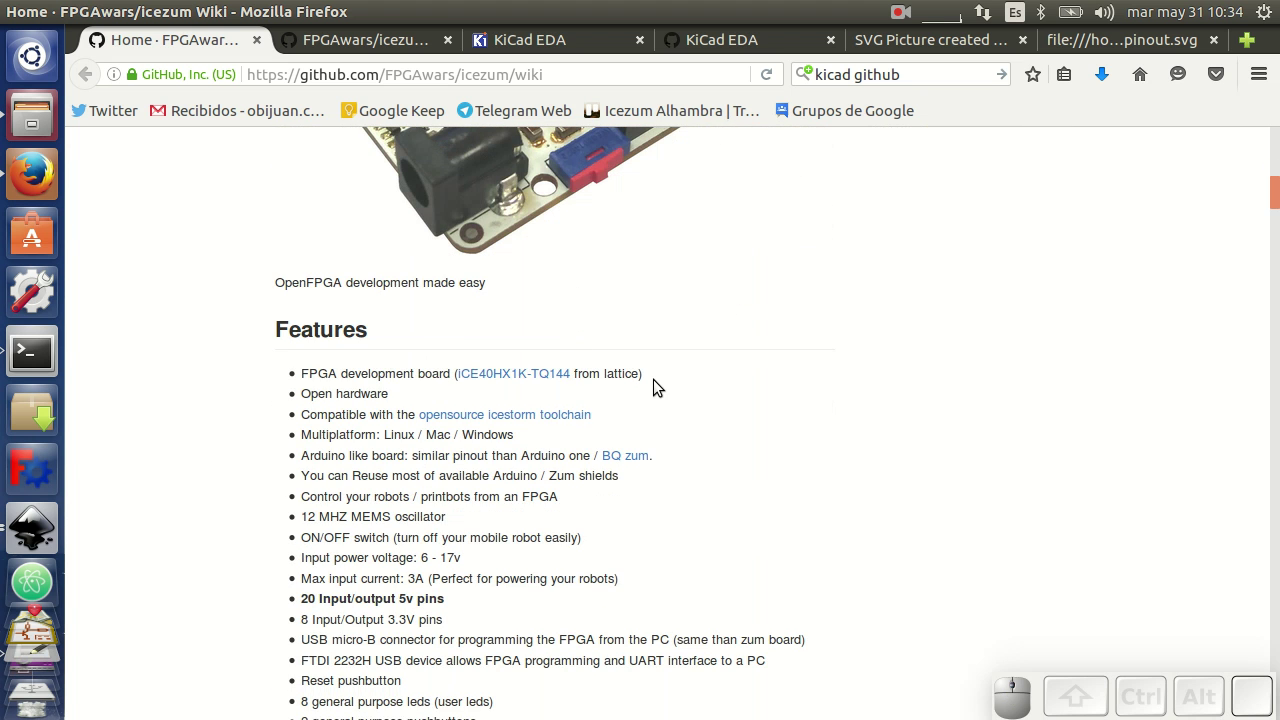
{"action": "scroll", "scroll_direction": "up", "scroll_amount": 3}
{"action": "scroll", "scroll_direction": "down", "scroll_amount": 3}
{"action": "scroll", "scroll_direction": "down", "scroll_amount": 3}
{"action": "scroll", "scroll_direction": "down", "scroll_amount": 3}
{"action": "scroll", "scroll_direction": "down", "scroll_amount": 3}
{"action": "scroll", "scroll_direction": "down", "scroll_amount": 3}
{"action": "middle_click", "coordinate": [665, 375]}
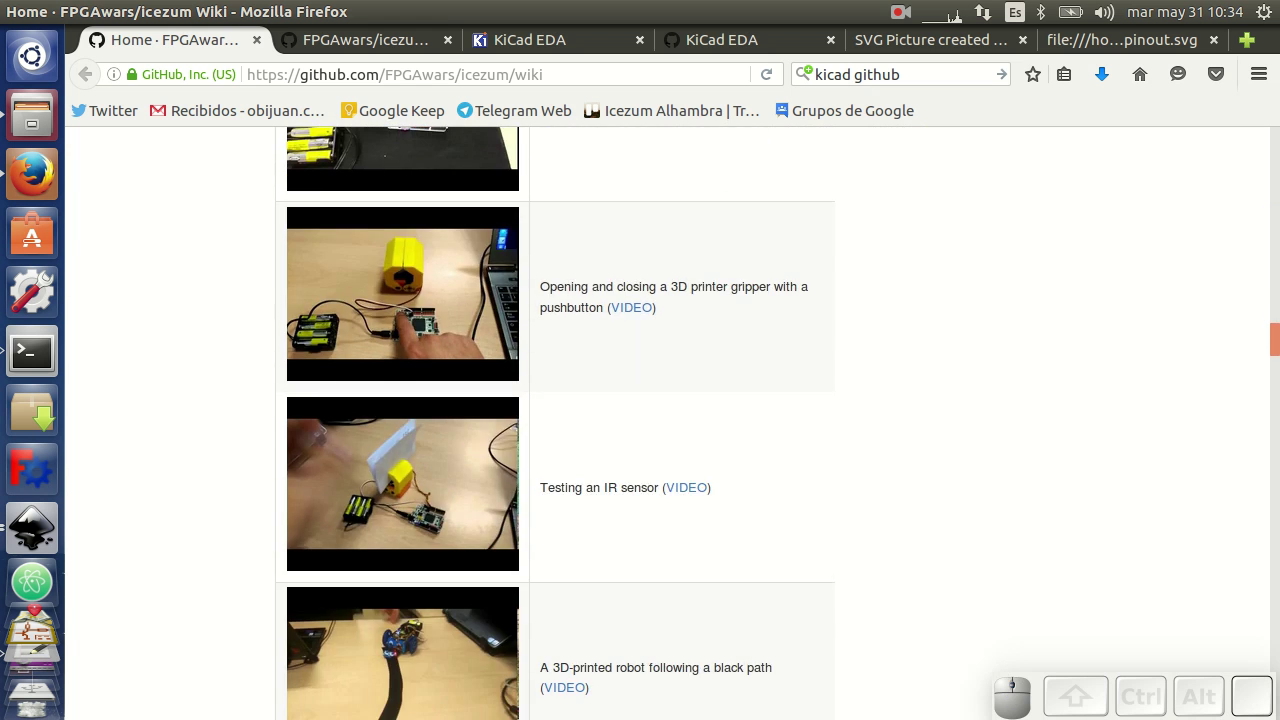
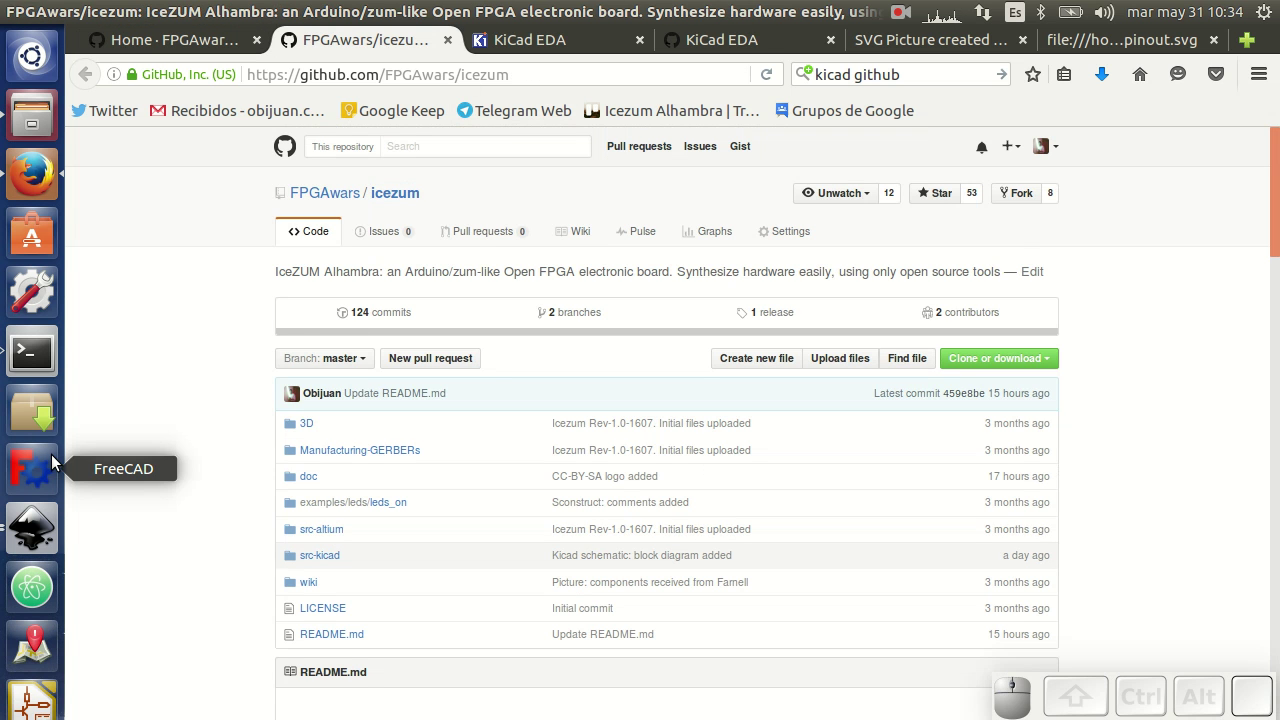
Scroll through the FPGAwars/icezum file list and README and back to the top
{"action": "scroll", "scroll_direction": "down", "scroll_amount": 3}
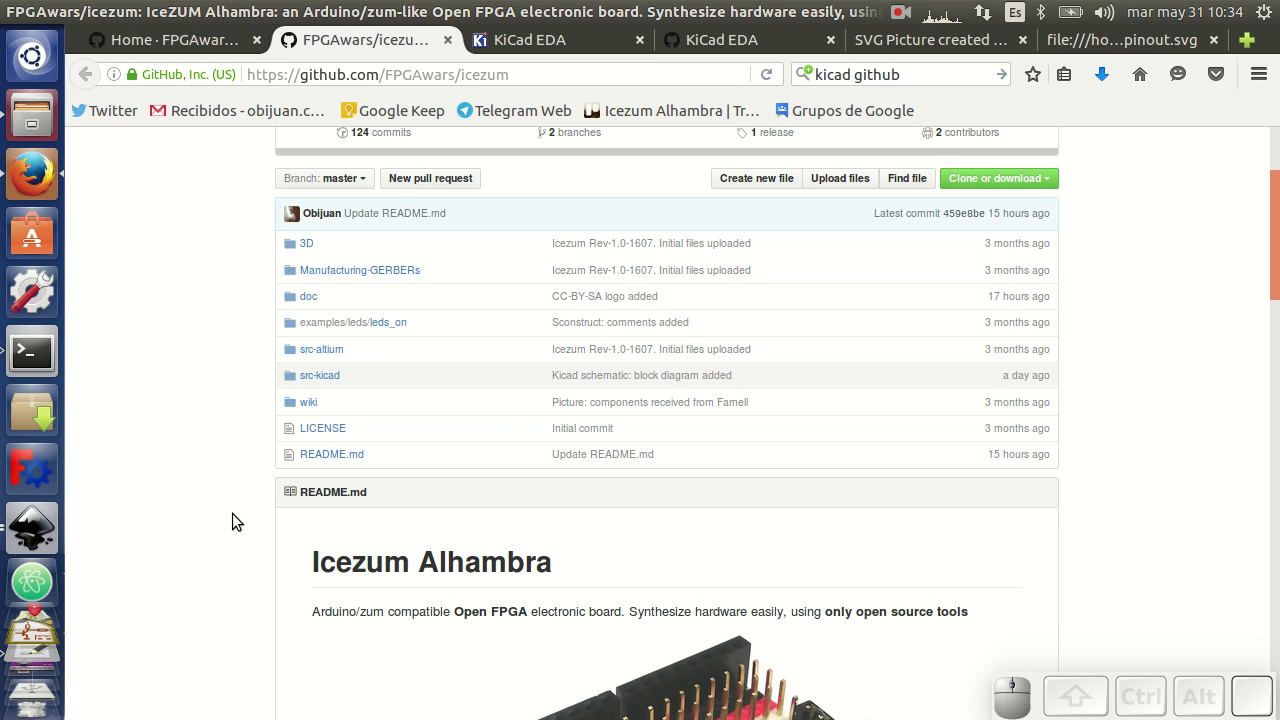
{"action": "scroll", "scroll_direction": "down", "scroll_amount": 3}
{"action": "scroll", "scroll_direction": "up", "scroll_amount": 3}
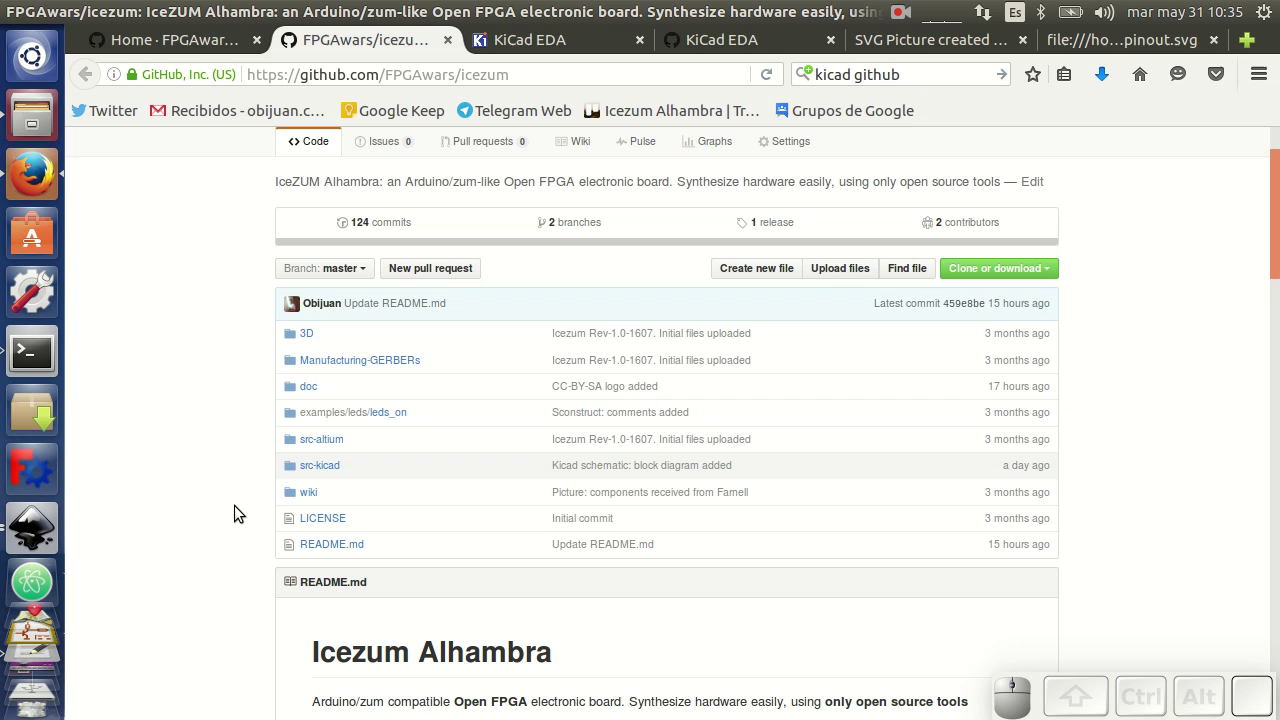
{"action": "scroll", "scroll_direction": "down", "scroll_amount": 3}
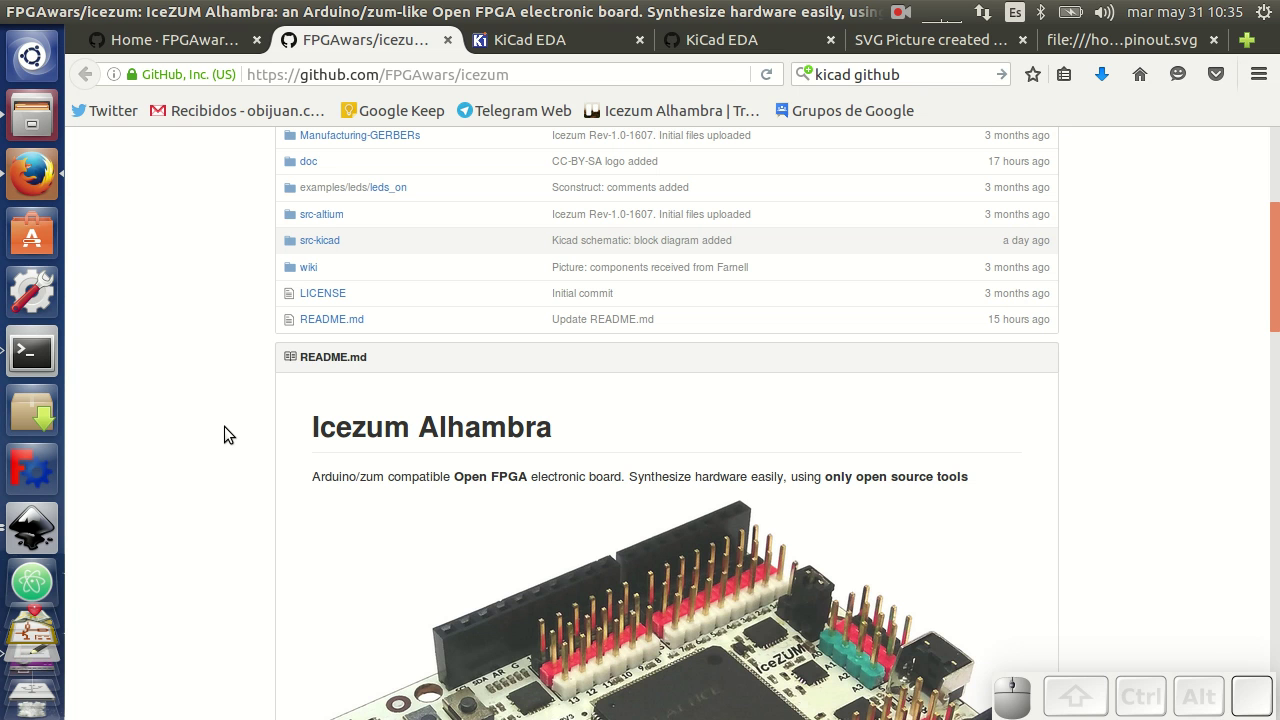
{"action": "scroll", "scroll_direction": "up", "scroll_amount": 3}
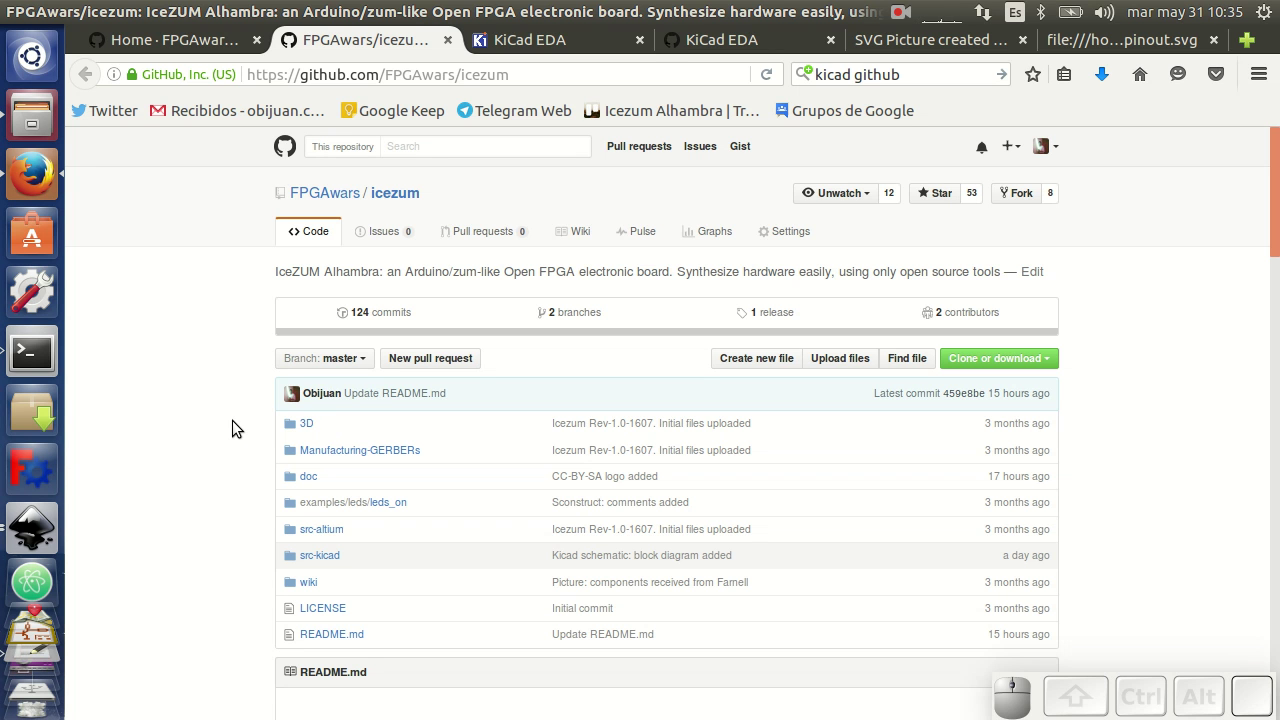
{"action": "scroll", "scroll_direction": "up", "scroll_amount": 3}
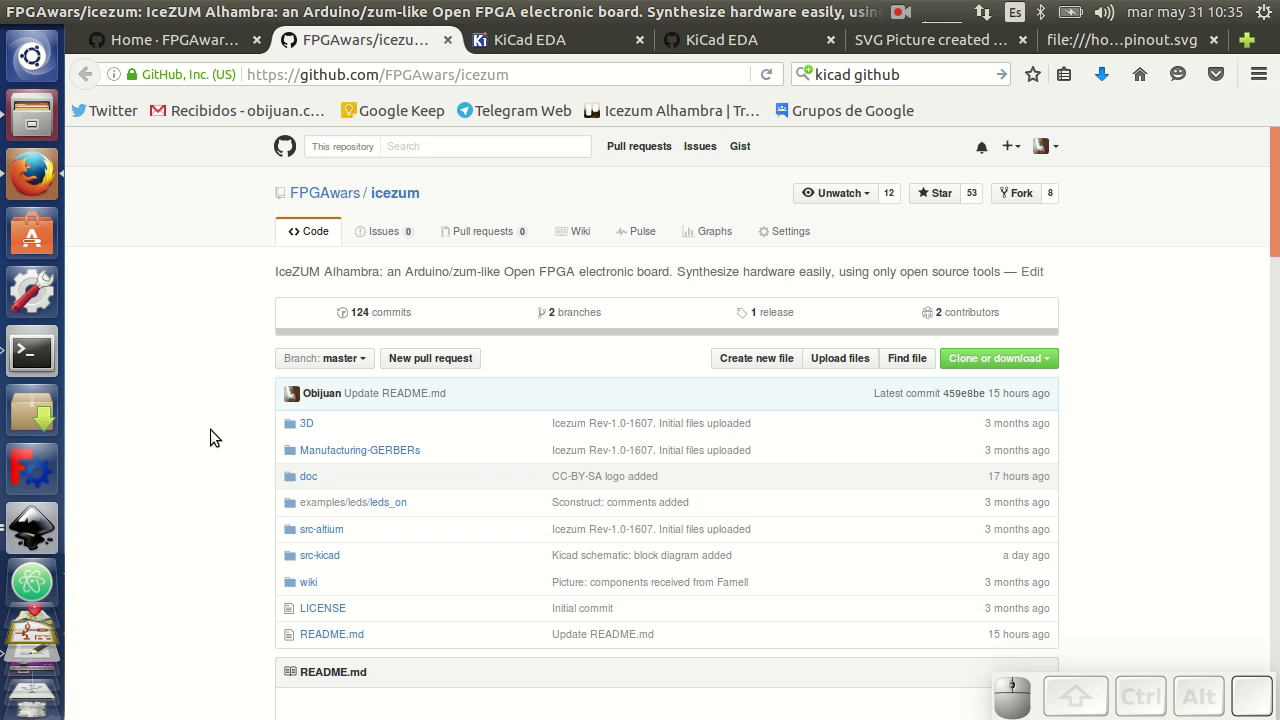
{"action": "left_click", "coordinate": [515, 45]}
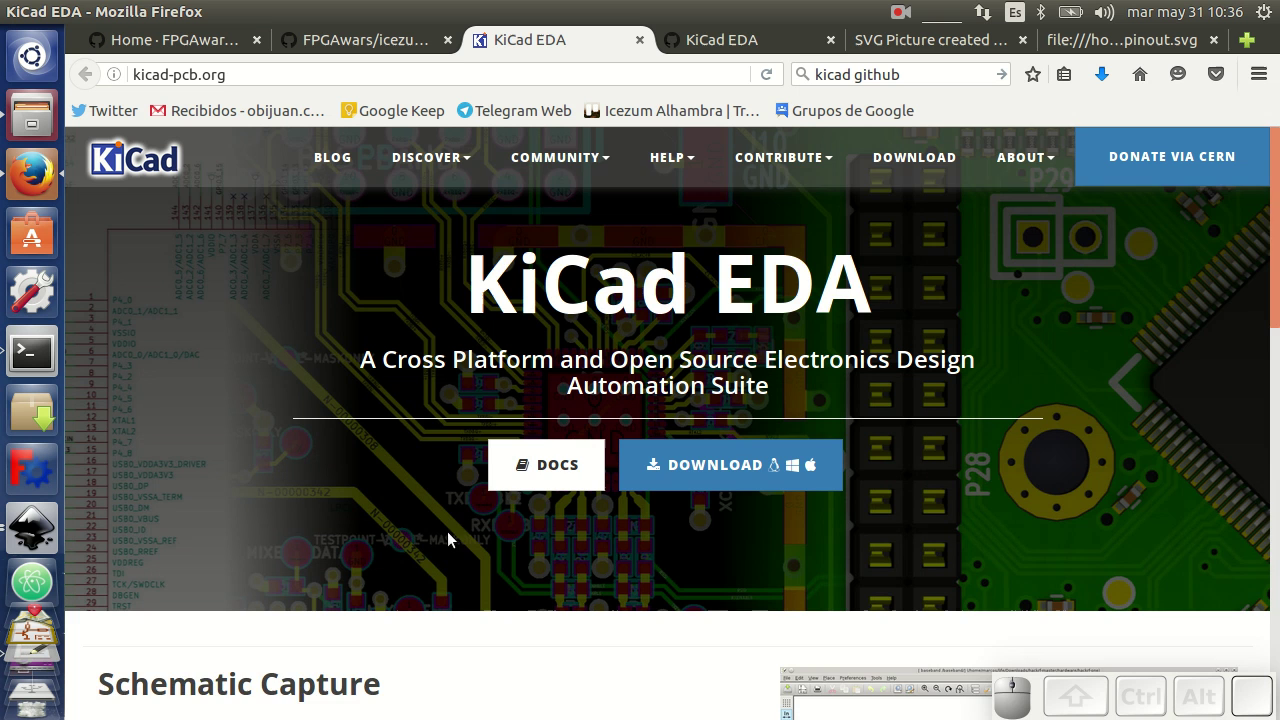
{"action": "scroll", "scroll_direction": "down", "scroll_amount": 3}
{"action": "scroll", "scroll_direction": "up", "scroll_amount": 3}
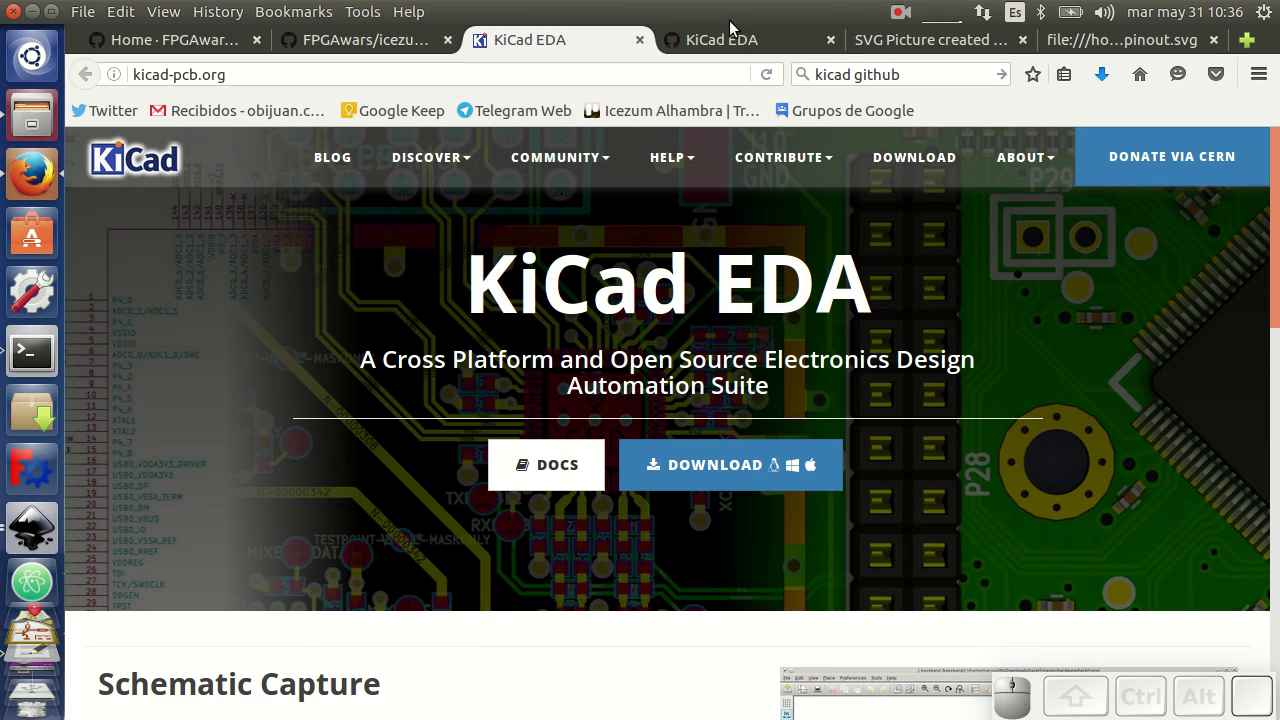
From the KiCad GitHub organisation, browse kicad-source-mirror into eeschema and load autoplace_fields.cpp
{"action": "left_click", "coordinate": [709, 45]}
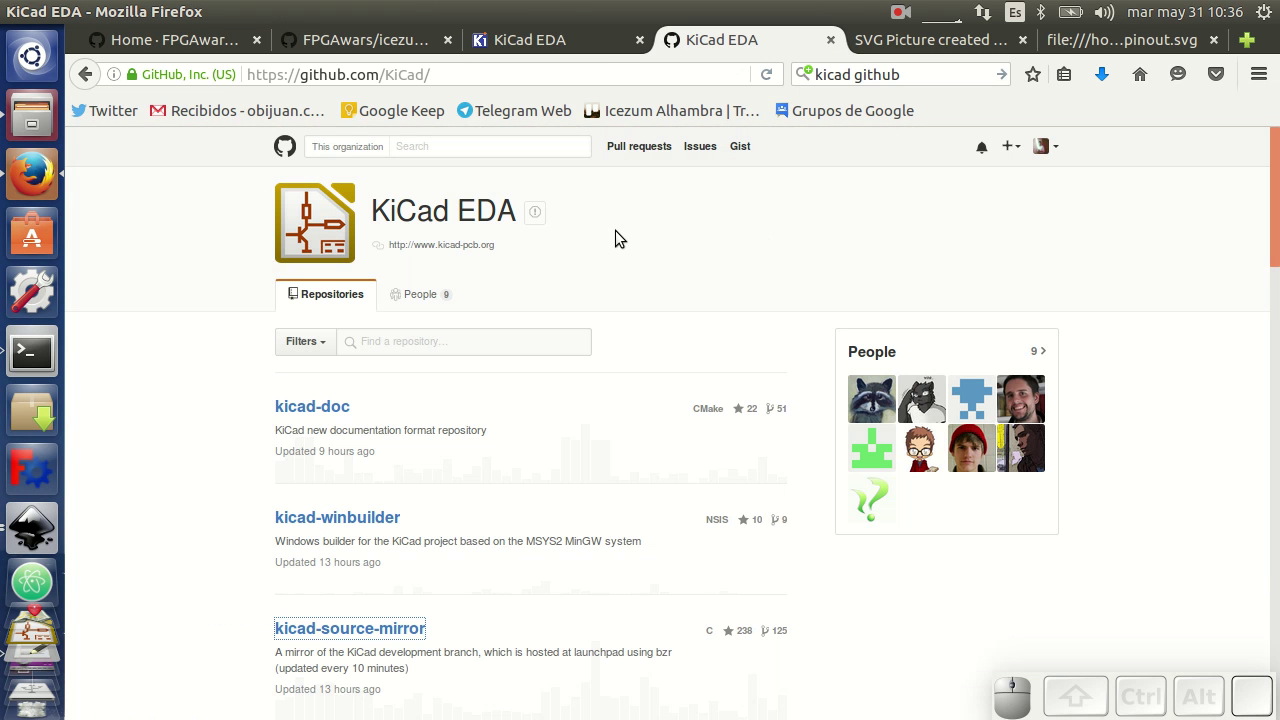
{"action": "scroll", "scroll_direction": "down", "scroll_amount": 3}
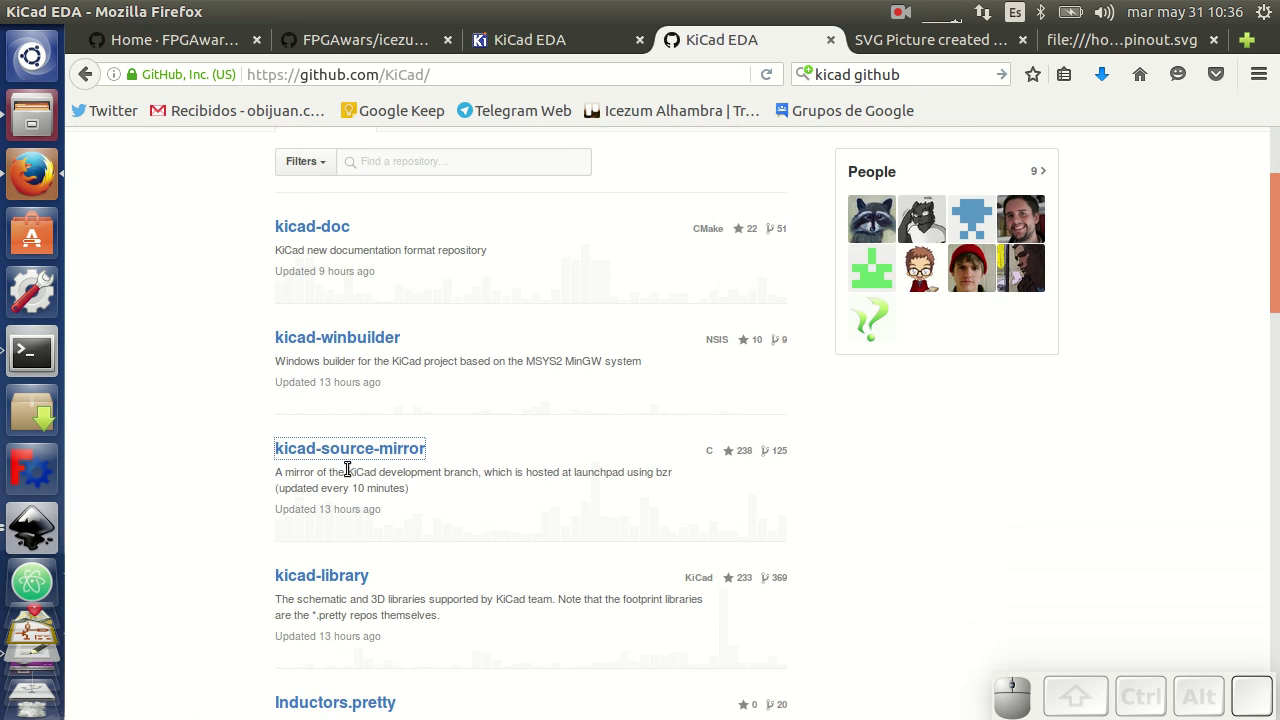
{"action": "left_click", "coordinate": [347, 453]}
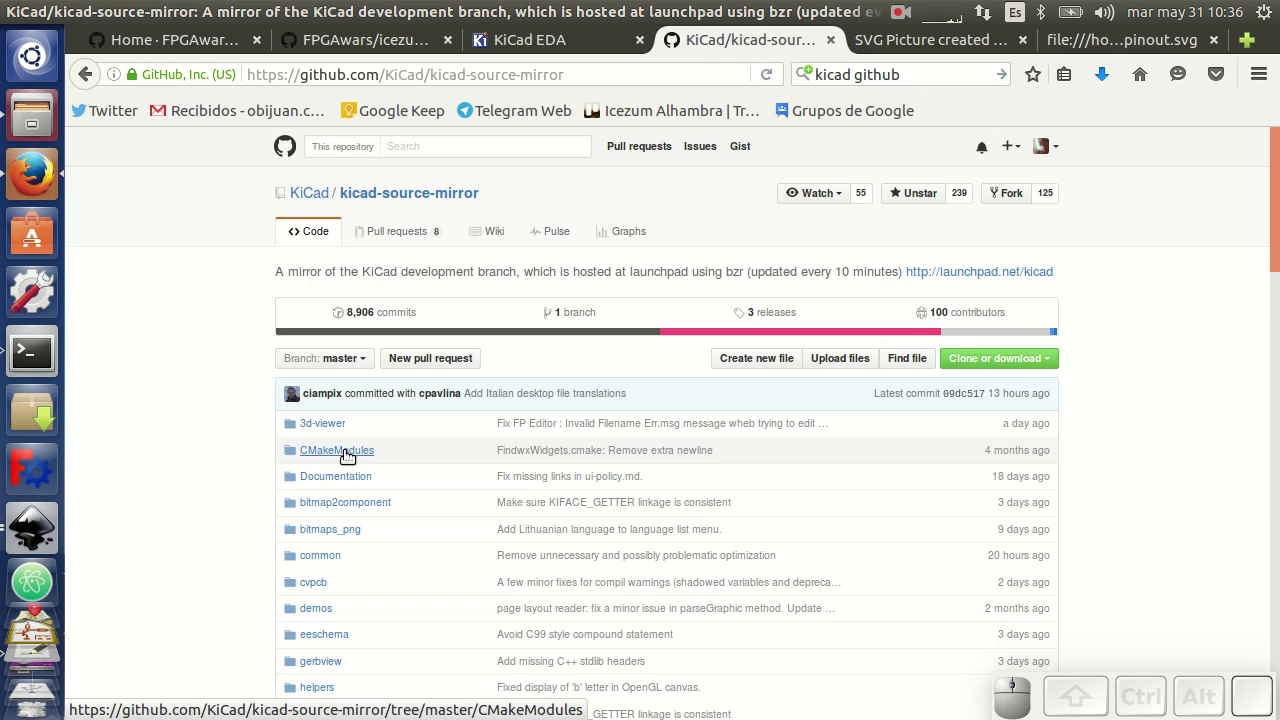
{"action": "scroll", "scroll_direction": "down", "scroll_amount": 3}
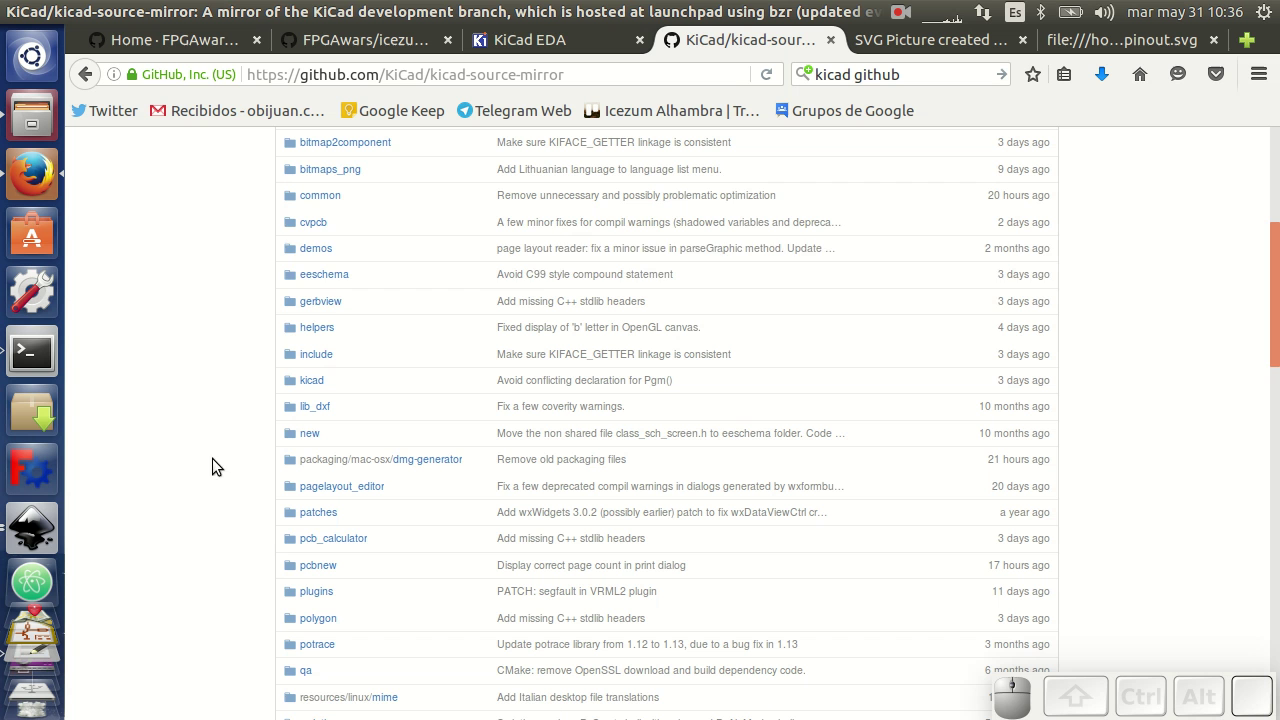
{"action": "left_click", "coordinate": [315, 282]}
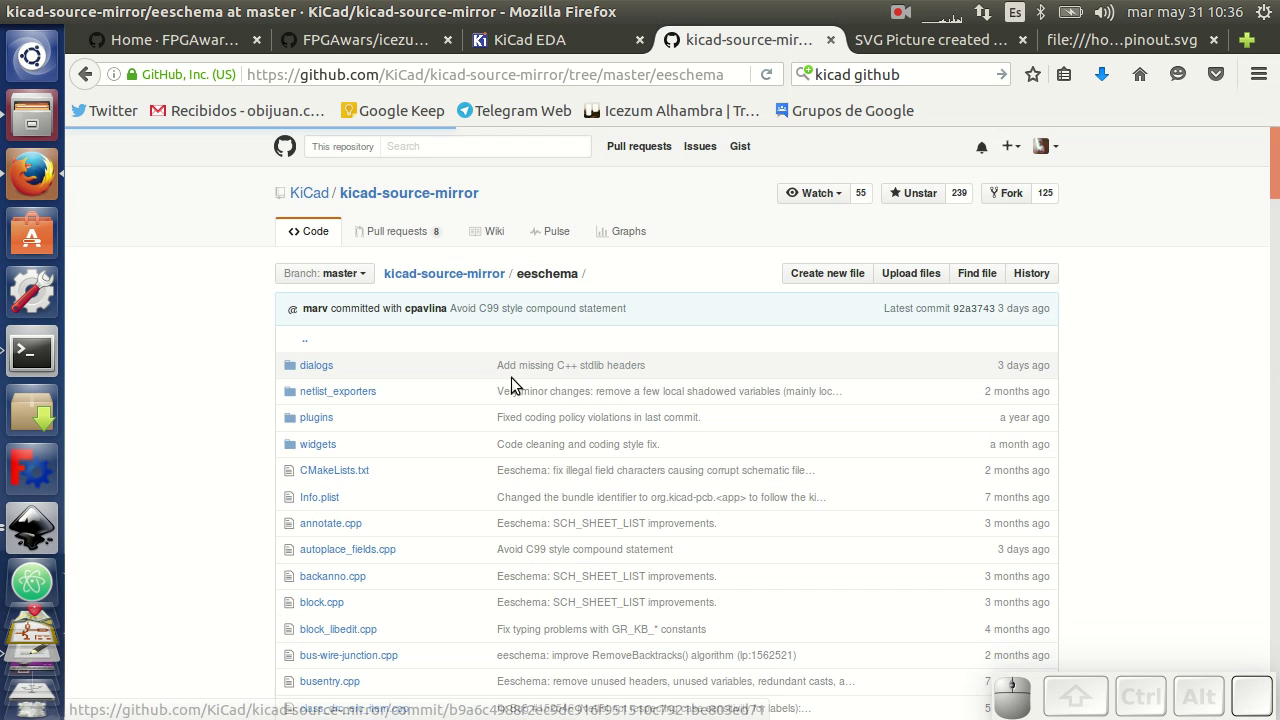
{"action": "scroll", "scroll_direction": "down", "scroll_amount": 3}
{"action": "left_click", "coordinate": [375, 273]}
{"action": "left_click", "coordinate": [376, 282]}
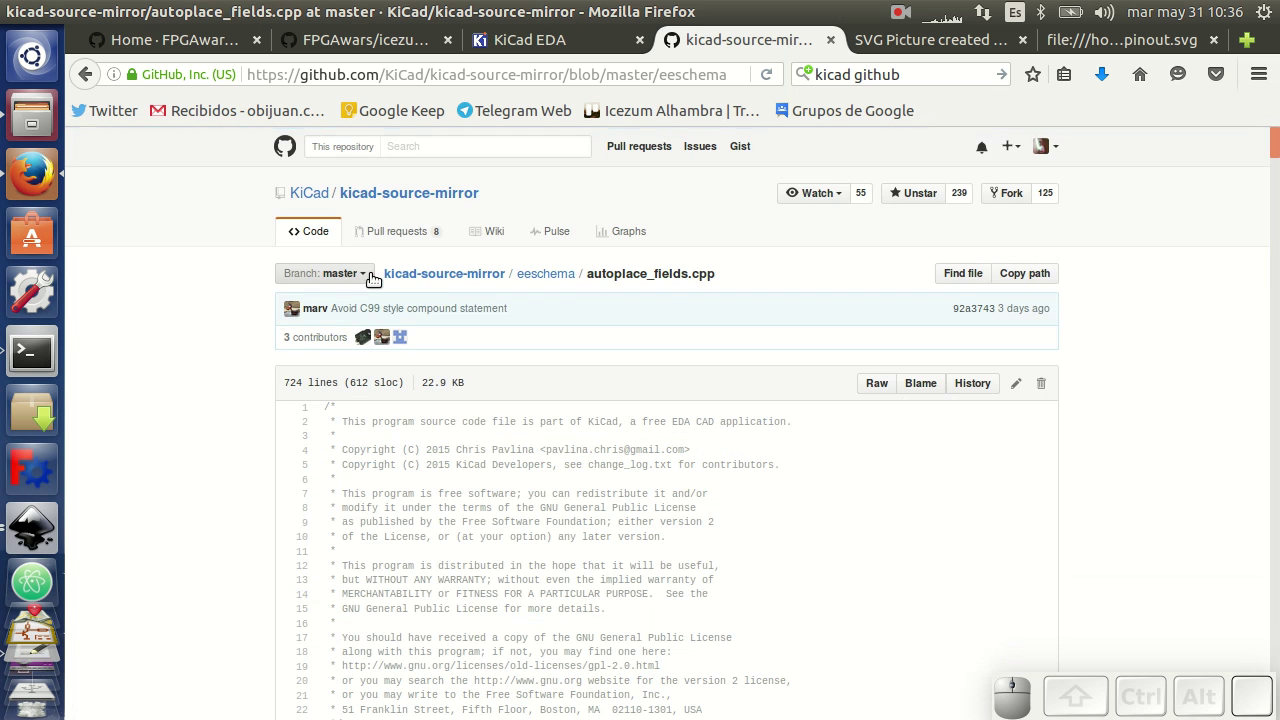
Read through the autoplace_fields.cpp source, then return to the KiCad EDA website tab
{"action": "scroll", "scroll_direction": "down", "scroll_amount": 3}
{"action": "scroll", "scroll_direction": "down", "scroll_amount": 3}
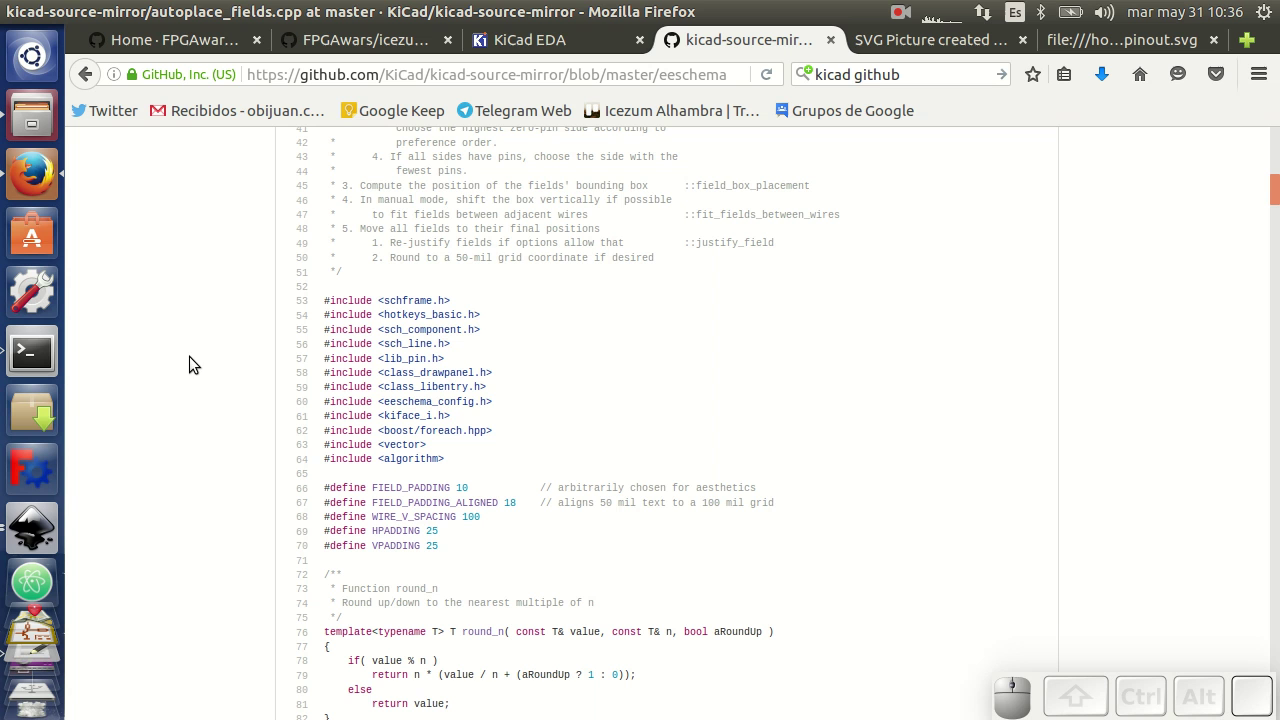
{"action": "scroll", "scroll_direction": "down", "scroll_amount": 3}
{"action": "scroll", "scroll_direction": "up", "scroll_amount": 3}
{"action": "scroll", "scroll_direction": "up", "scroll_amount": 3}
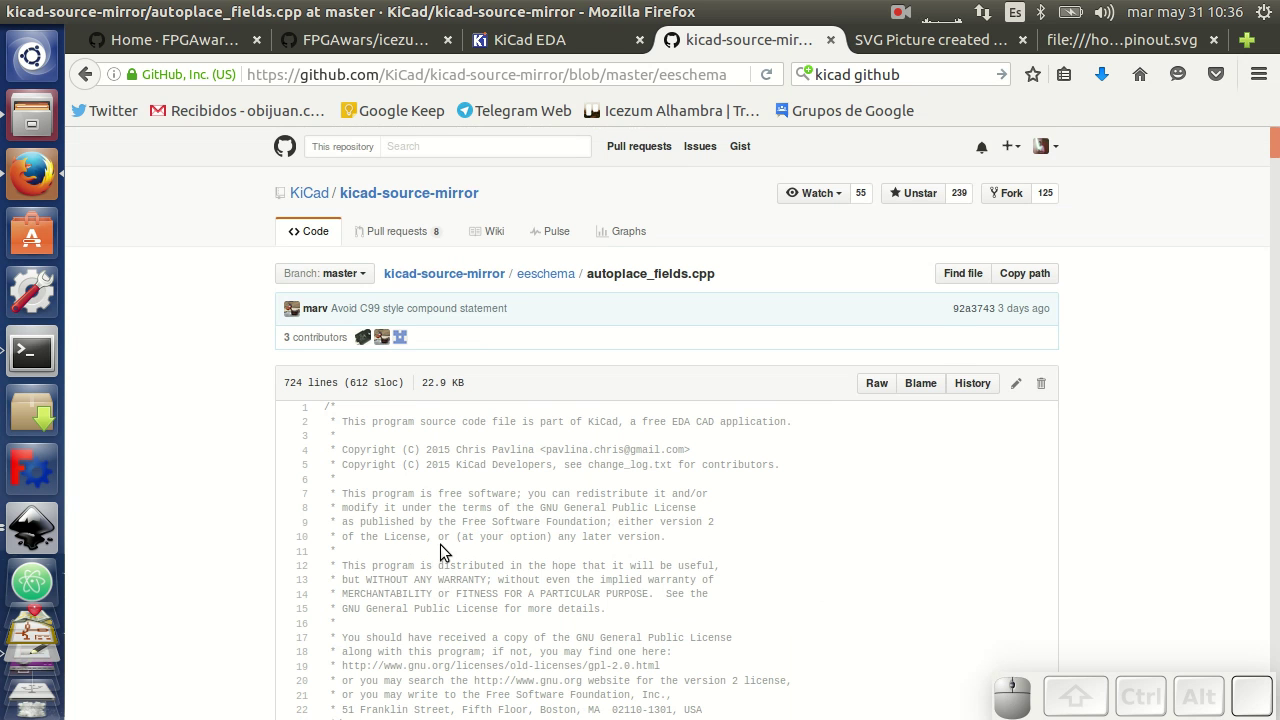
{"action": "left_click", "coordinate": [534, 44]}
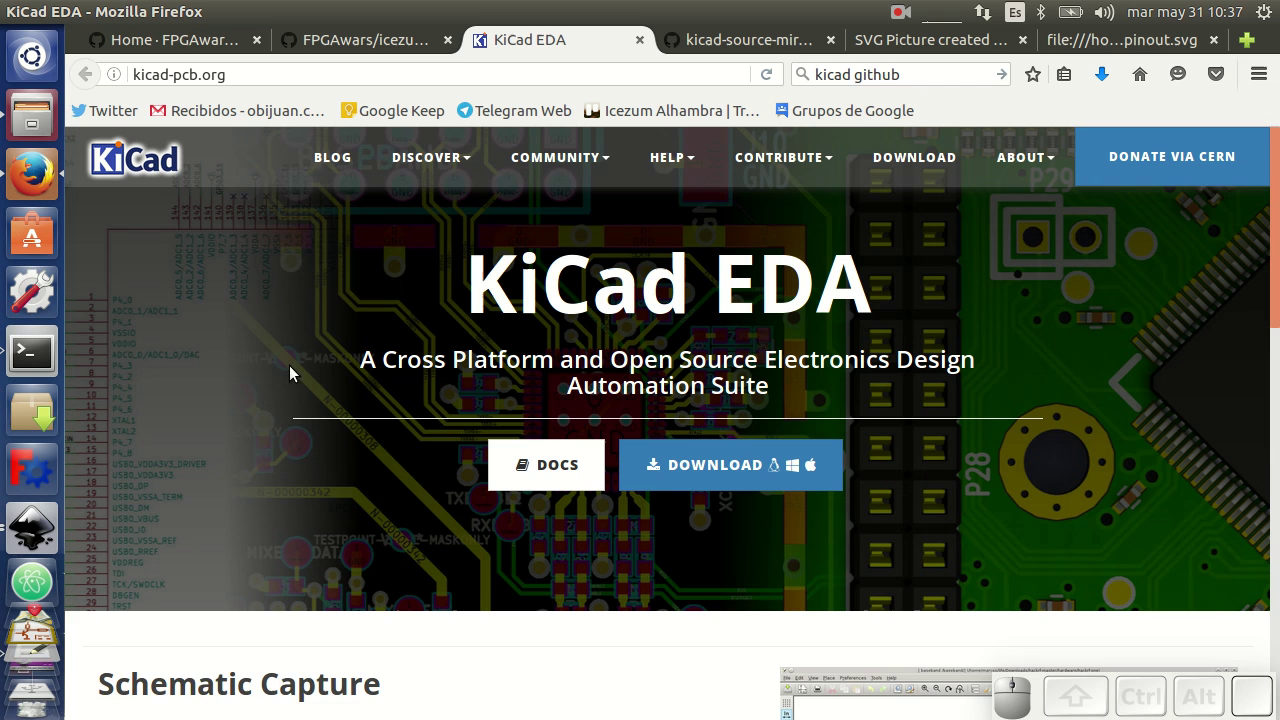
Browse the kicad-pcb.org homepage, then switch back to the FPGAwars/icezum repository tab
{"action": "scroll", "scroll_direction": "down", "scroll_amount": 3}
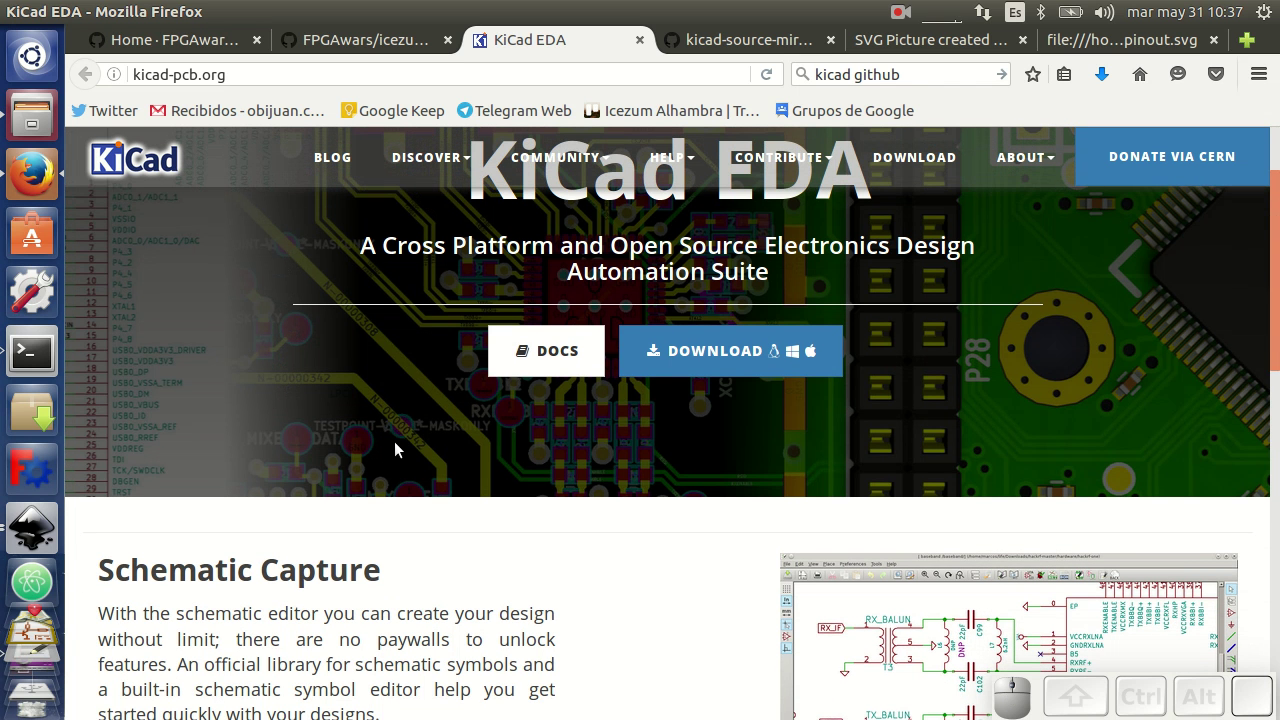
{"action": "scroll", "scroll_direction": "down", "scroll_amount": 3}
{"action": "scroll", "scroll_direction": "up", "scroll_amount": 3}
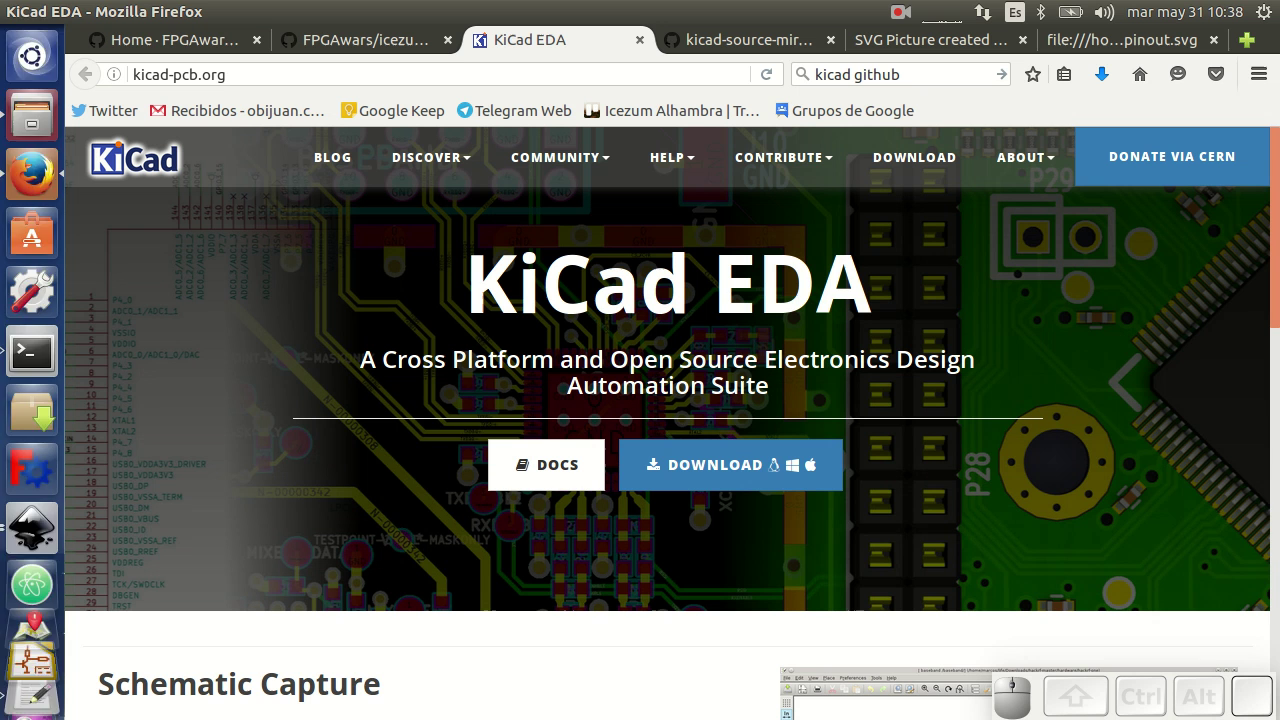
{"action": "left_click", "coordinate": [214, 39]}
{"action": "left_click", "coordinate": [358, 43]}
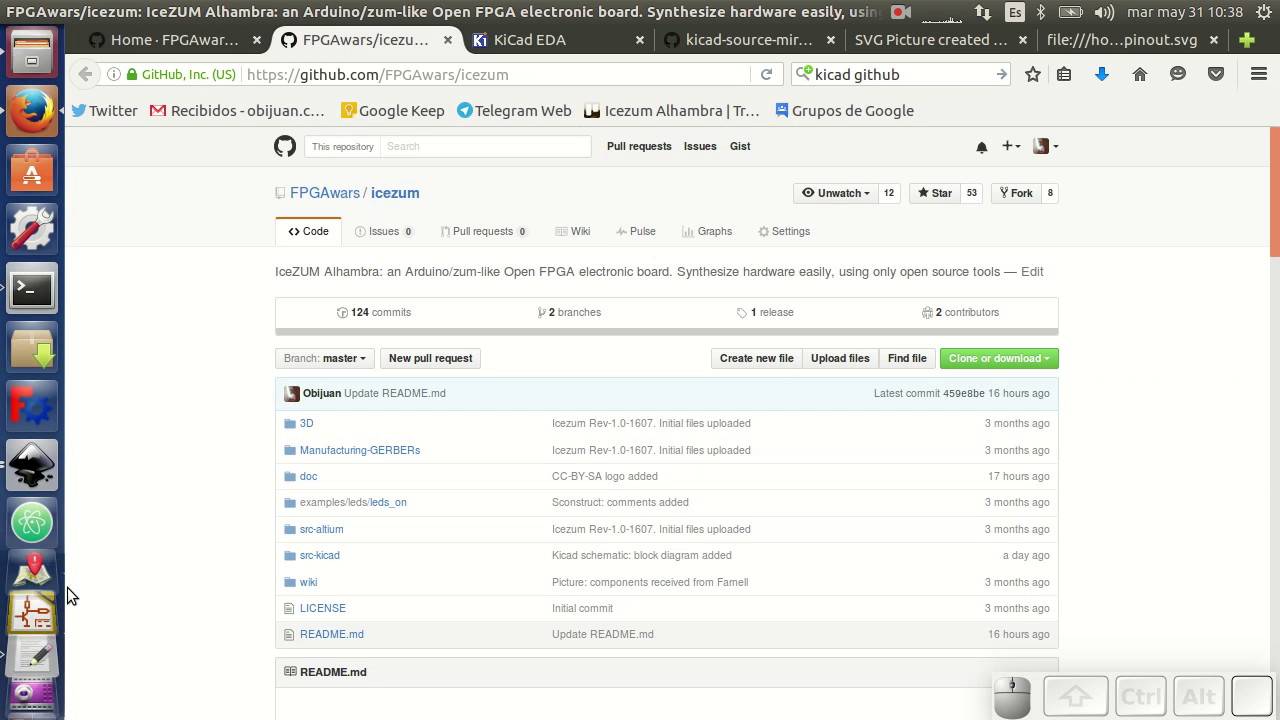
Launch KiCad and browse the Open Existing Project dialog from home through develop into the icezum src-kicad folder
{"action": "left_click", "coordinate": [48, 476]}
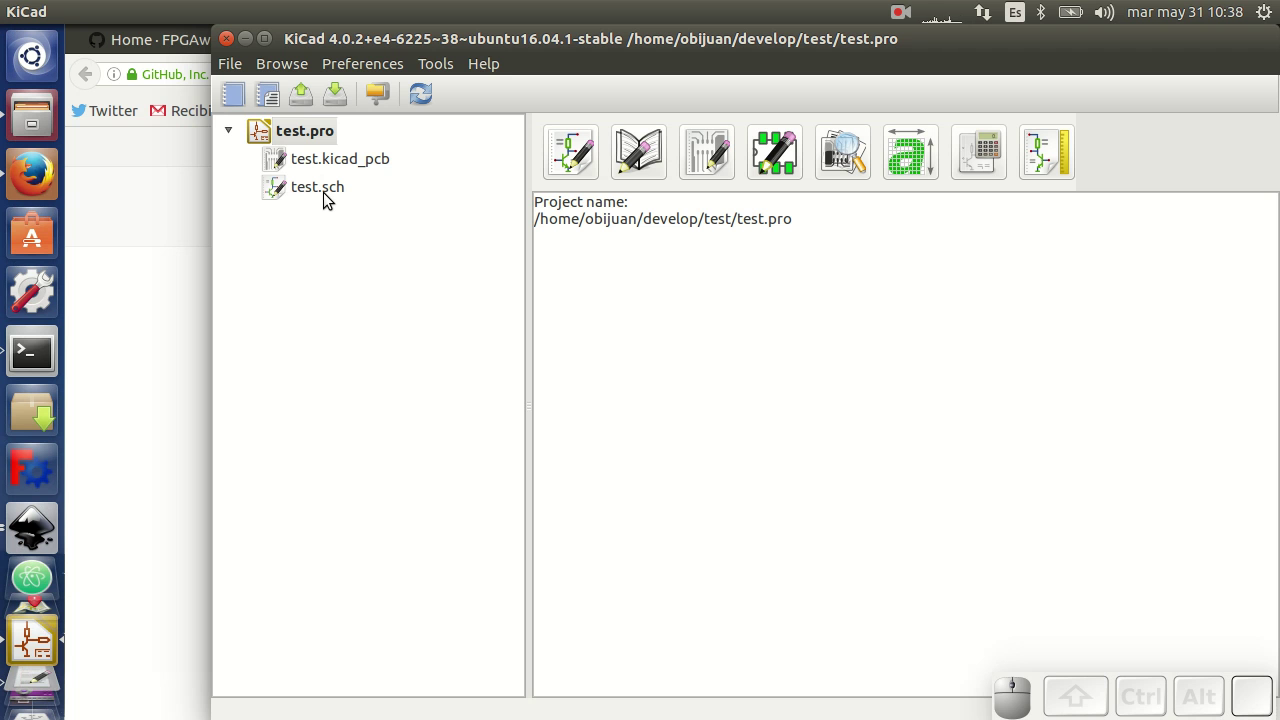
{"action": "left_click", "coordinate": [240, 65]}
{"action": "left_click", "coordinate": [269, 98]}
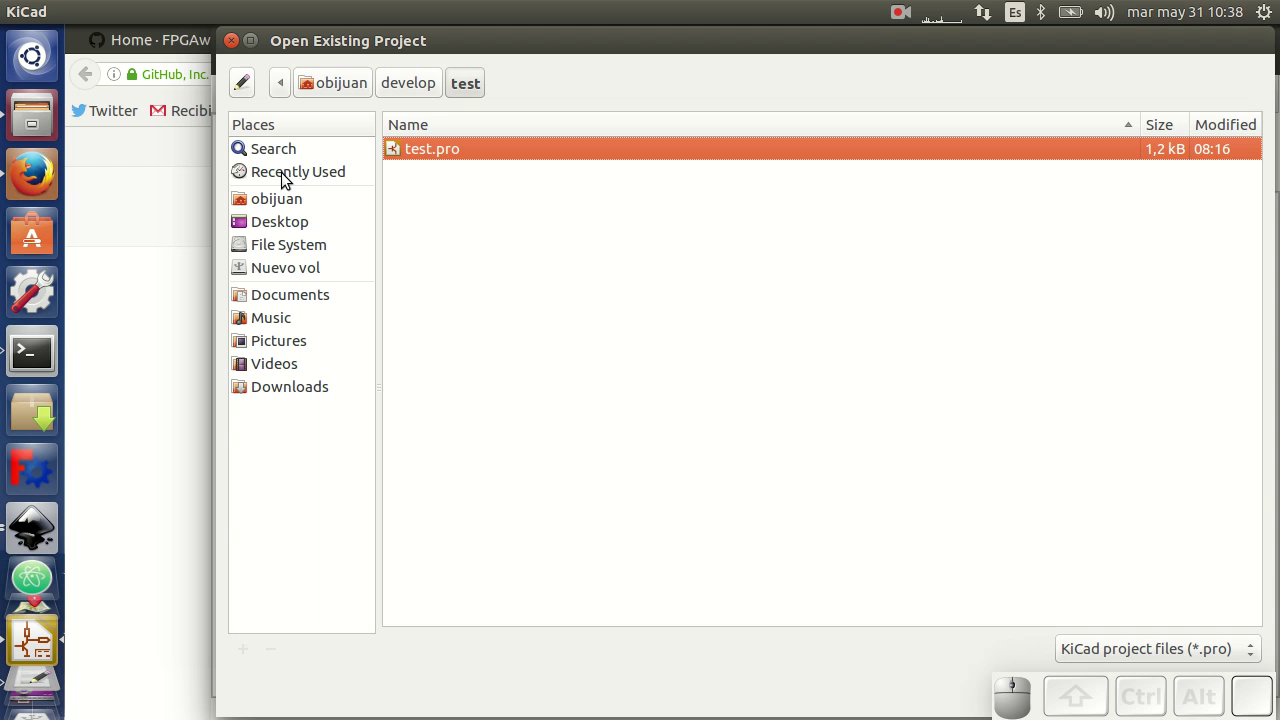
{"action": "left_click", "coordinate": [286, 206]}
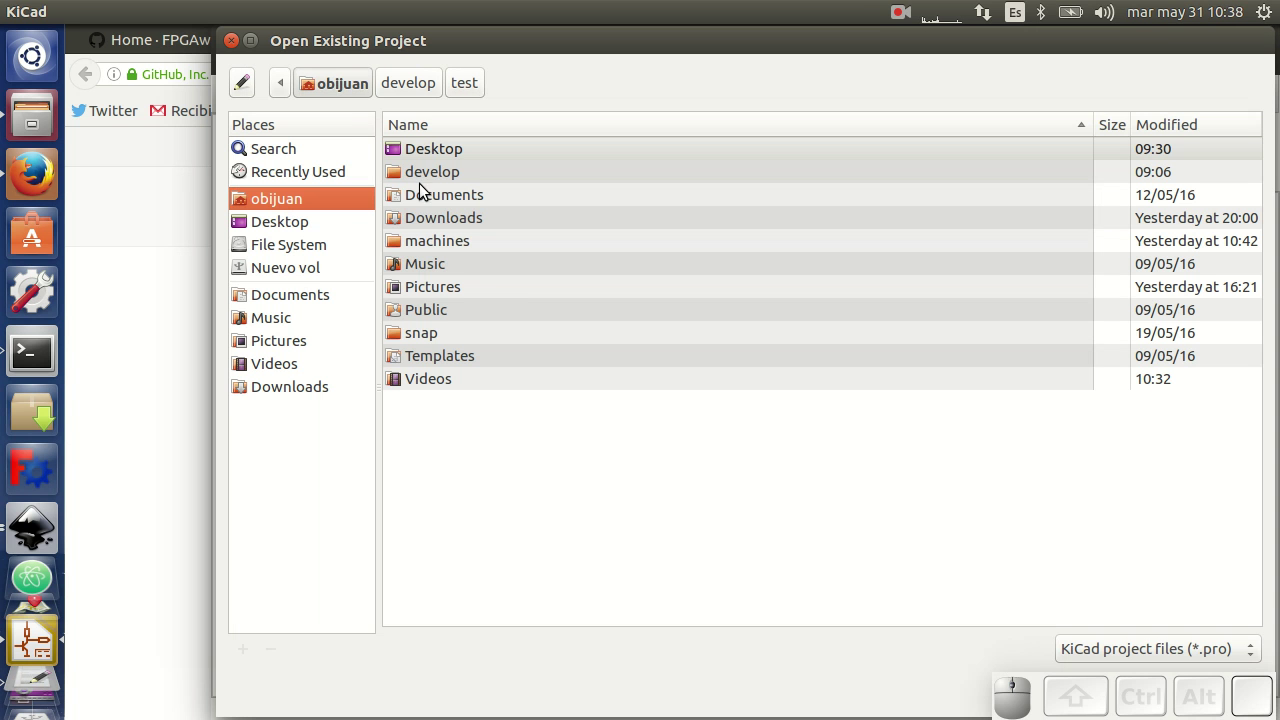
{"action": "left_click", "coordinate": [427, 183]}
{"action": "left_click", "coordinate": [440, 221]}
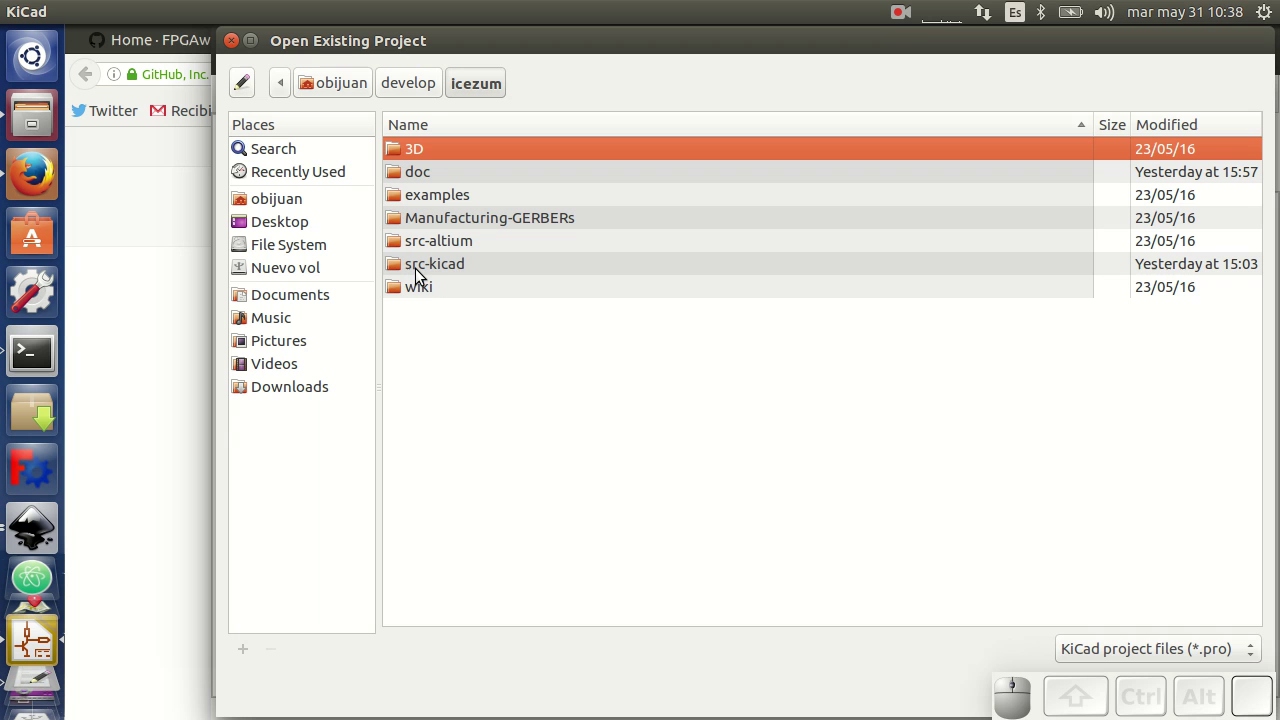
{"action": "left_click", "coordinate": [462, 268]}
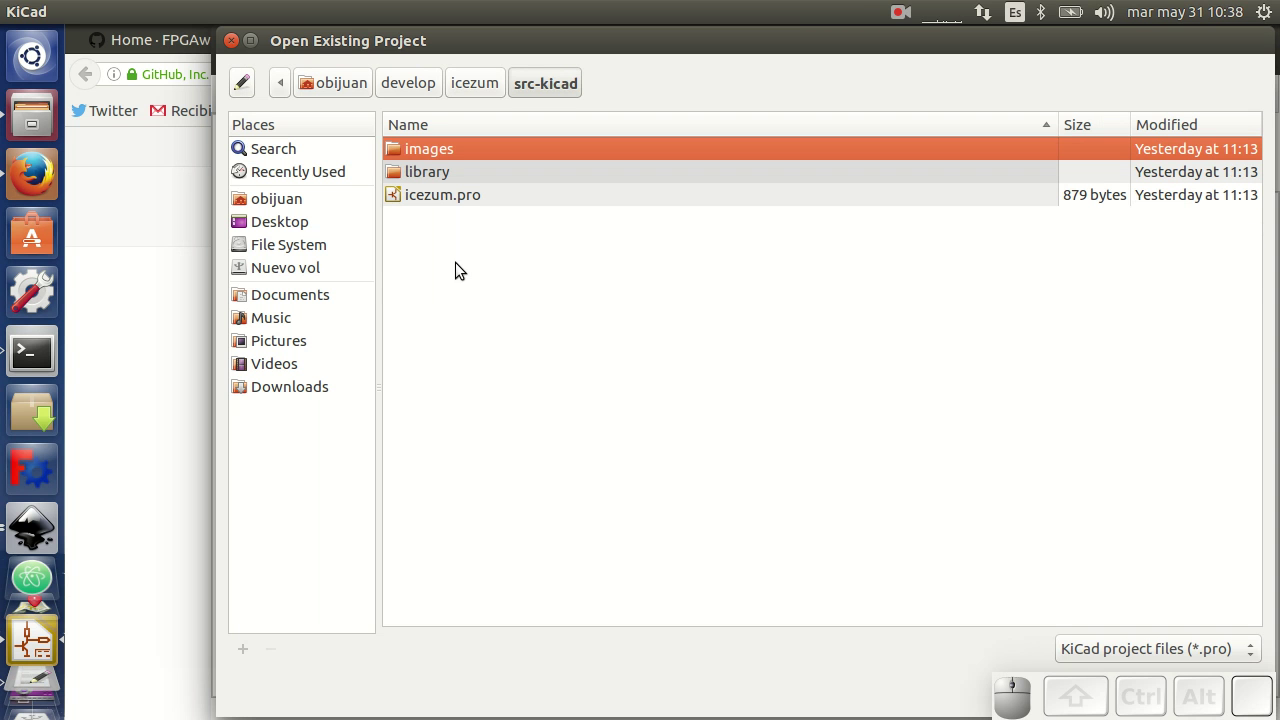
Load the top-level schematic icezum.sch into the schematic editor
{"action": "left_click", "coordinate": [443, 203]}
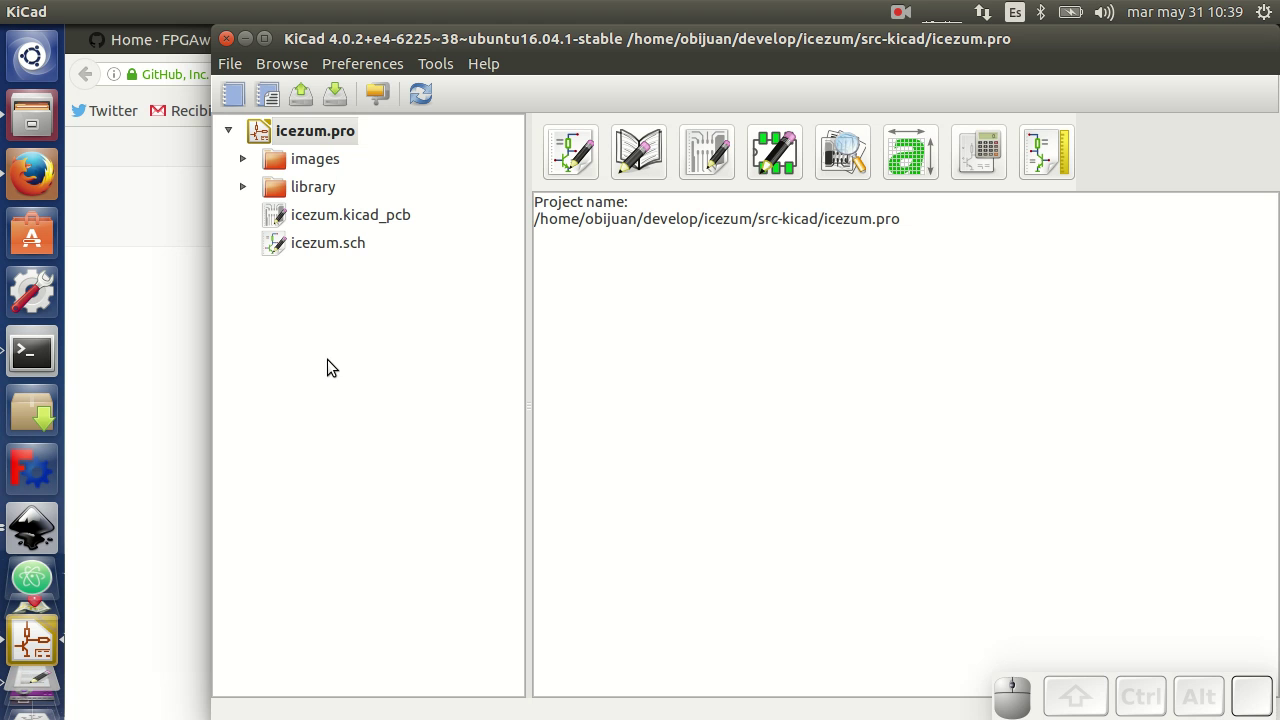
{"action": "left_click", "coordinate": [335, 248]}
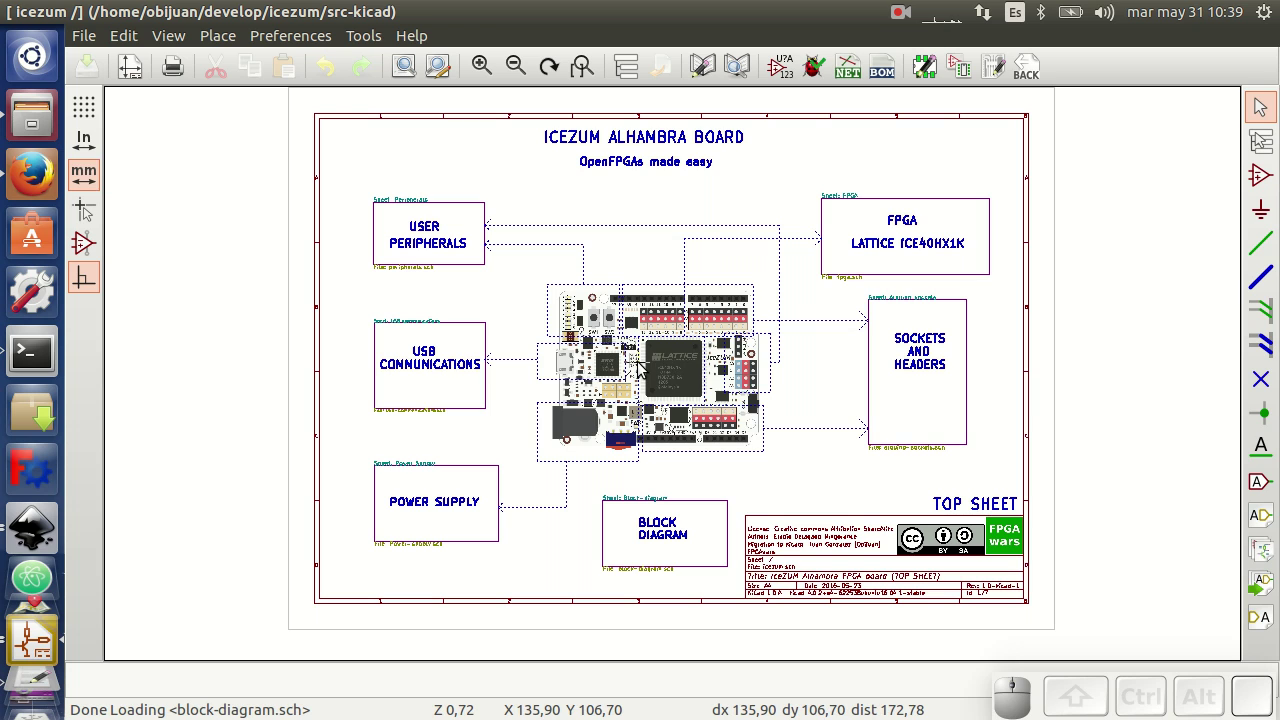
{"action": "scroll", "scroll_direction": "up", "scroll_amount": 3}
{"action": "scroll", "scroll_direction": "down", "scroll_amount": 3}
{"action": "scroll", "scroll_direction": "up", "scroll_amount": 3}
{"action": "scroll", "scroll_direction": "down", "scroll_amount": 3}
{"action": "scroll", "scroll_direction": "up", "scroll_amount": 3}
{"action": "scroll", "scroll_direction": "down", "scroll_amount": 3}
{"action": "scroll", "scroll_direction": "up", "scroll_amount": 3}
{"action": "scroll", "scroll_direction": "down", "scroll_amount": 3}
{"action": "scroll", "scroll_direction": "up", "scroll_amount": 3}
{"action": "scroll", "scroll_direction": "down", "scroll_amount": 3}
{"action": "scroll", "scroll_direction": "up", "scroll_amount": 3}
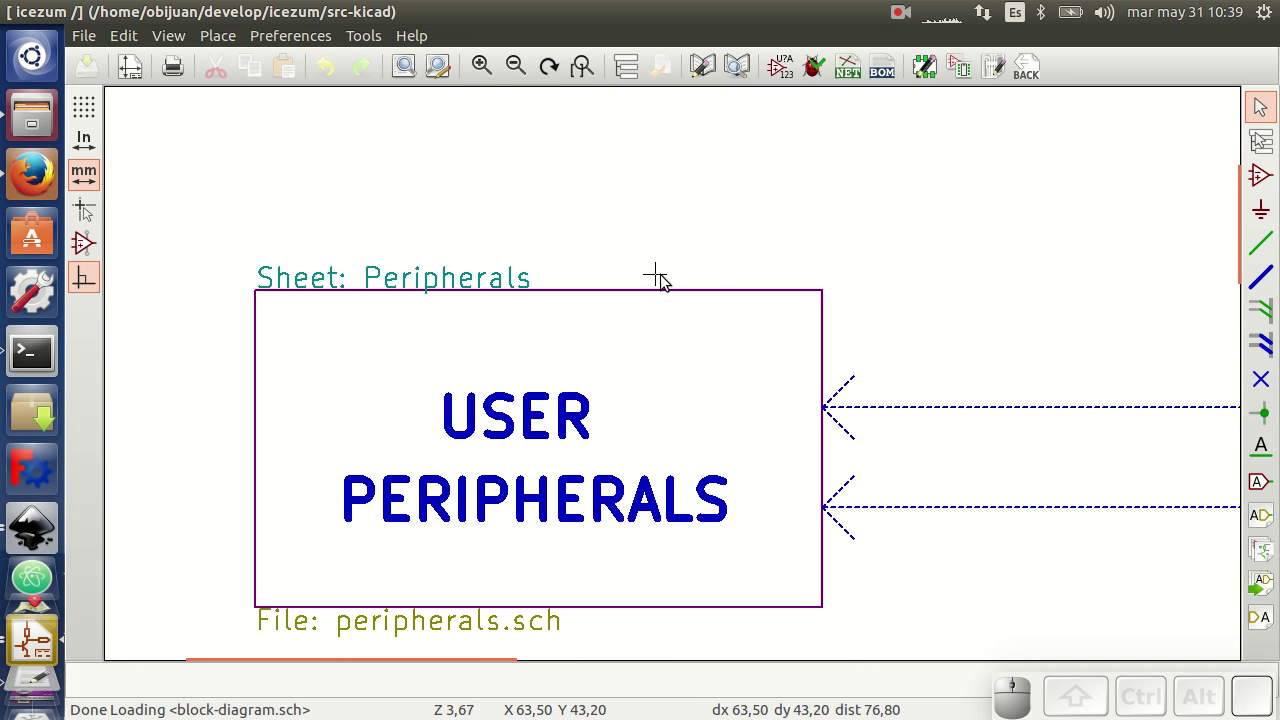
{"action": "left_click", "coordinate": [581, 82]}
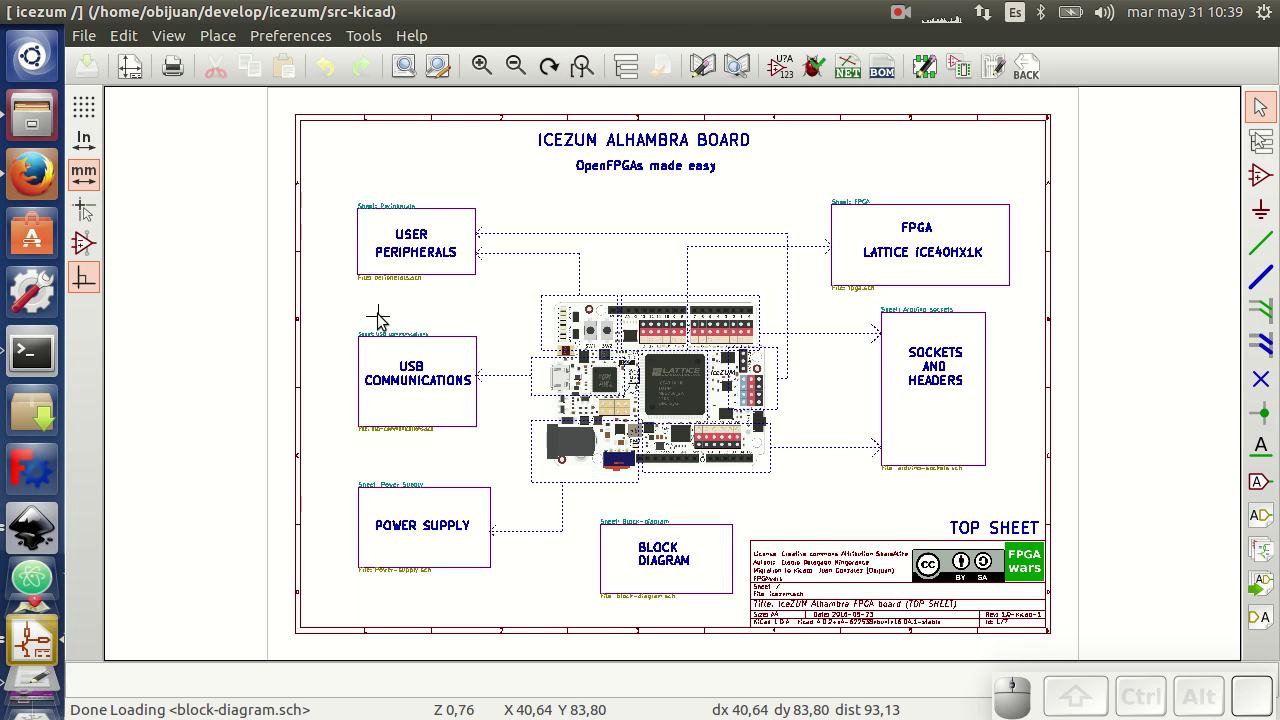
{"action": "scroll", "scroll_direction": "up", "scroll_amount": 3}
{"action": "scroll", "scroll_direction": "down", "scroll_amount": 3}
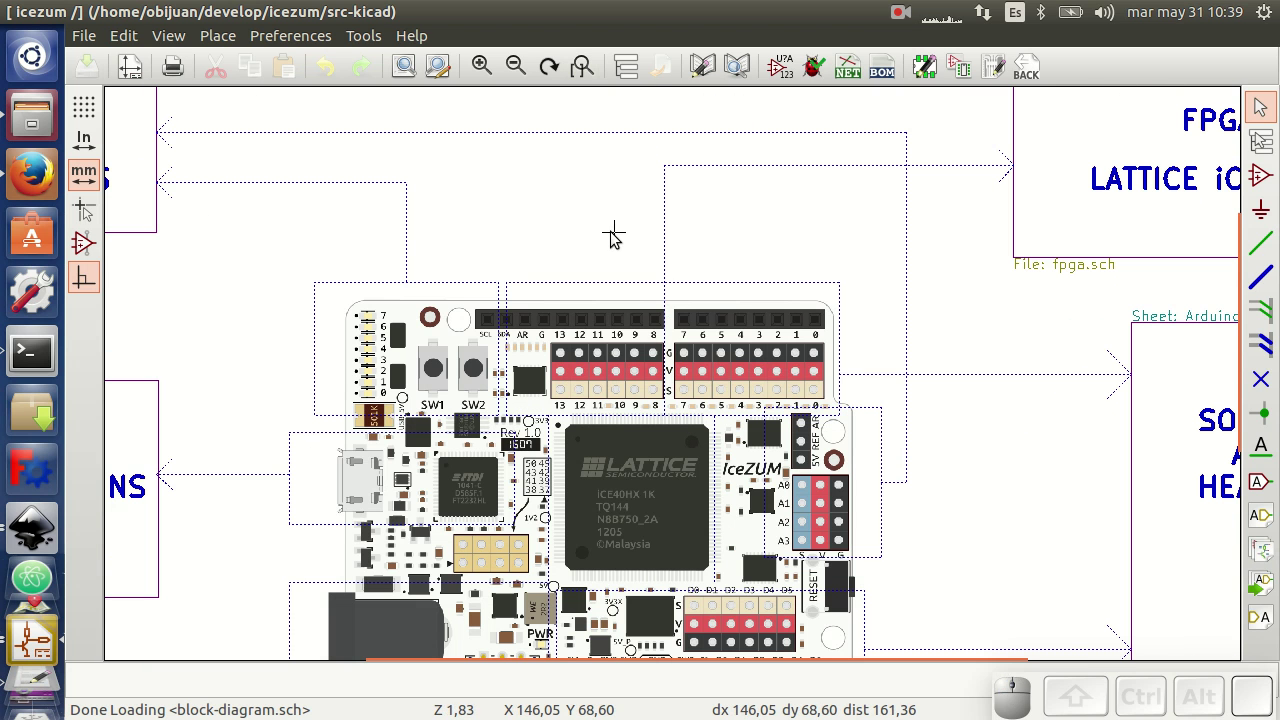
{"action": "left_click_drag", "start_coordinate": [615, 235], "coordinate": [639, 263]}
{"action": "scroll", "scroll_direction": "down", "scroll_amount": 3}
{"action": "scroll", "scroll_direction": "up", "scroll_amount": 3}
{"action": "scroll", "scroll_direction": "down", "scroll_amount": 3}
{"action": "scroll", "scroll_direction": "up", "scroll_amount": 3}
{"action": "scroll", "scroll_direction": "down", "scroll_amount": 3}
{"action": "scroll", "scroll_direction": "up", "scroll_amount": 3}
{"action": "scroll", "scroll_direction": "down", "scroll_amount": 3}
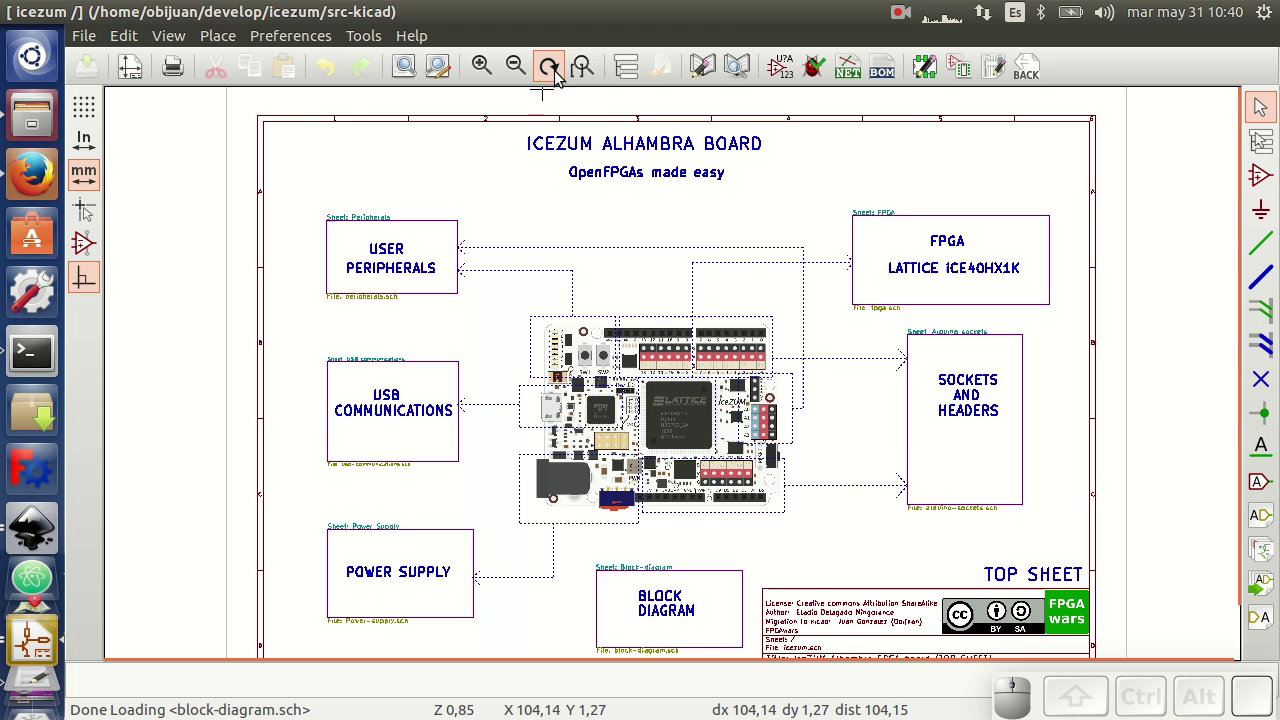
{"action": "left_click", "coordinate": [585, 69]}
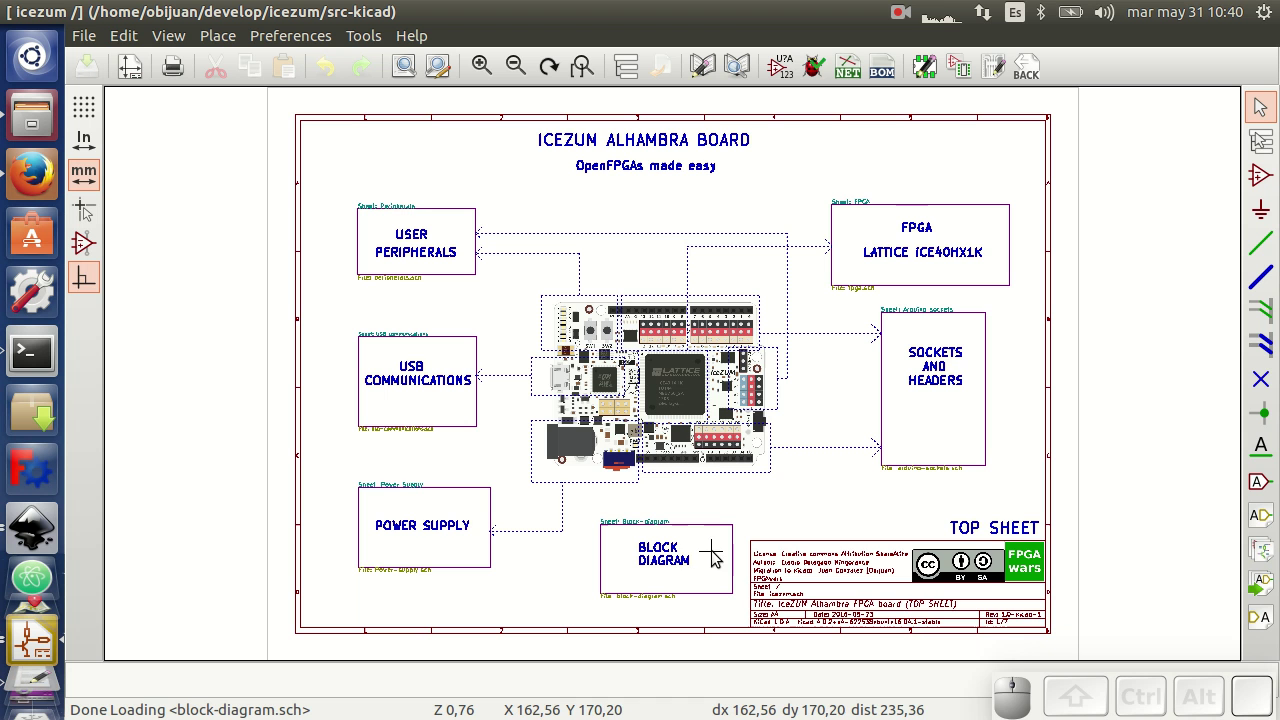
{"action": "scroll", "scroll_direction": "up", "scroll_amount": 3}
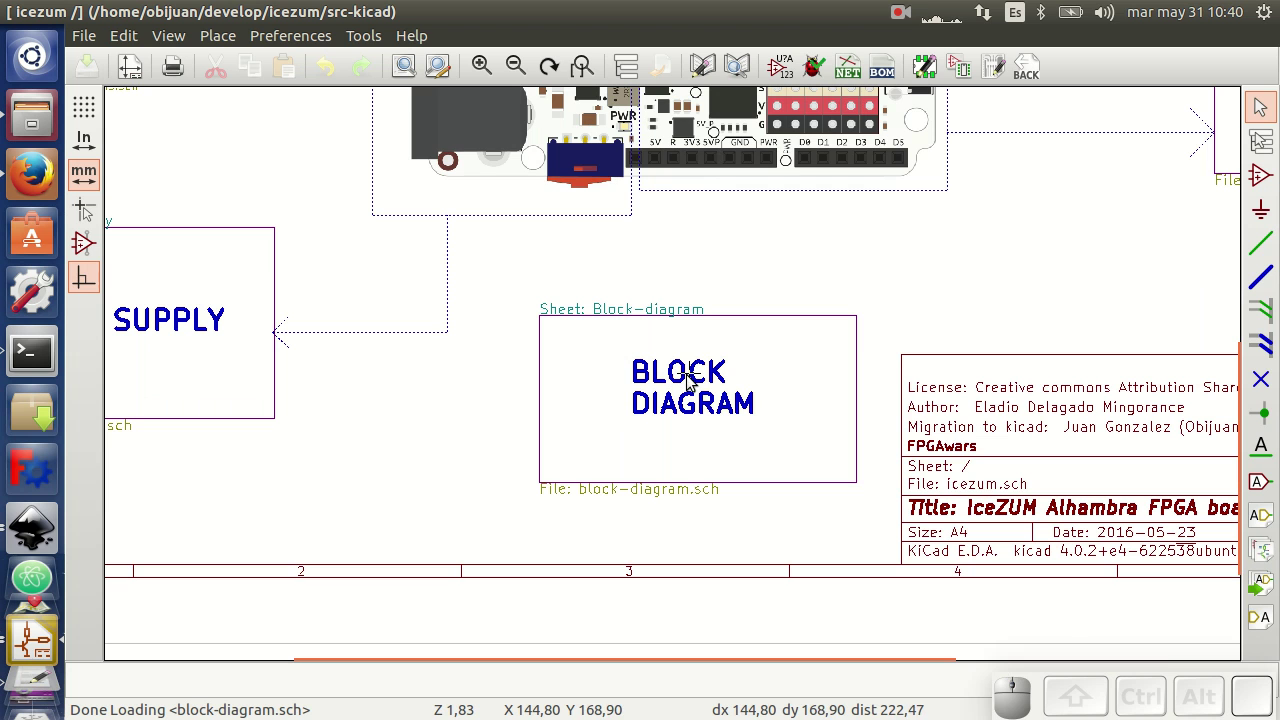
Enter the BLOCK DIAGRAM sub-sheet, choosing its sheet symbol in Clarify Selection
{"action": "left_click", "coordinate": [704, 408]}
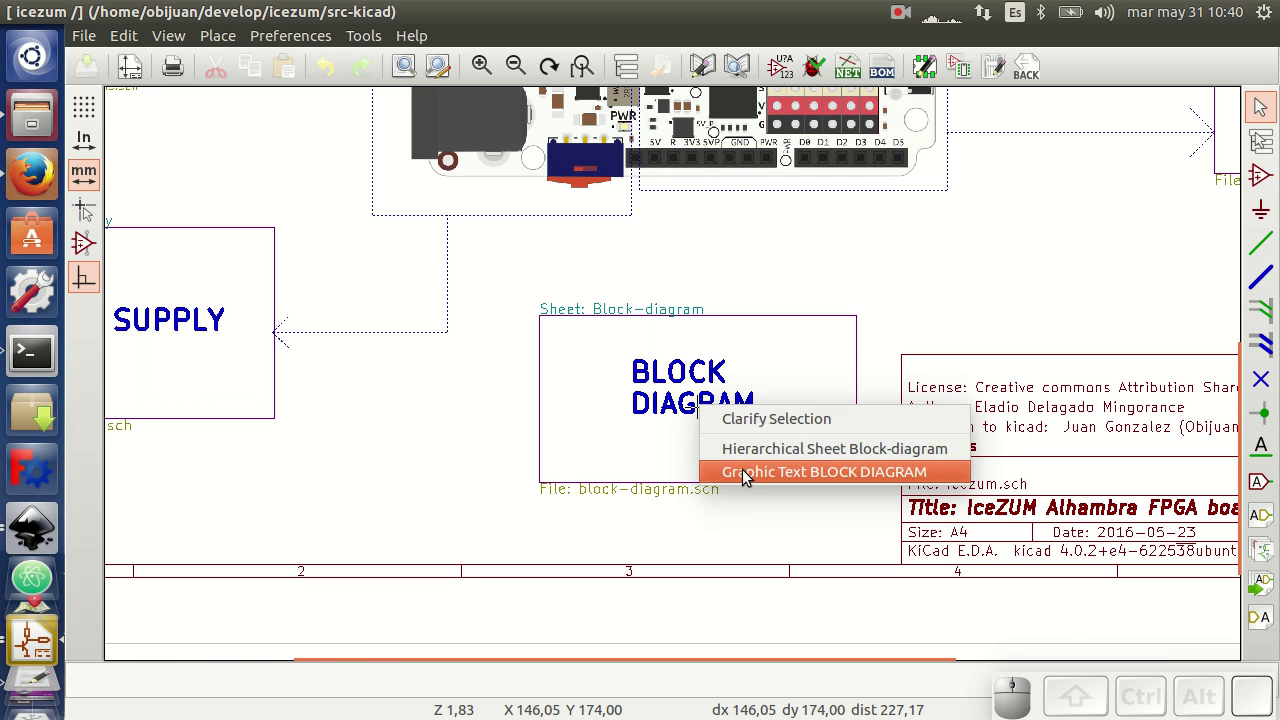
{"action": "left_click", "coordinate": [748, 474]}
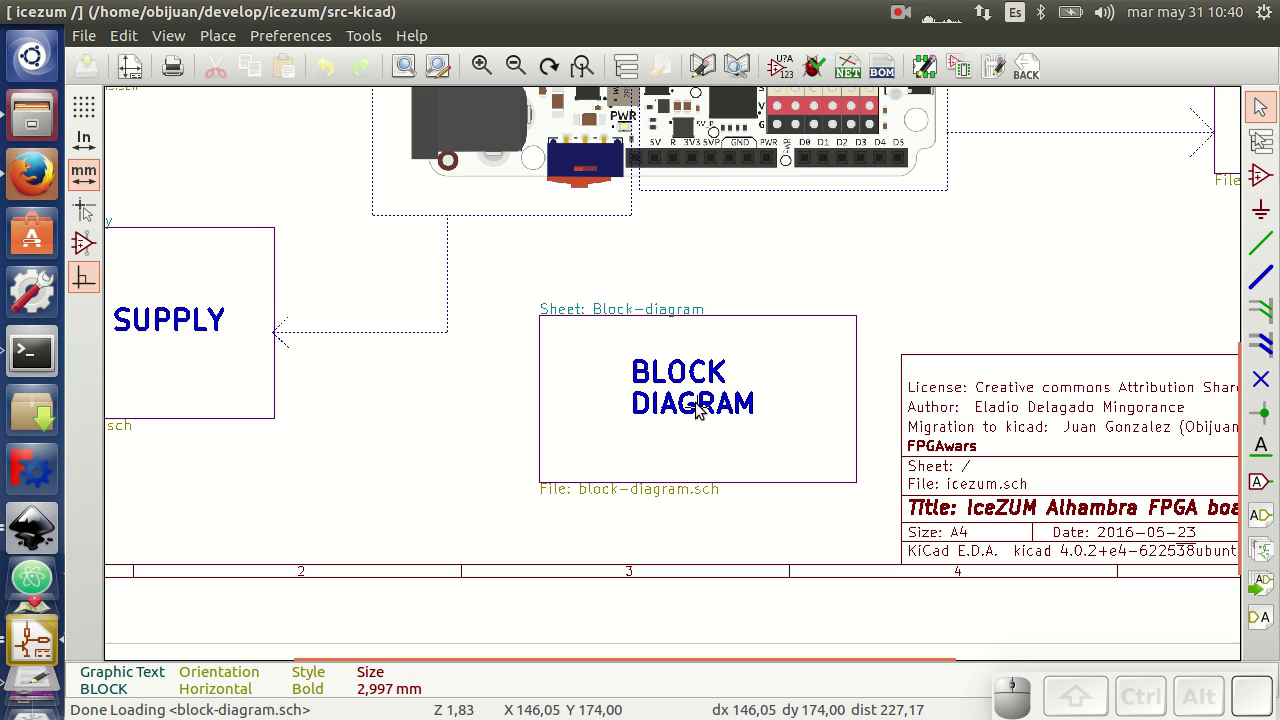
{"action": "scroll", "scroll_direction": "down", "scroll_amount": 3}
{"action": "scroll", "scroll_direction": "up", "scroll_amount": 3}
{"action": "left_click", "coordinate": [764, 338]}
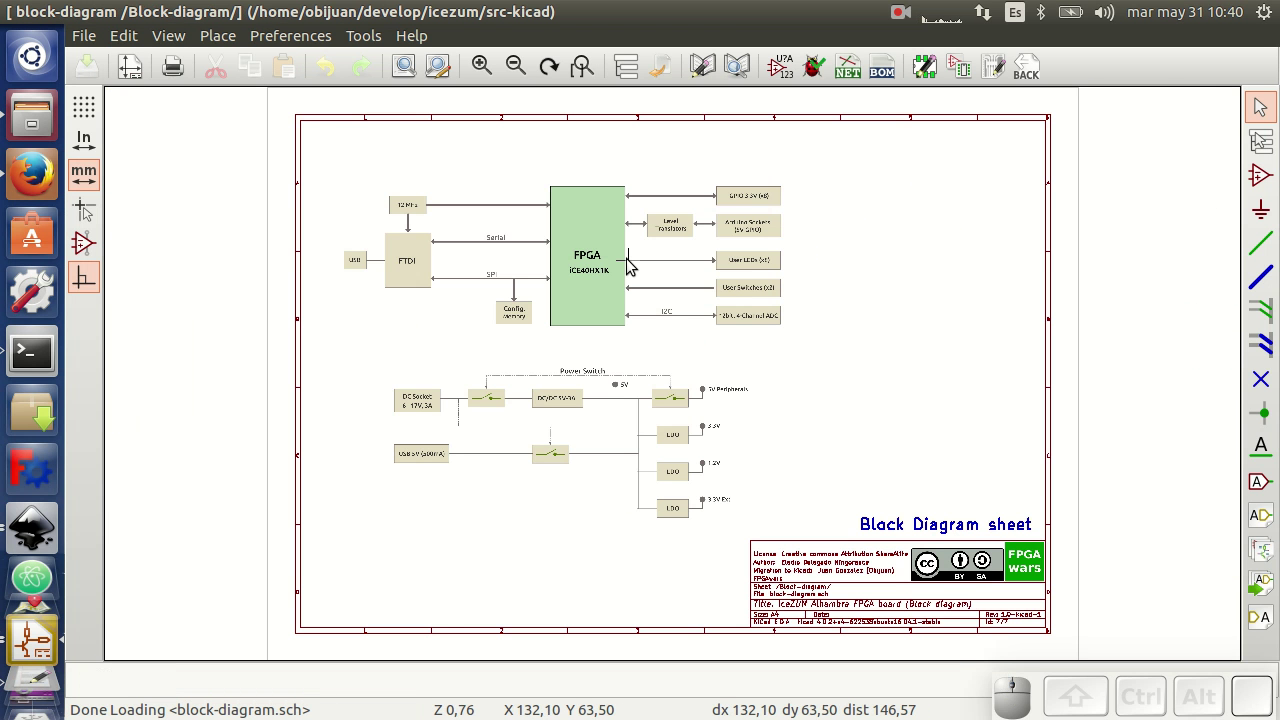
Zoom around the block diagram to inspect the FPGA, FTDI, peripherals and power-switch sections
{"action": "scroll", "scroll_direction": "up", "scroll_amount": 3}
{"action": "scroll", "scroll_direction": "down", "scroll_amount": 3}
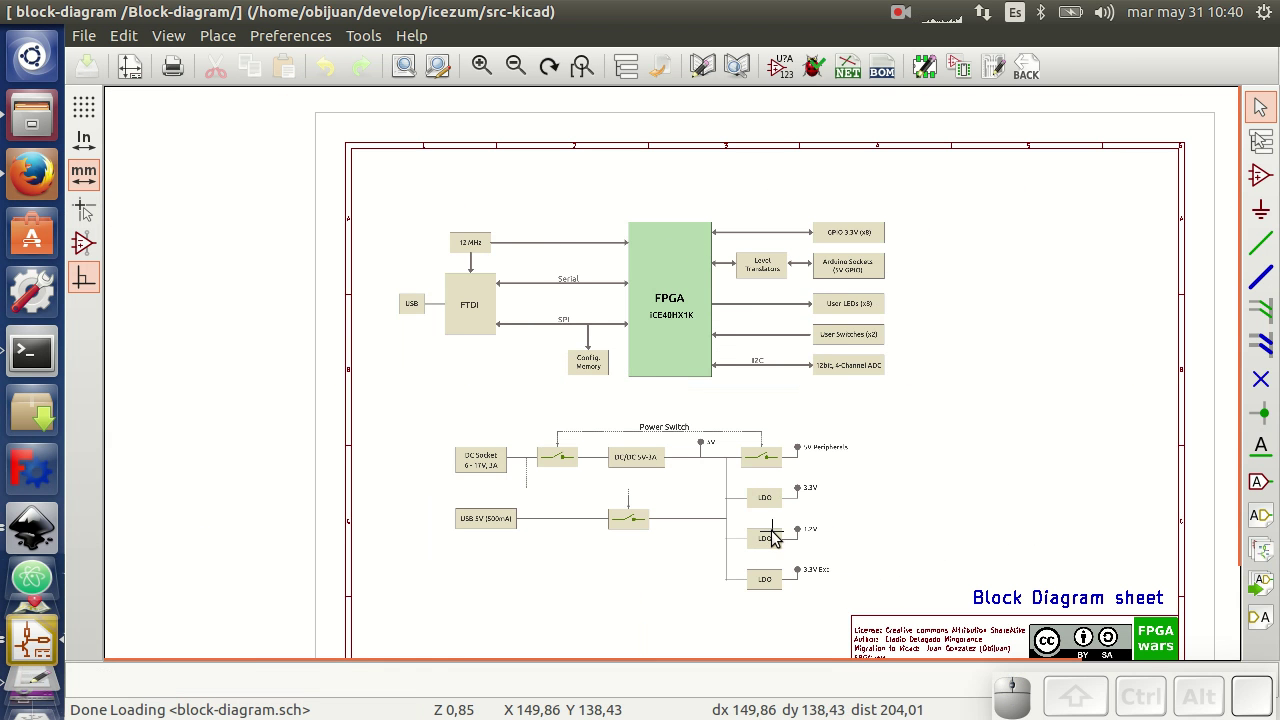
{"action": "scroll", "scroll_direction": "up", "scroll_amount": 3}
{"action": "scroll", "scroll_direction": "down", "scroll_amount": 3}
{"action": "scroll", "scroll_direction": "down", "scroll_amount": 3}
{"action": "scroll", "scroll_direction": "up", "scroll_amount": 3}
{"action": "scroll", "scroll_direction": "down", "scroll_amount": 3}
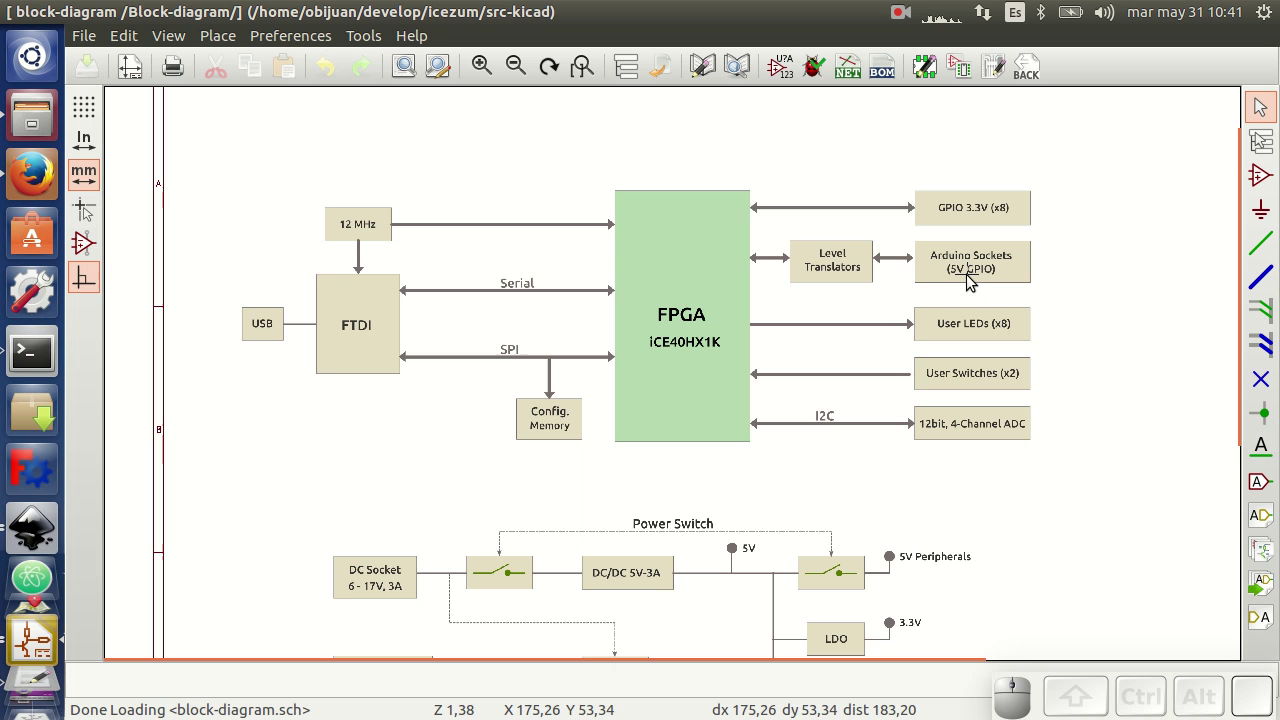
{"action": "scroll", "scroll_direction": "down", "scroll_amount": 3}
{"action": "scroll", "scroll_direction": "down", "scroll_amount": 3}
{"action": "scroll", "scroll_direction": "up", "scroll_amount": 3}
{"action": "scroll", "scroll_direction": "down", "scroll_amount": 3}
{"action": "scroll", "scroll_direction": "up", "scroll_amount": 3}
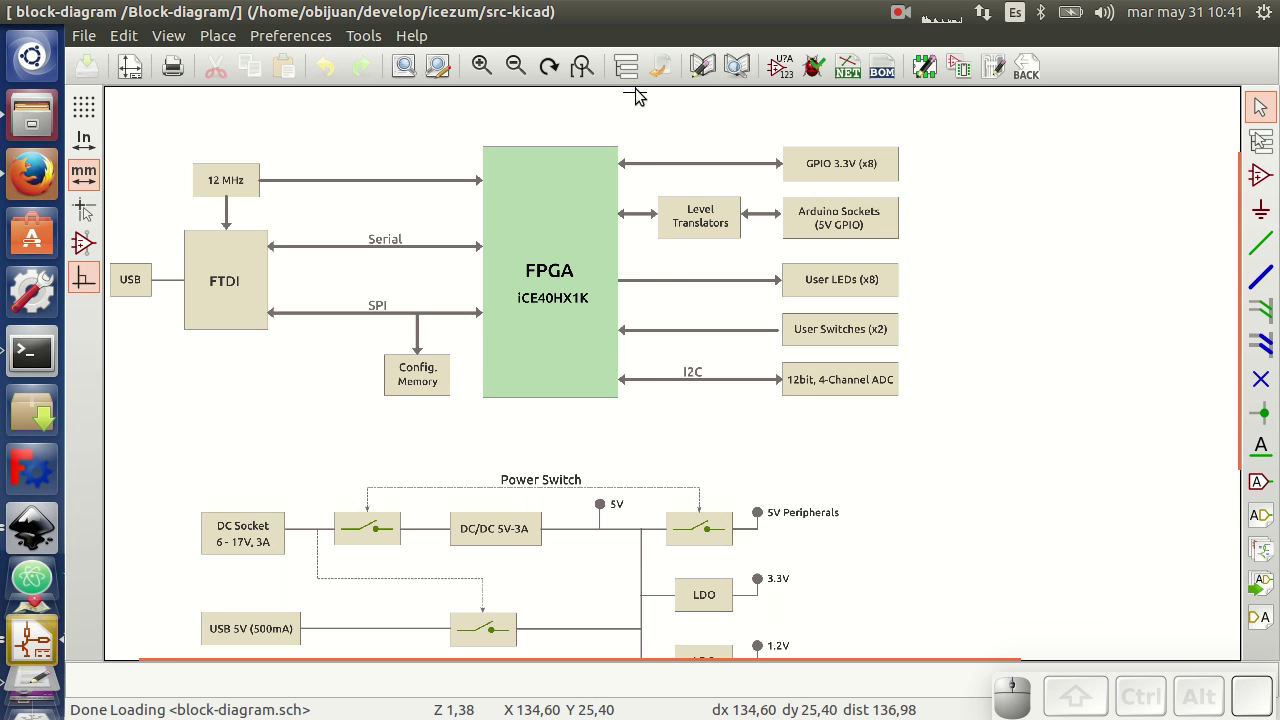
Use the sheet hierarchy navigator to return to the Root top sheet
{"action": "left_click", "coordinate": [631, 65]}
{"action": "scroll", "scroll_direction": "up", "scroll_amount": 3}
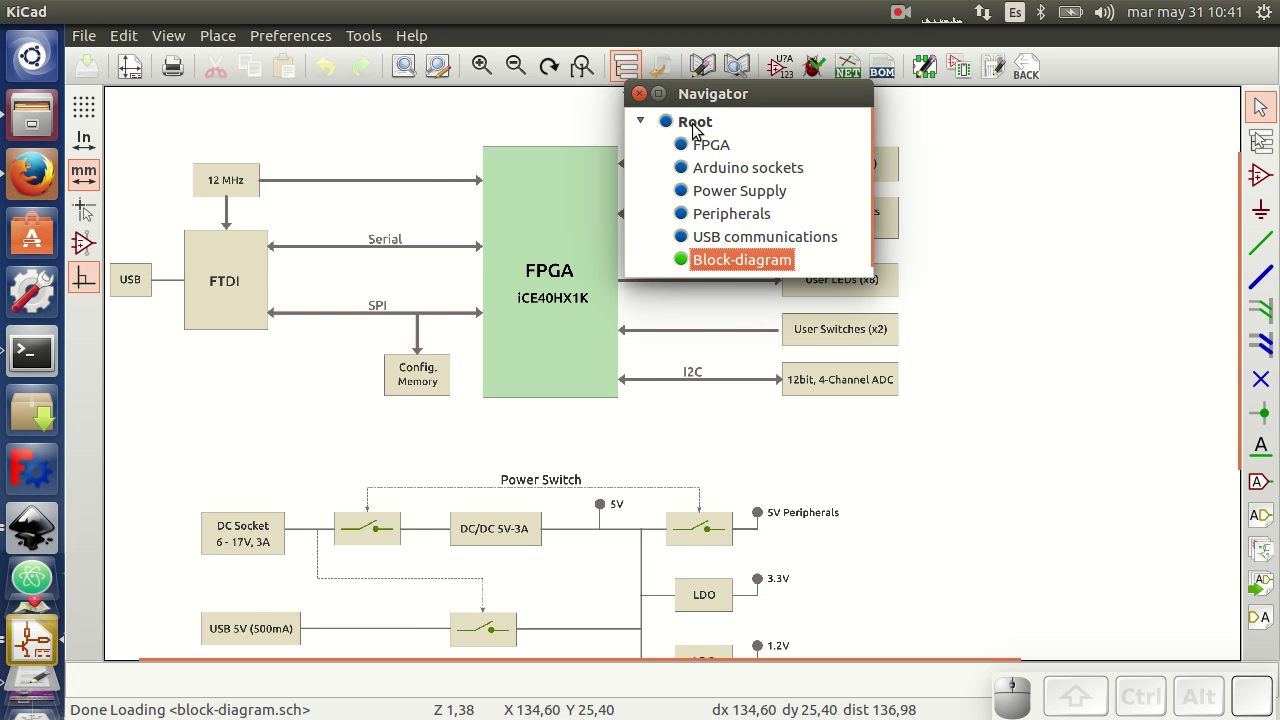
{"action": "left_click", "coordinate": [696, 128]}
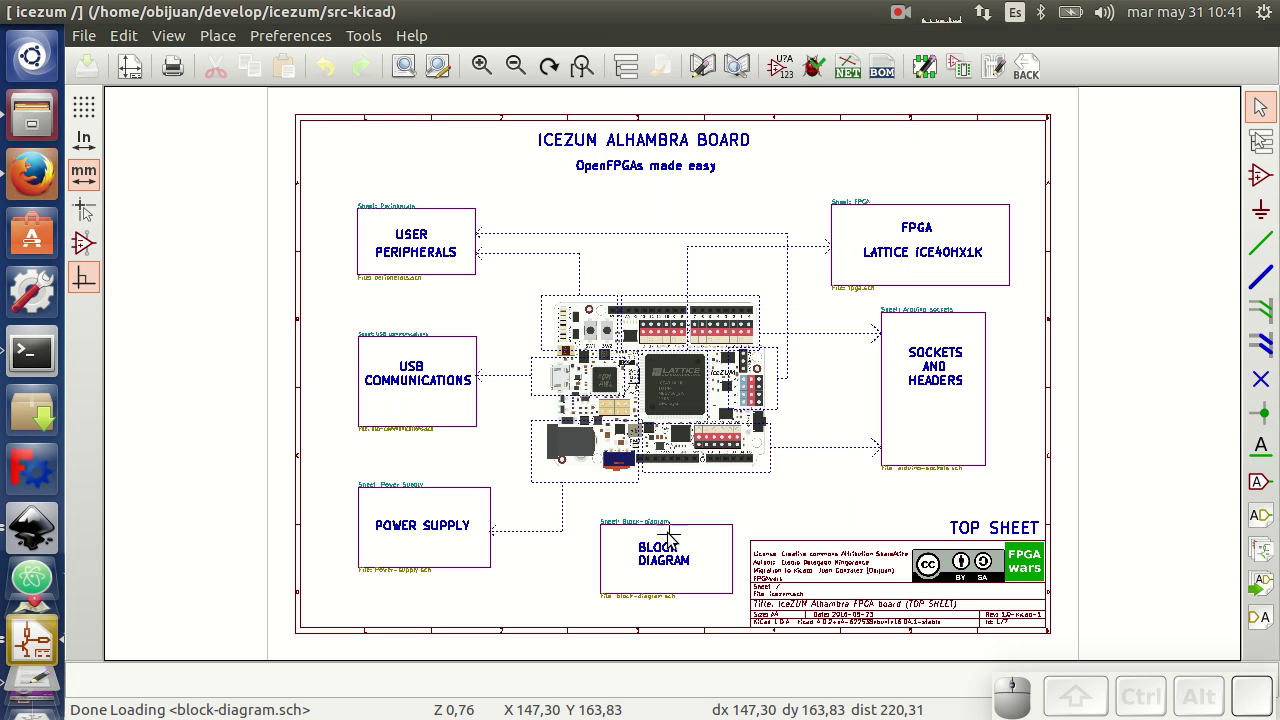
Enter the FPGA sub-sheet and zoom around its iCE40 banks, SPI memory and power sections
{"action": "left_click", "coordinate": [857, 229]}
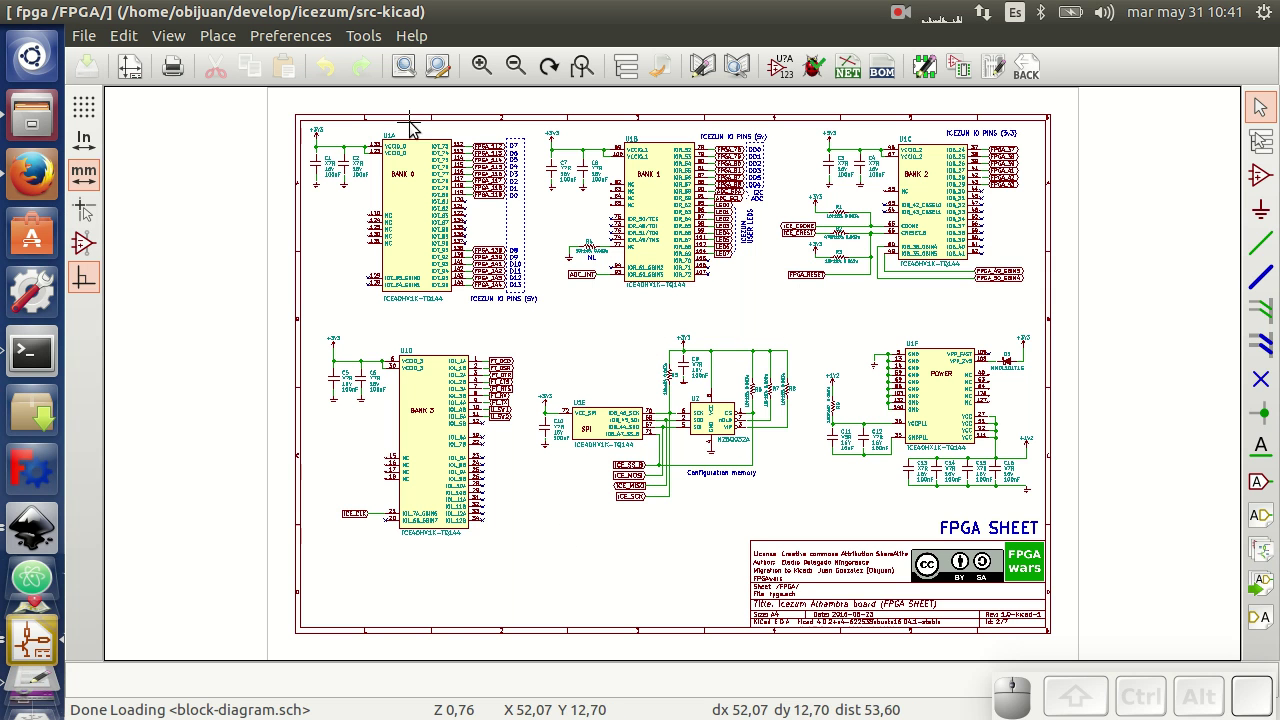
{"action": "scroll", "scroll_direction": "up", "scroll_amount": 3}
{"action": "scroll", "scroll_direction": "down", "scroll_amount": 3}
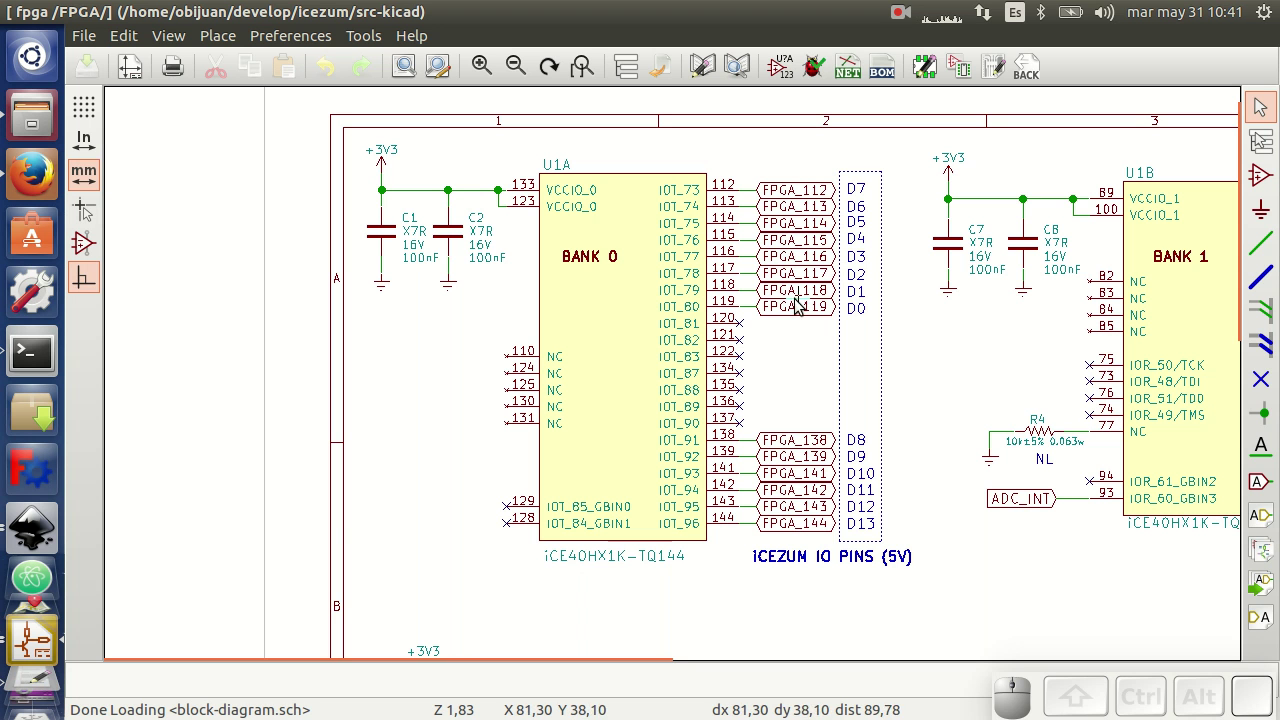
{"action": "scroll", "scroll_direction": "down", "scroll_amount": 3}
{"action": "scroll", "scroll_direction": "up", "scroll_amount": 3}
{"action": "scroll", "scroll_direction": "down", "scroll_amount": 3}
{"action": "scroll", "scroll_direction": "down", "scroll_amount": 3}
{"action": "scroll", "scroll_direction": "up", "scroll_amount": 3}
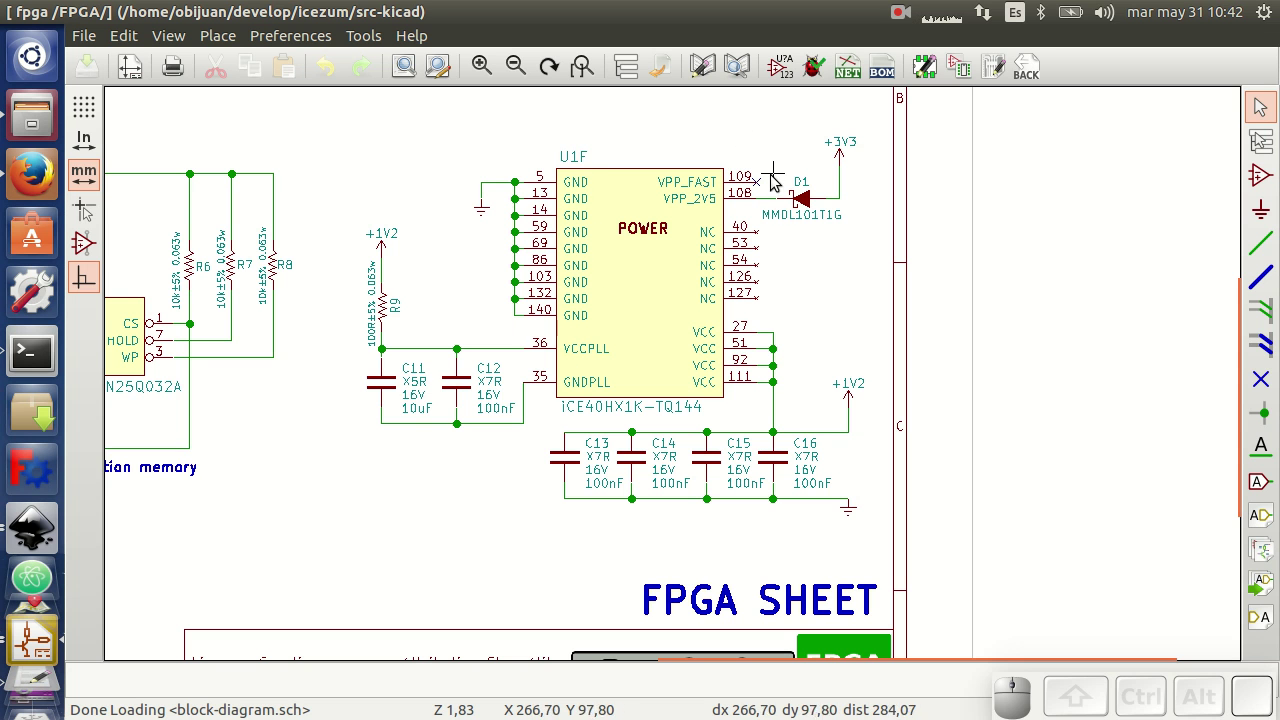
{"action": "scroll", "scroll_direction": "down", "scroll_amount": 3}
{"action": "scroll", "scroll_direction": "up", "scroll_amount": 3}
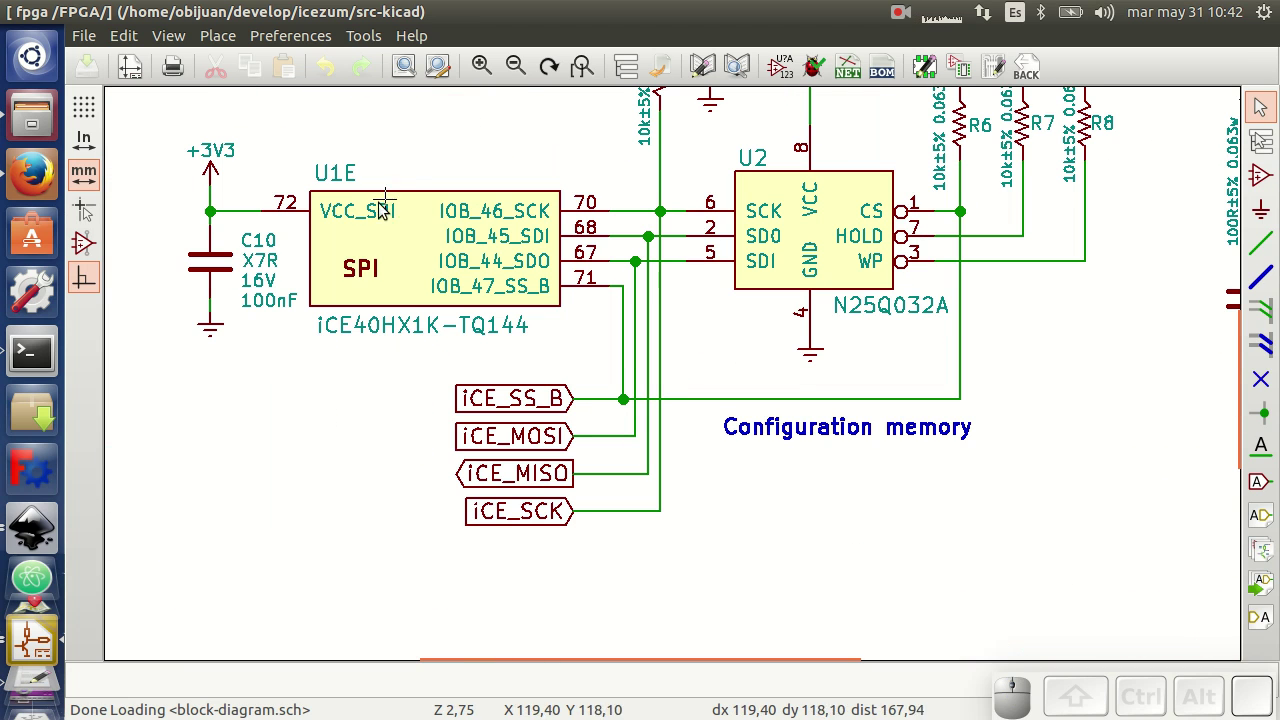
{"action": "scroll", "scroll_direction": "down", "scroll_amount": 3}
{"action": "scroll", "scroll_direction": "up", "scroll_amount": 3}
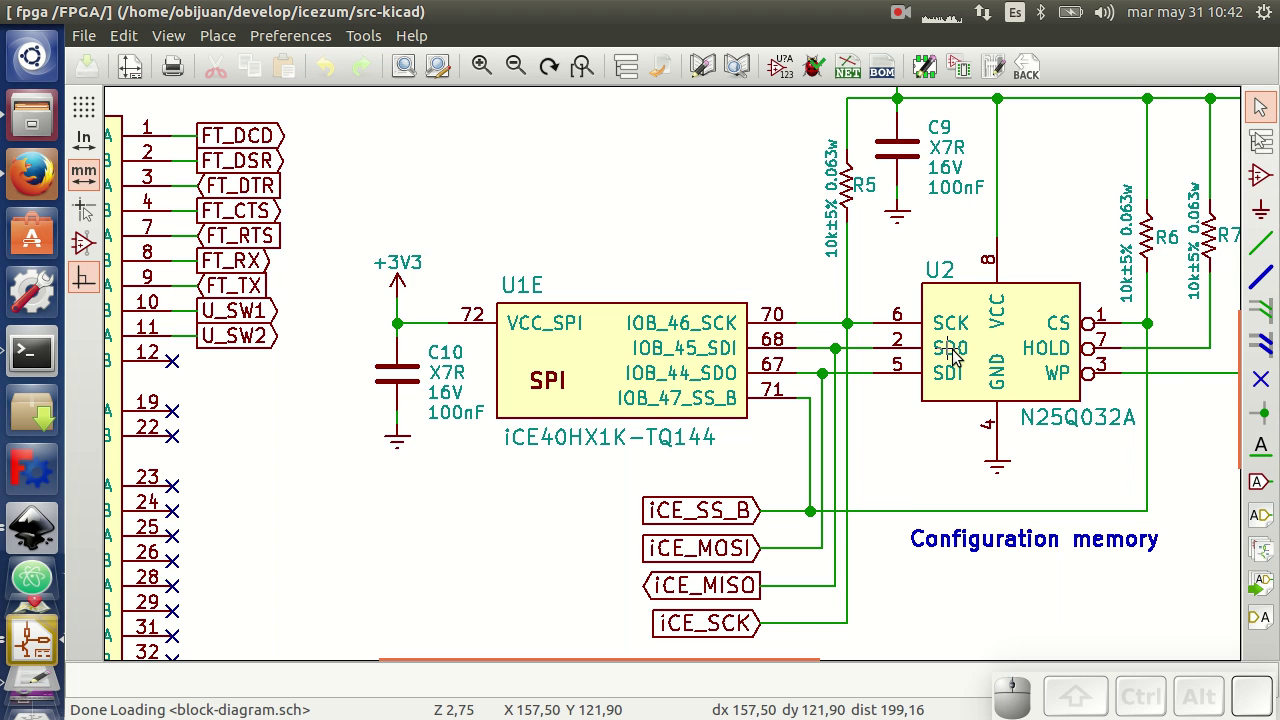
{"action": "scroll", "scroll_direction": "down", "scroll_amount": 3}
{"action": "scroll", "scroll_direction": "up", "scroll_amount": 3}
{"action": "scroll", "scroll_direction": "down", "scroll_amount": 3}
{"action": "scroll", "scroll_direction": "up", "scroll_amount": 3}
Enter the Arduino sockets sub-sheet via the navigator and inspect the pin-header component area
{"action": "left_click", "coordinate": [627, 66]}
{"action": "left_click", "coordinate": [765, 172]}
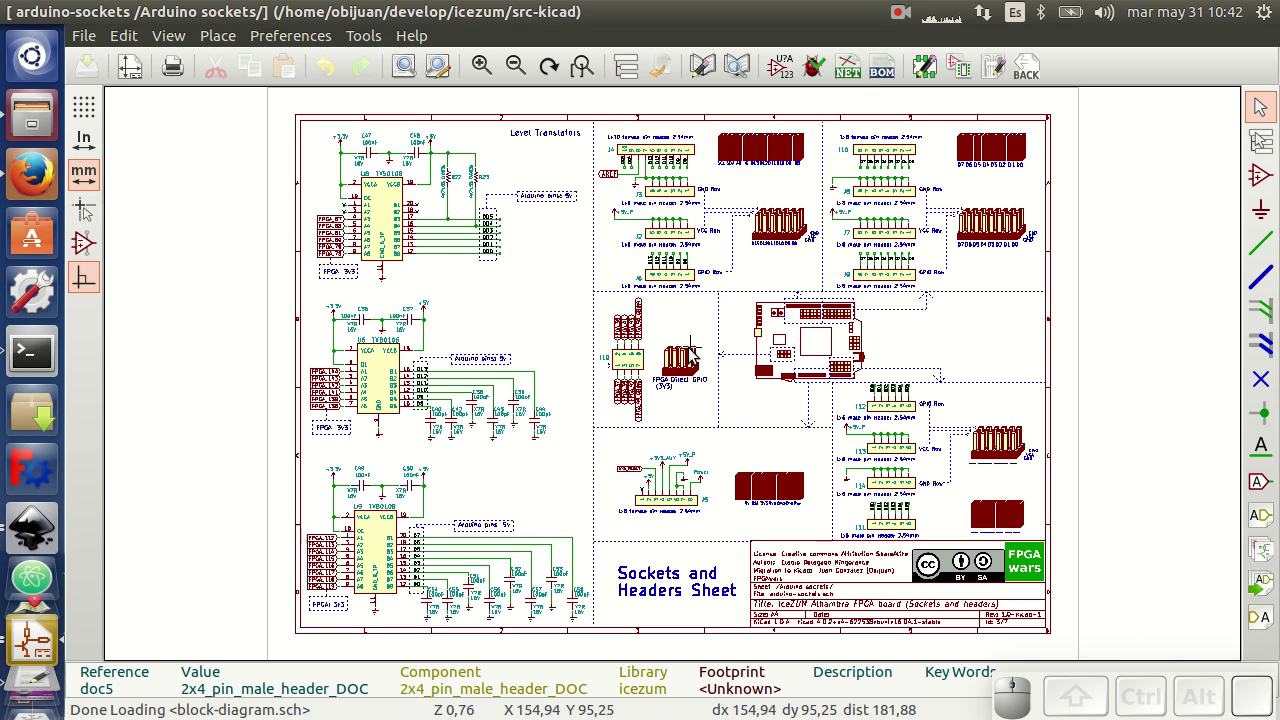
{"action": "scroll", "scroll_direction": "up", "scroll_amount": 3}
{"action": "scroll", "scroll_direction": "down", "scroll_amount": 3}
{"action": "scroll", "scroll_direction": "down", "scroll_amount": 3}
{"action": "scroll", "scroll_direction": "up", "scroll_amount": 3}
{"action": "scroll", "scroll_direction": "up", "scroll_amount": 3}
{"action": "scroll", "scroll_direction": "up", "scroll_amount": 3}
{"action": "scroll", "scroll_direction": "up", "scroll_amount": 3}
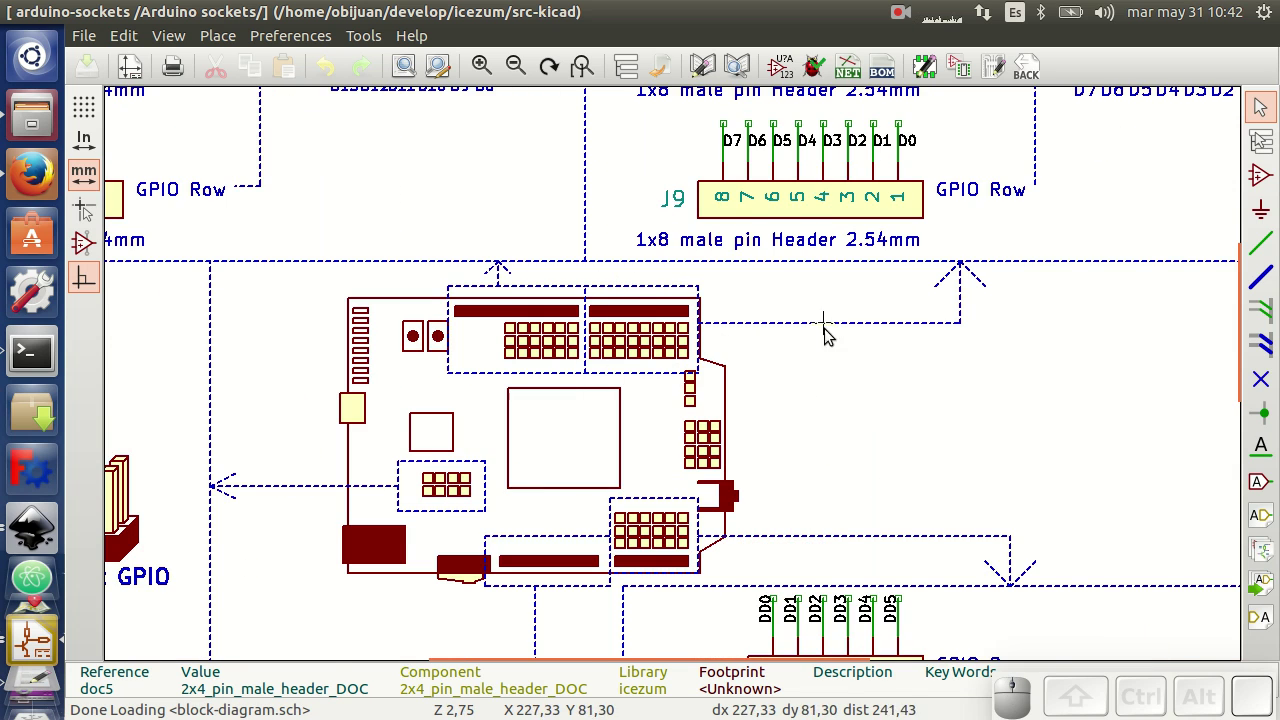
Zoom across the headers and FPGA direct GPIO areas, then fit the whole Sockets and Headers sheet in view
{"action": "scroll", "scroll_direction": "down", "scroll_amount": 3}
{"action": "scroll", "scroll_direction": "up", "scroll_amount": 3}
{"action": "scroll", "scroll_direction": "down", "scroll_amount": 3}
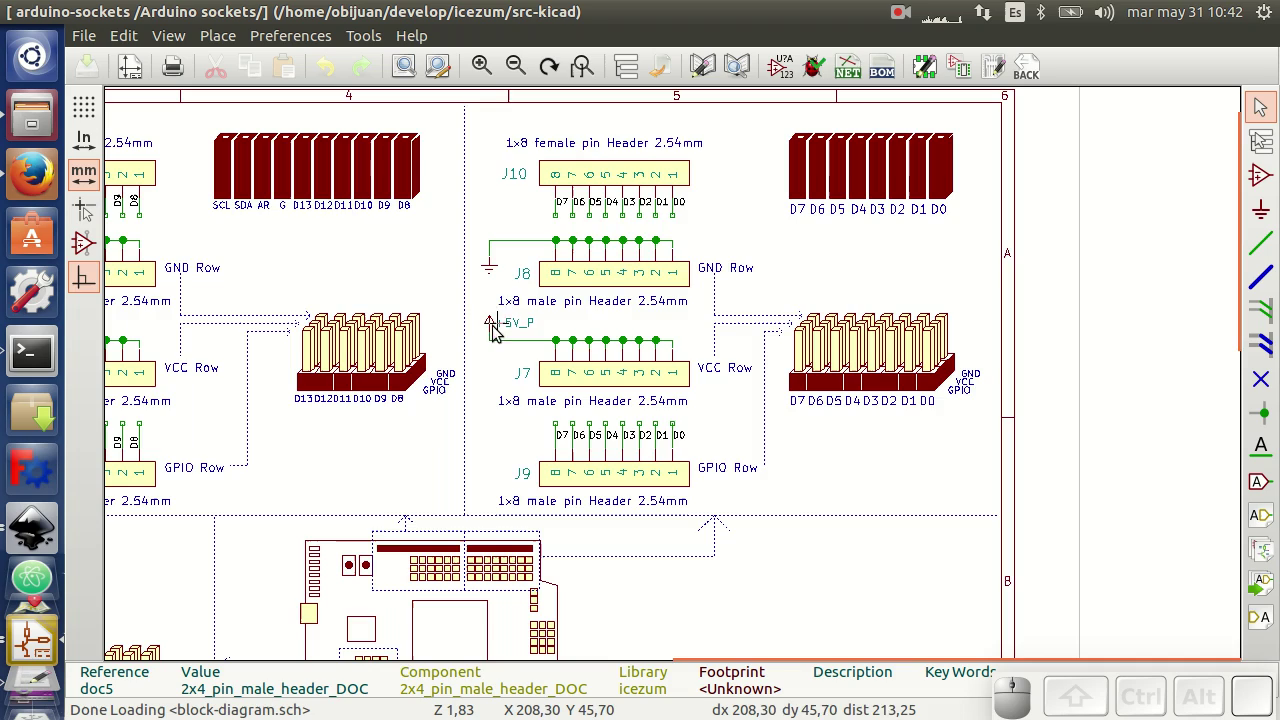
{"action": "scroll", "scroll_direction": "down", "scroll_amount": 3}
{"action": "scroll", "scroll_direction": "down", "scroll_amount": 3}
{"action": "scroll", "scroll_direction": "up", "scroll_amount": 3}
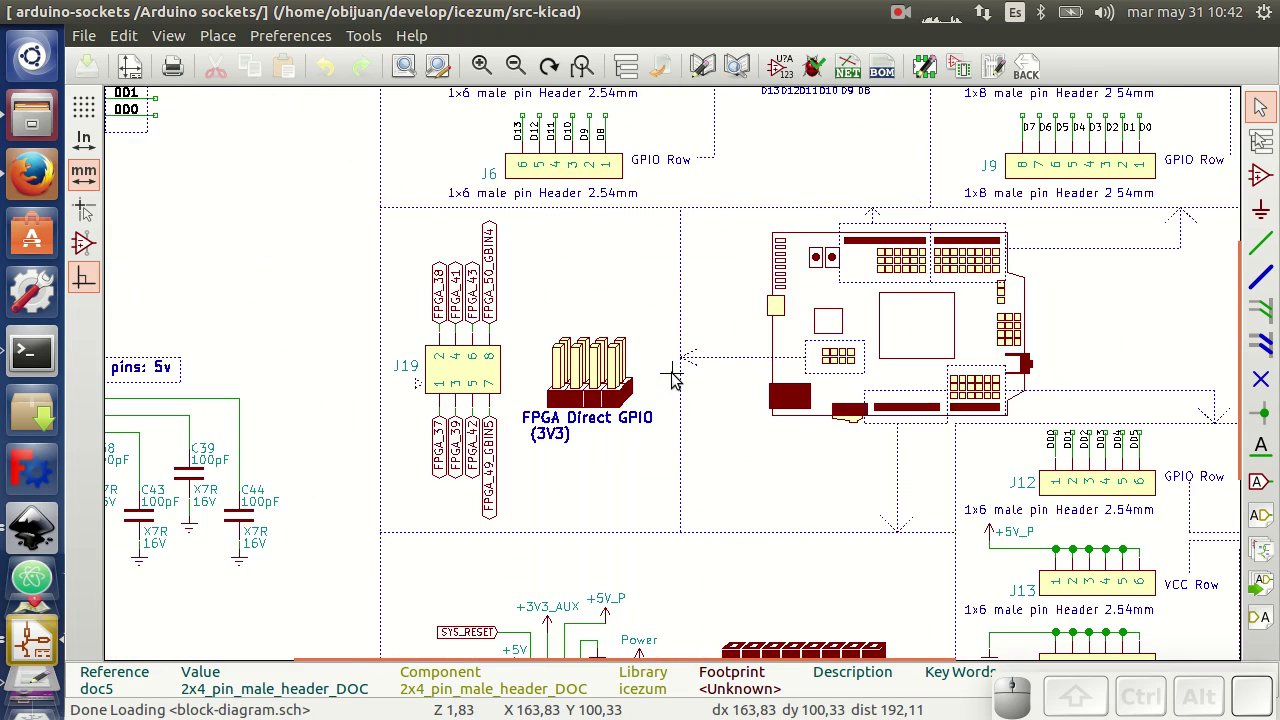
{"action": "scroll", "scroll_direction": "down", "scroll_amount": 3}
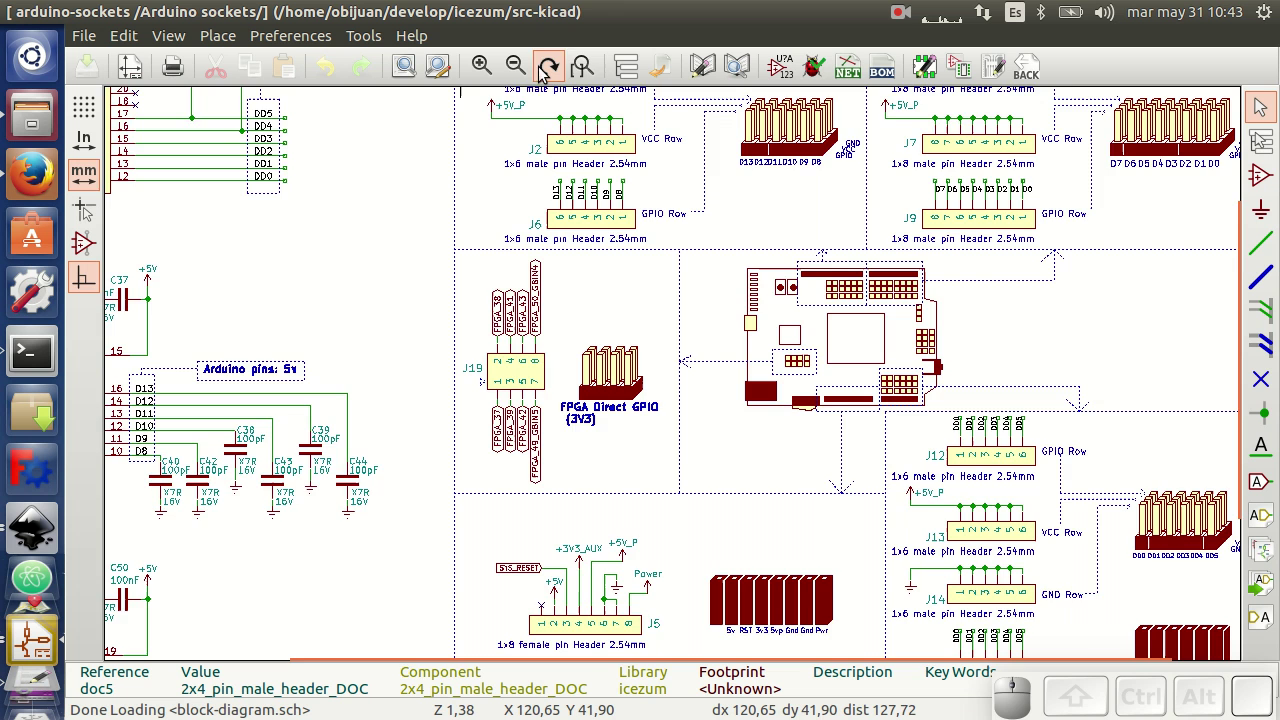
{"action": "left_click", "coordinate": [584, 65]}
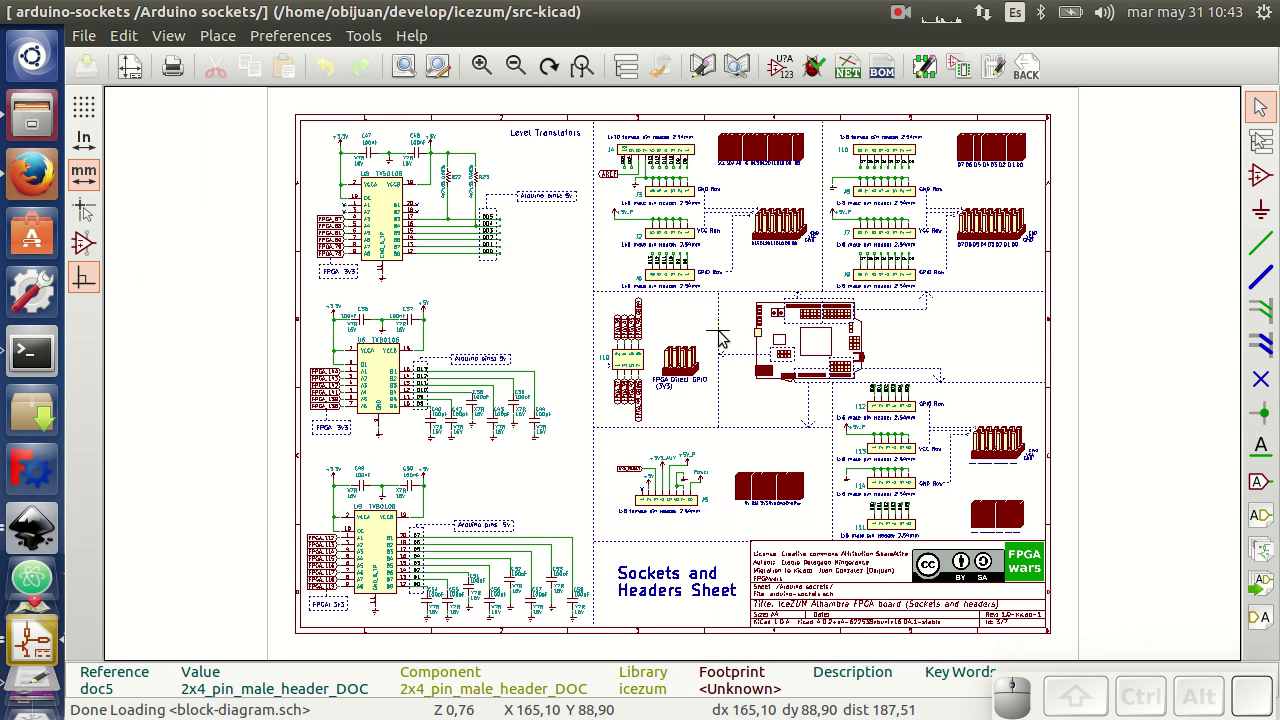
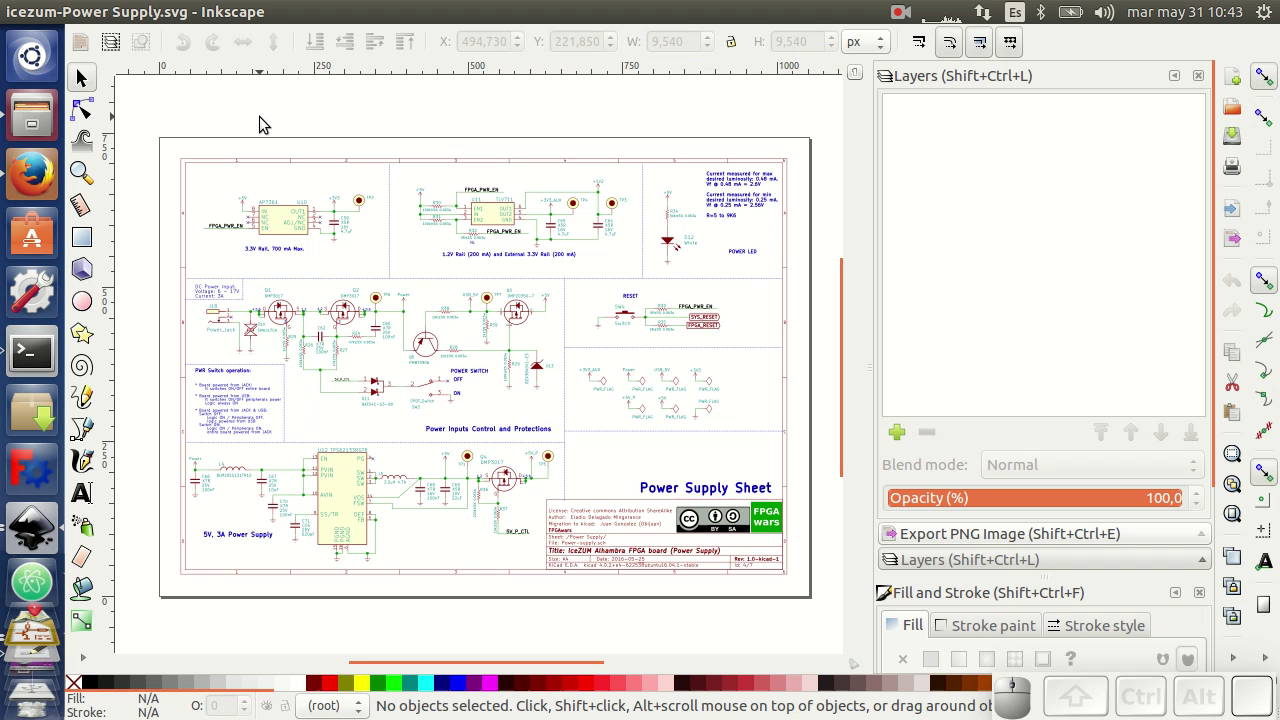
Zoom into the Power Inputs area and drag the R38 resistor group down below its wire
{"action": "scroll", "scroll_direction": "up", "scroll_amount": 3}
{"action": "scroll", "scroll_direction": "down", "scroll_amount": 3}
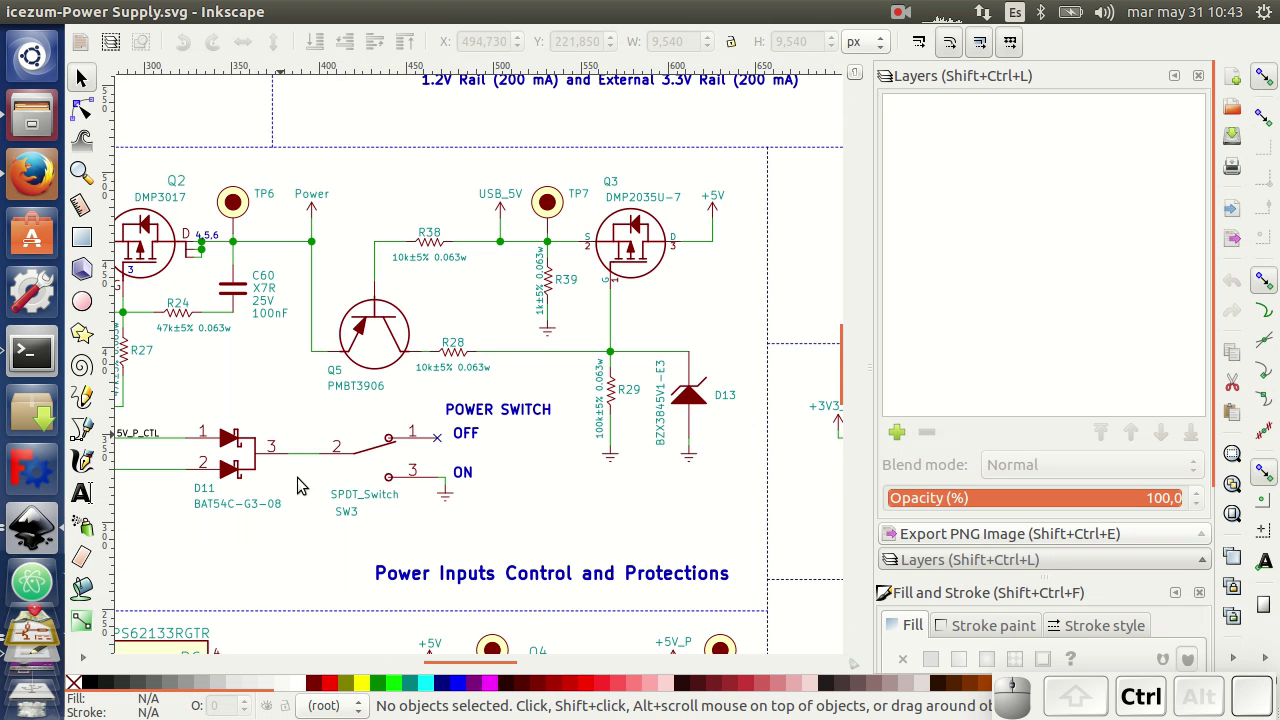
{"action": "left_click_drag", "start_coordinate": [440, 671], "coordinate": [474, 670]}
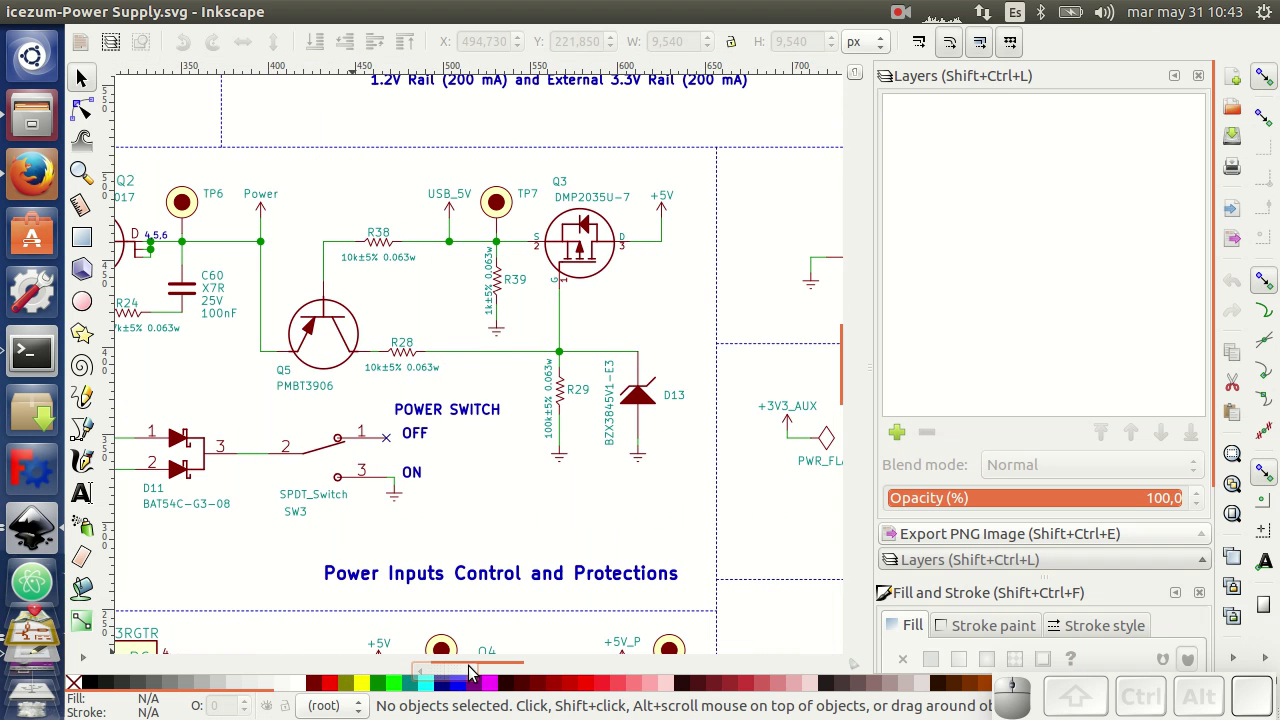
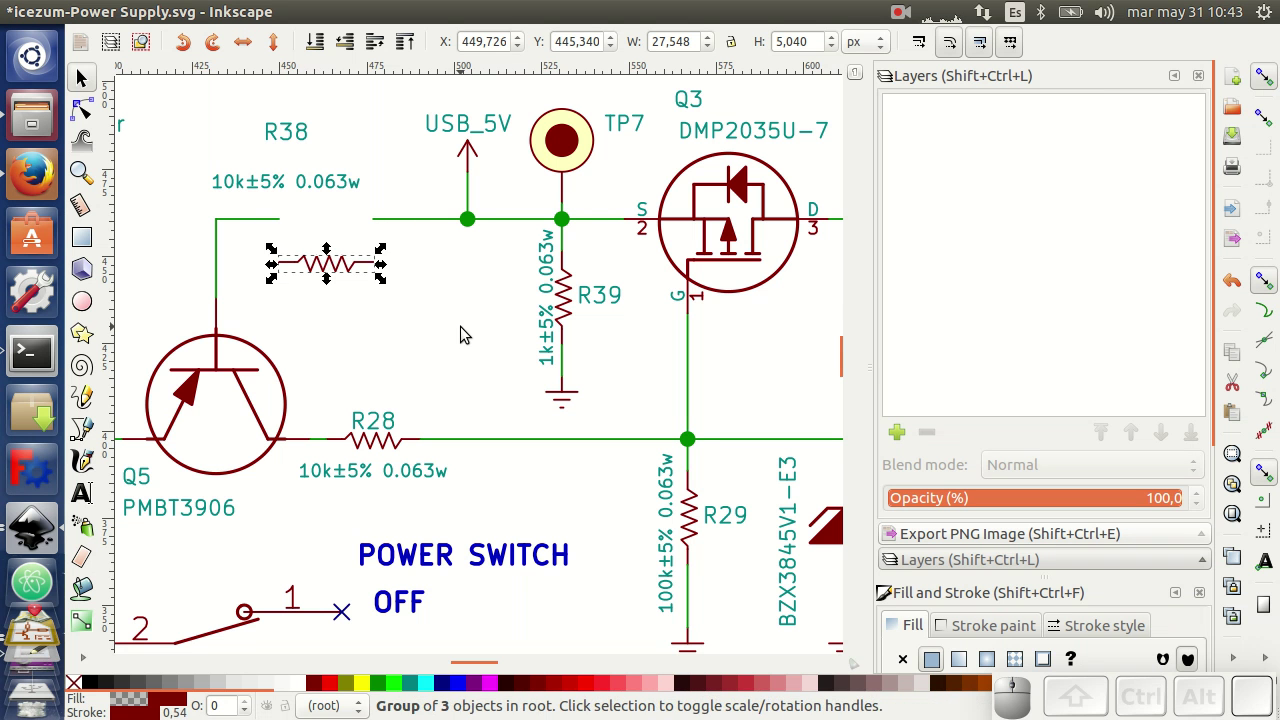
{"action": "scroll", "scroll_direction": "down", "scroll_amount": 3}
{"action": "scroll", "scroll_direction": "down", "scroll_amount": 3}
{"action": "scroll", "scroll_direction": "down", "scroll_amount": 3}
{"action": "scroll", "scroll_direction": "up", "scroll_amount": 3}
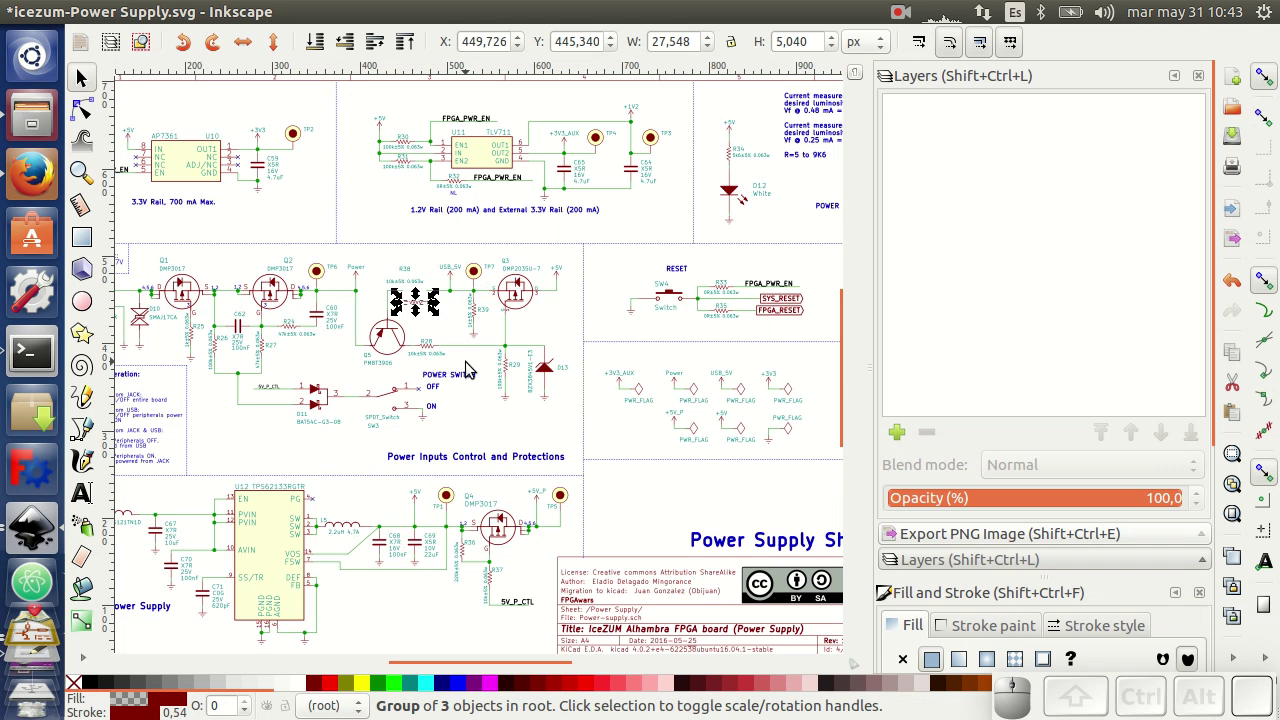
Bring Eeschema to the front and zoom in on the Sockets and Headers sheet
{"action": "left_click", "coordinate": [48, 640]}
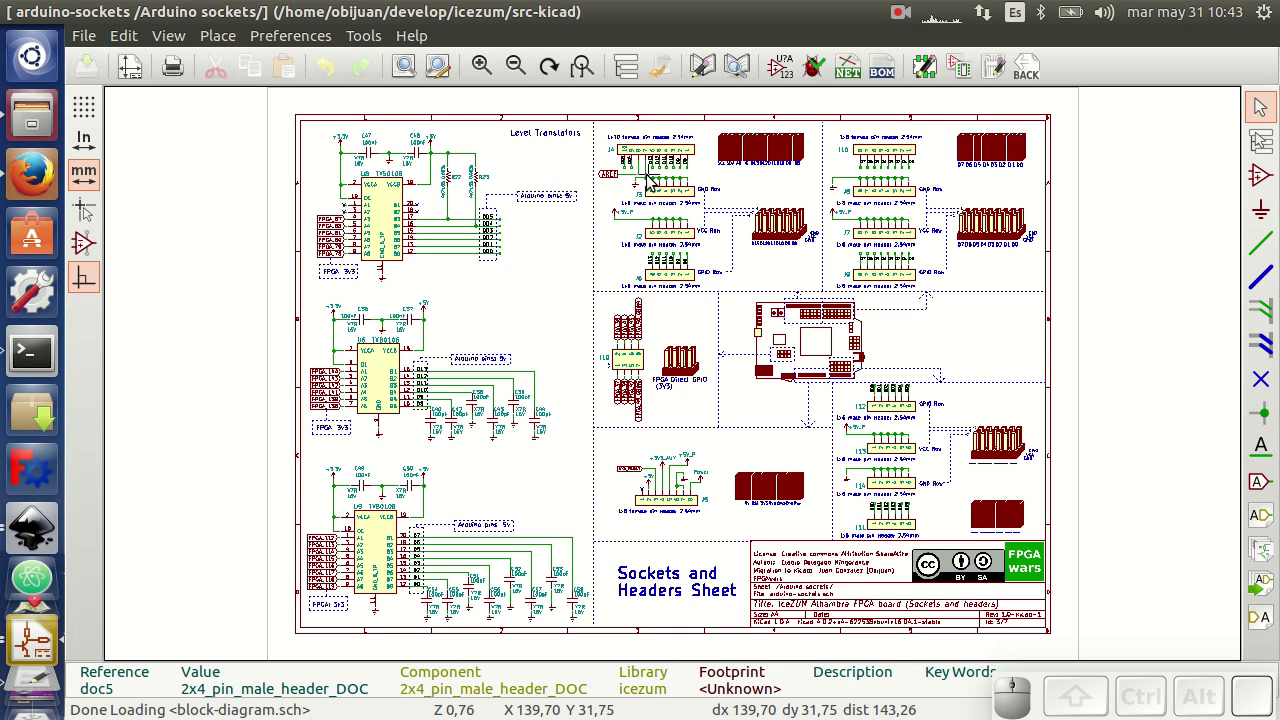
{"action": "scroll", "scroll_direction": "up", "scroll_amount": 3}
{"action": "scroll", "scroll_direction": "down", "scroll_amount": 3}
{"action": "scroll", "scroll_direction": "up", "scroll_amount": 3}
{"action": "scroll", "scroll_direction": "down", "scroll_amount": 3}
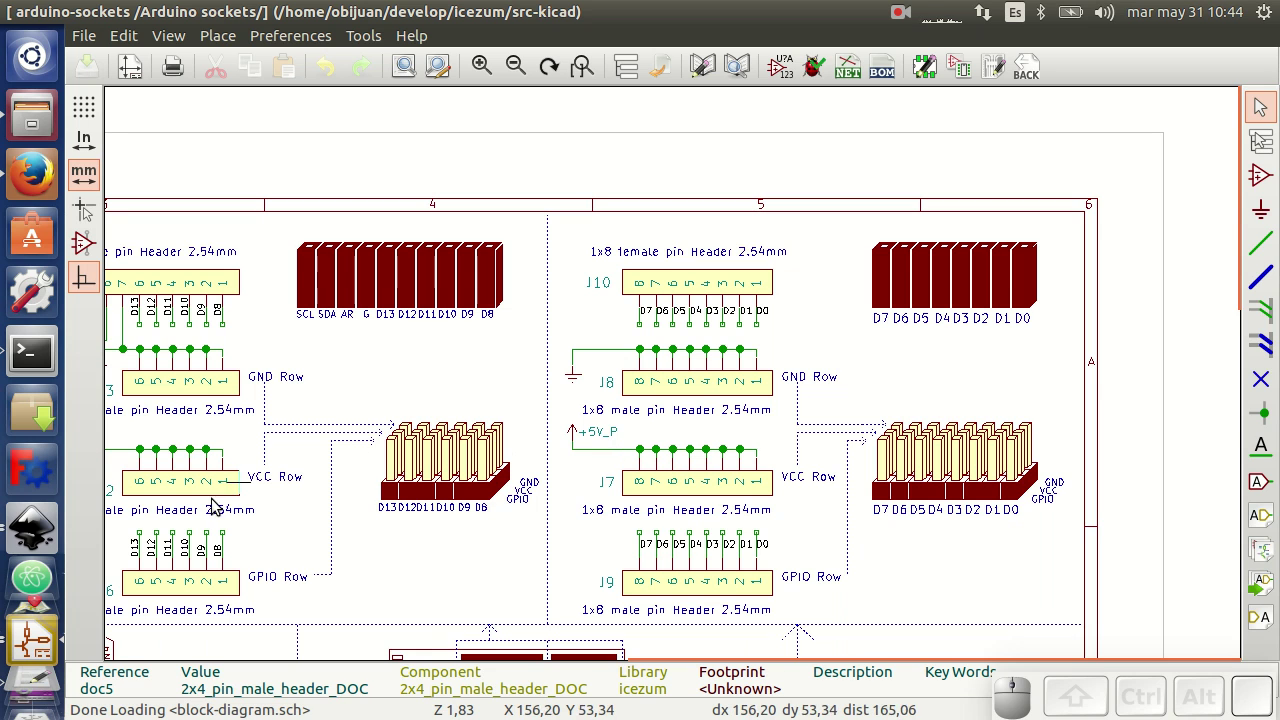
Switch to Inkscape's icezum-alhambra-pinout.svg window
{"action": "left_click", "coordinate": [40, 543]}
{"action": "left_click", "coordinate": [46, 536]}
Select the VIN label and zoom around the upper part of the Alhambra pinout drawing
{"action": "left_click", "coordinate": [616, 290]}
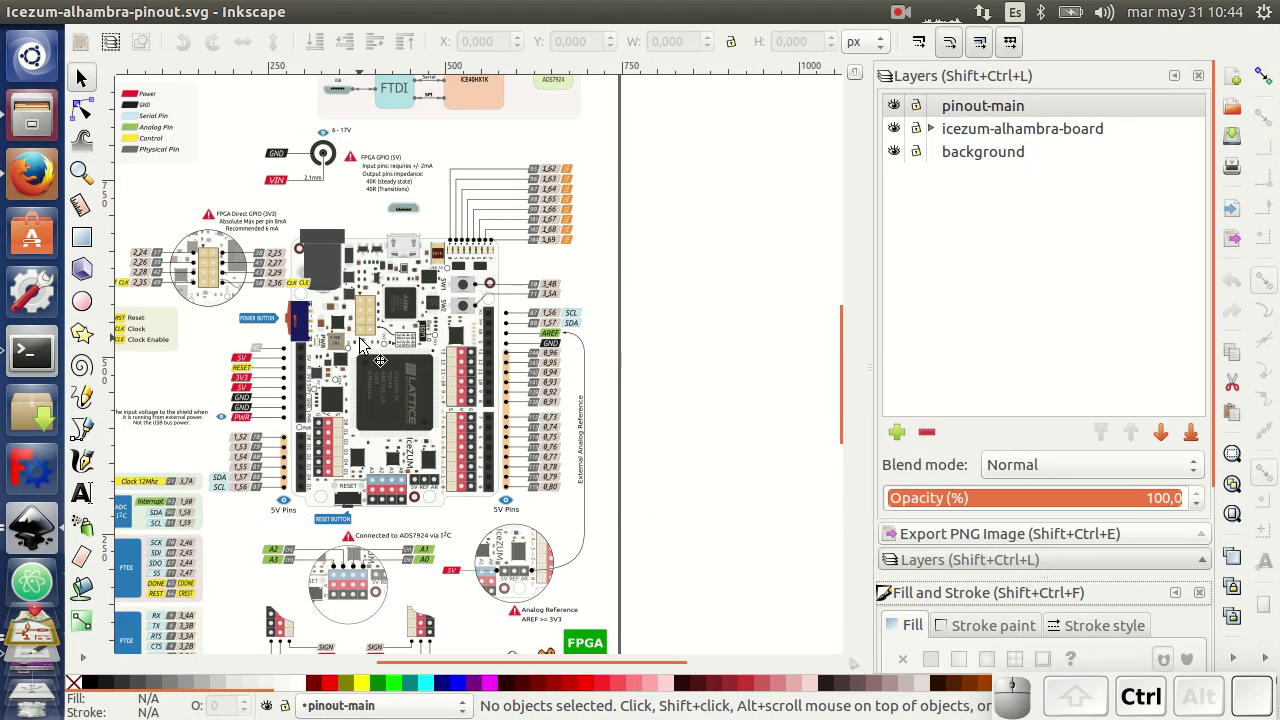
{"action": "scroll", "scroll_direction": "up", "scroll_amount": 3}
{"action": "scroll", "scroll_direction": "down", "scroll_amount": 3}
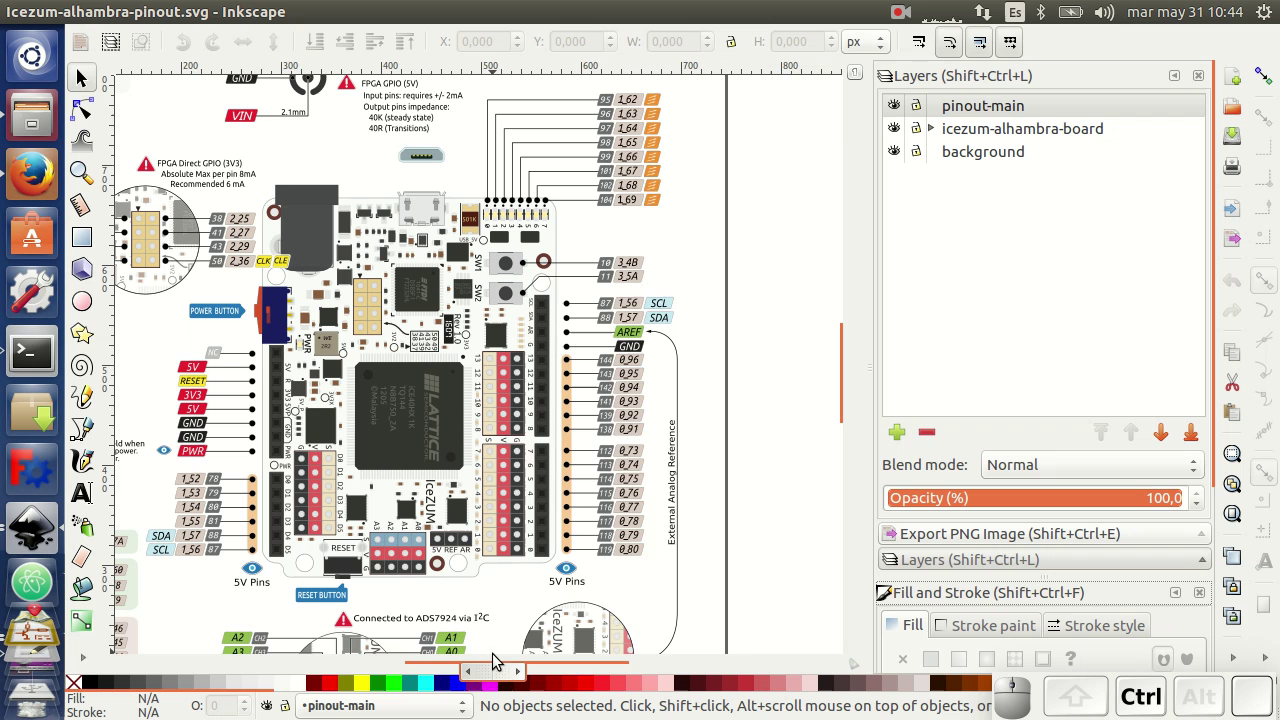
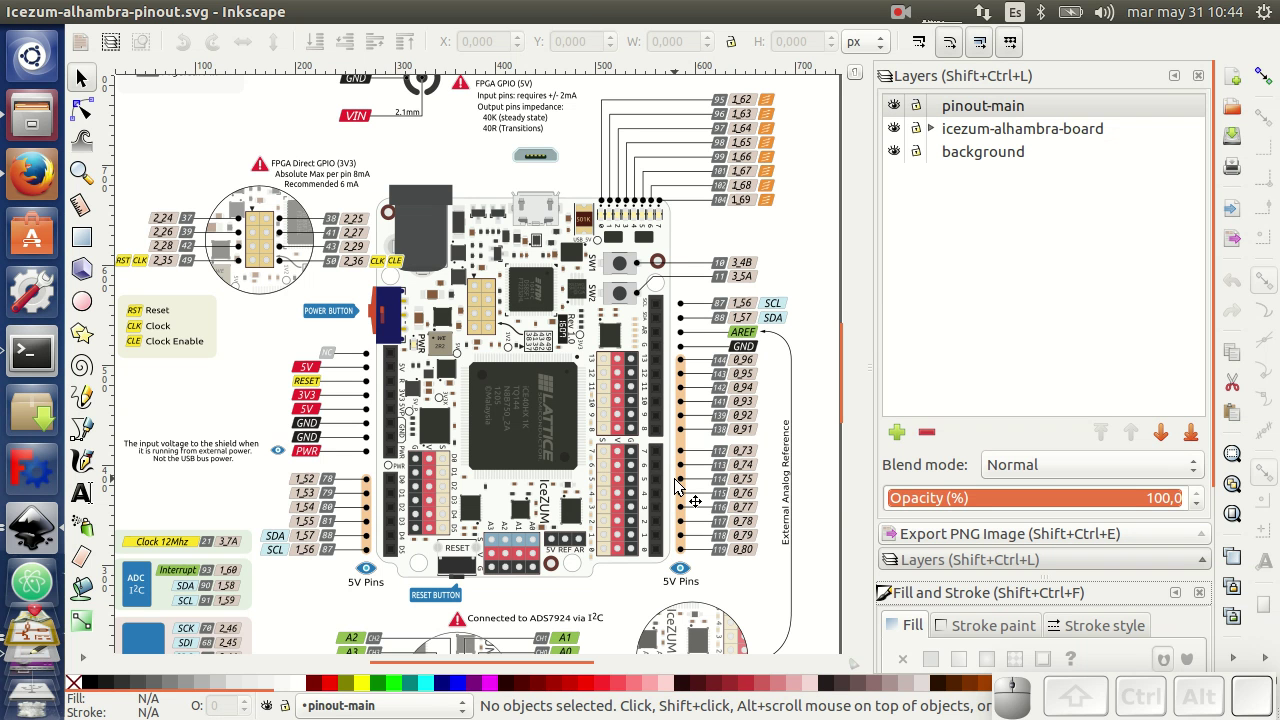
{"action": "scroll", "scroll_direction": "up", "scroll_amount": 3}
{"action": "scroll", "scroll_direction": "down", "scroll_amount": 3}
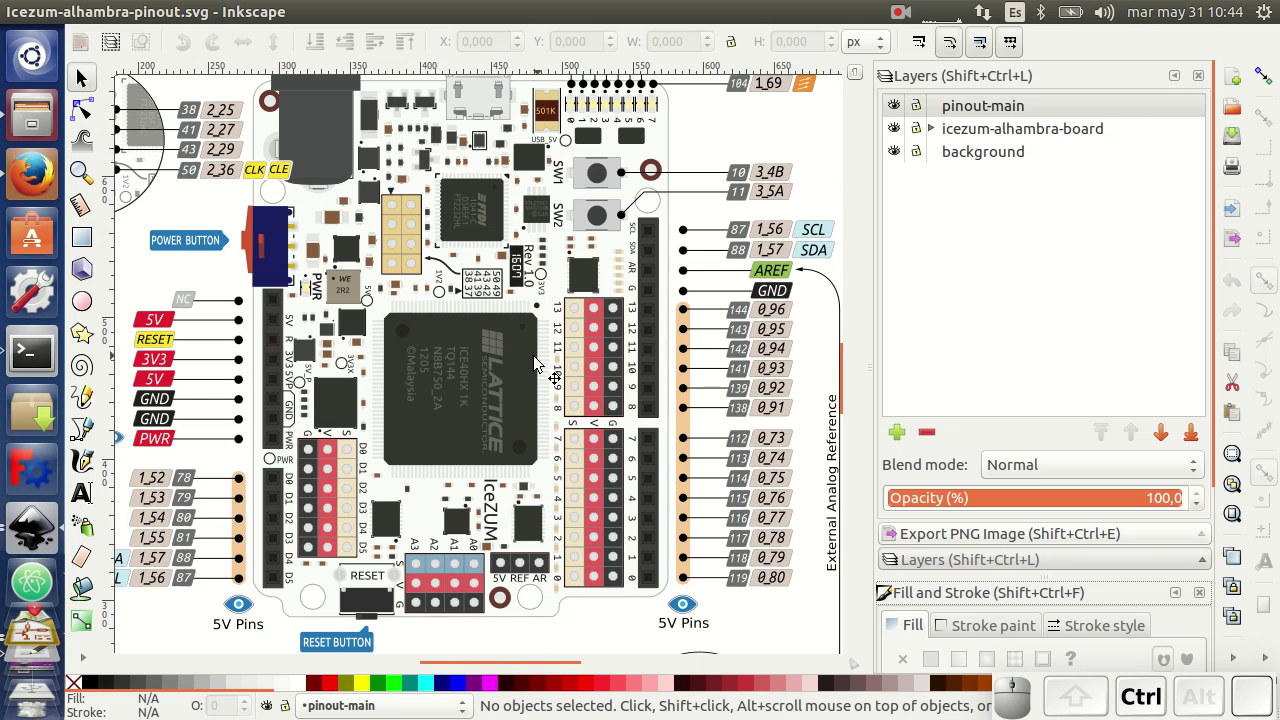
{"action": "scroll", "scroll_direction": "down", "scroll_amount": 3}
{"action": "scroll", "scroll_direction": "up", "scroll_amount": 3}
{"action": "scroll", "scroll_direction": "up", "scroll_amount": 3}
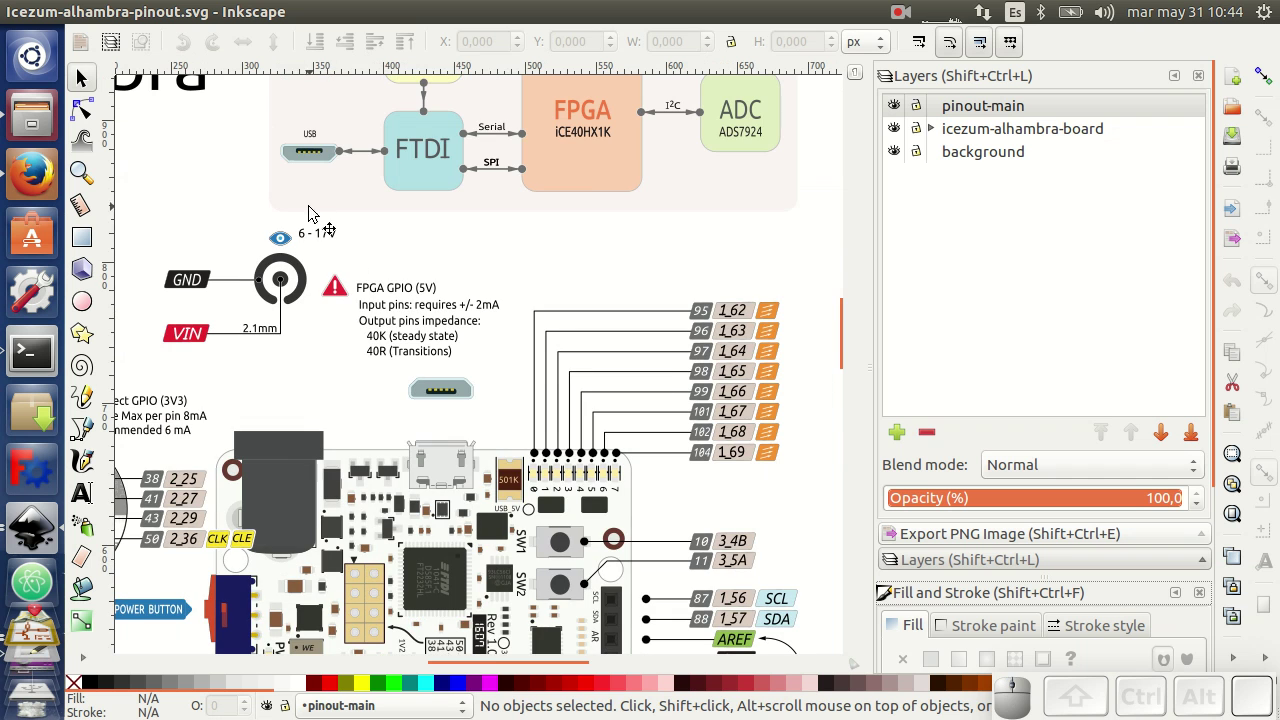
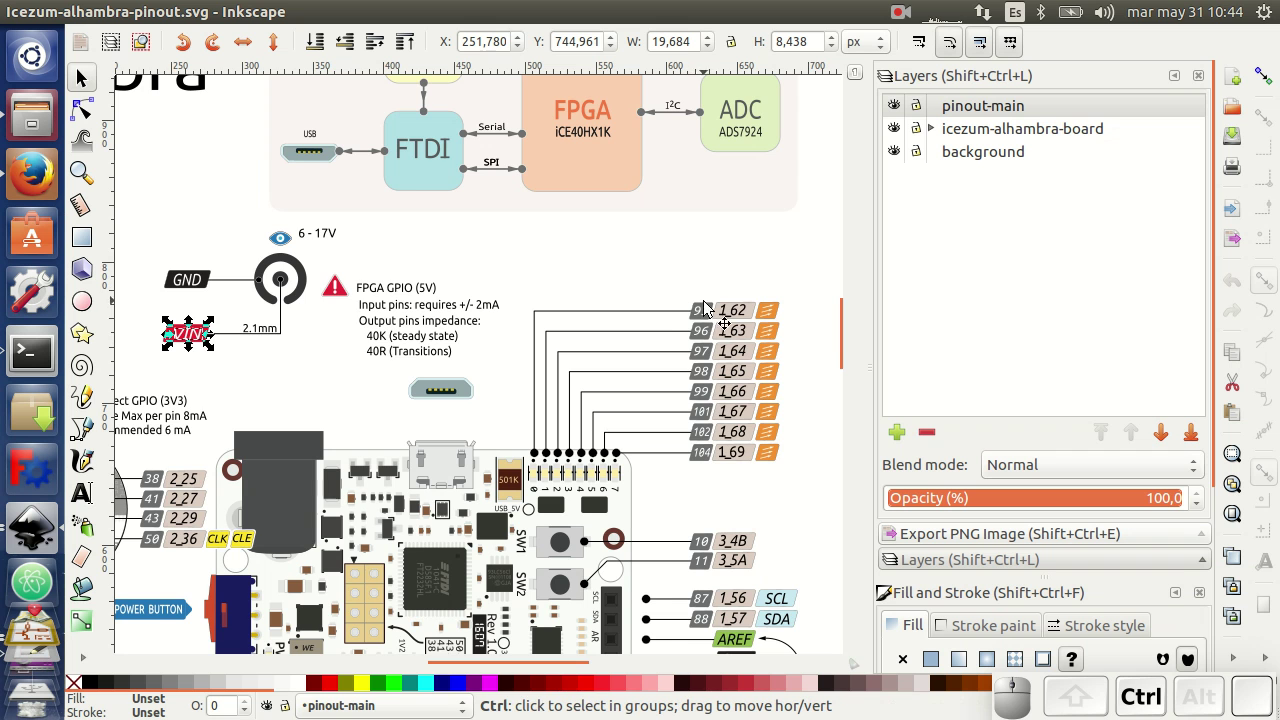
Scroll over the rest of the pinout drawing, then bring Firefox to the front
{"action": "scroll", "scroll_direction": "down", "scroll_amount": 3}
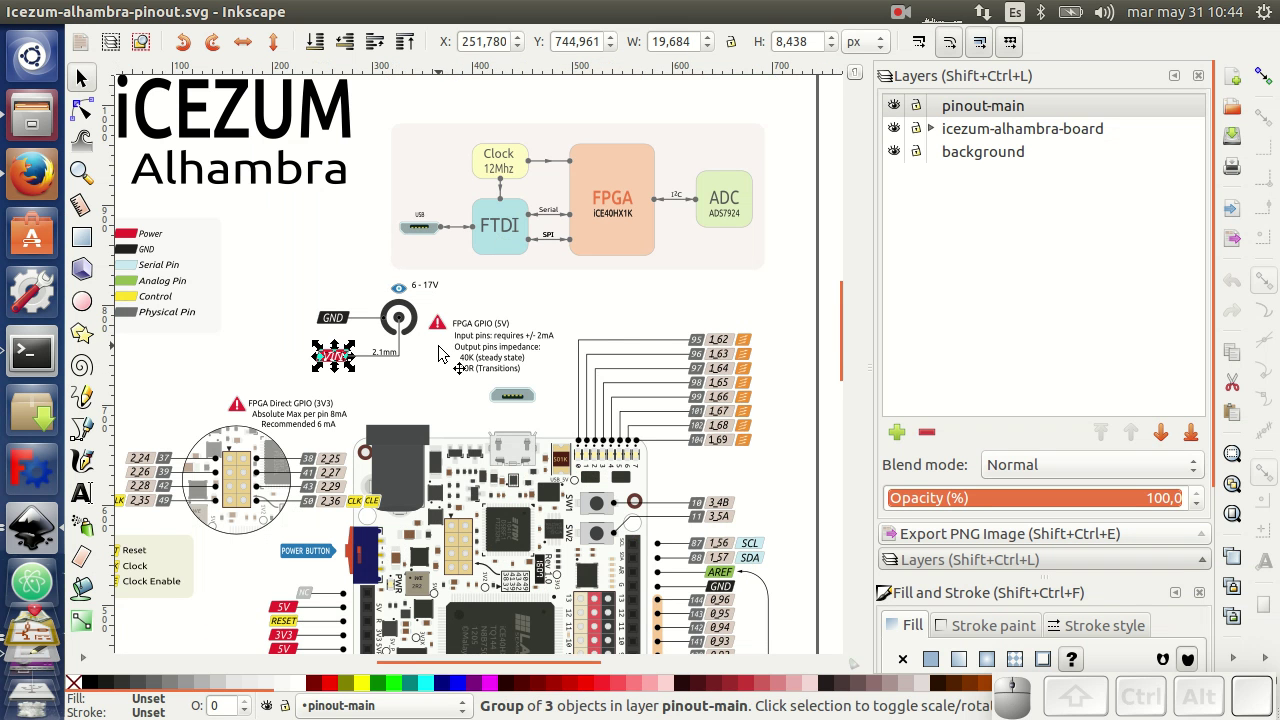
{"action": "scroll", "scroll_direction": "down", "scroll_amount": 3}
{"action": "scroll", "scroll_direction": "down", "scroll_amount": 3}
{"action": "scroll", "scroll_direction": "up", "scroll_amount": 3}
{"action": "scroll", "scroll_direction": "up", "scroll_amount": 3}
{"action": "scroll", "scroll_direction": "up", "scroll_amount": 3}
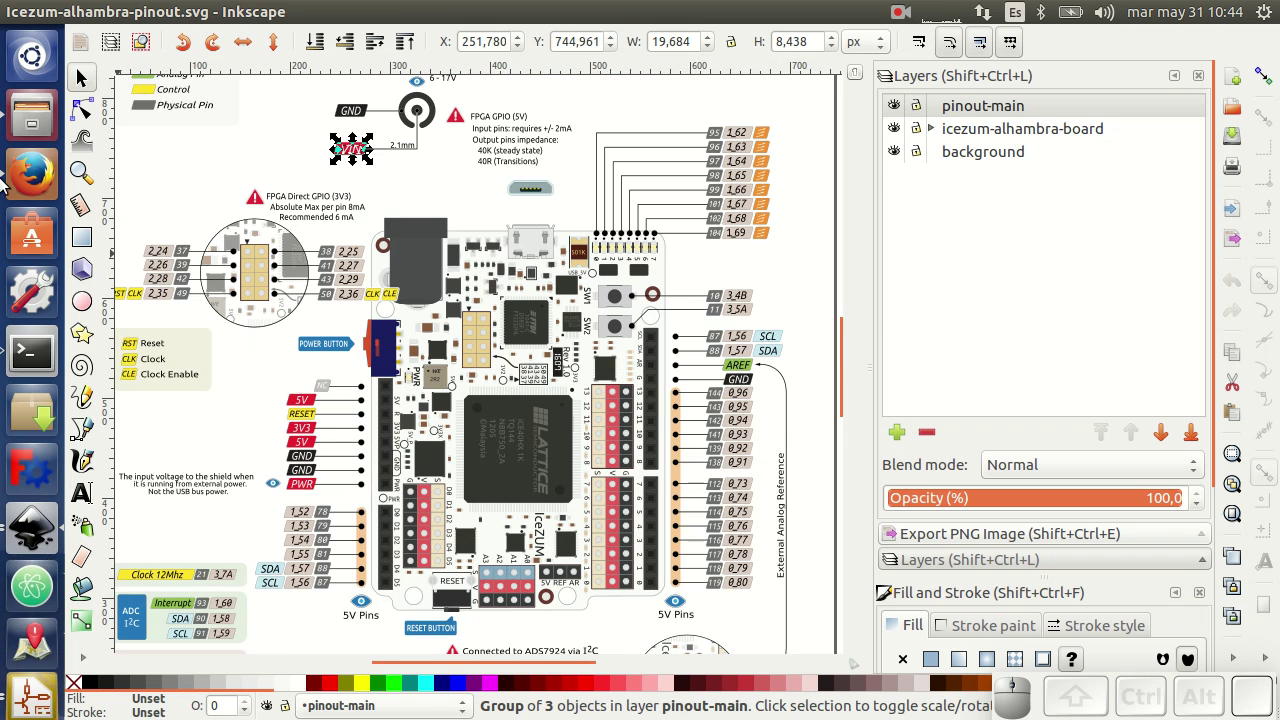
{"action": "left_click", "coordinate": [32, 186]}
View the exported Peripherals schematic SVG tab, zooming over its LEDs, switches and I2C ADC
{"action": "left_click", "coordinate": [748, 44]}
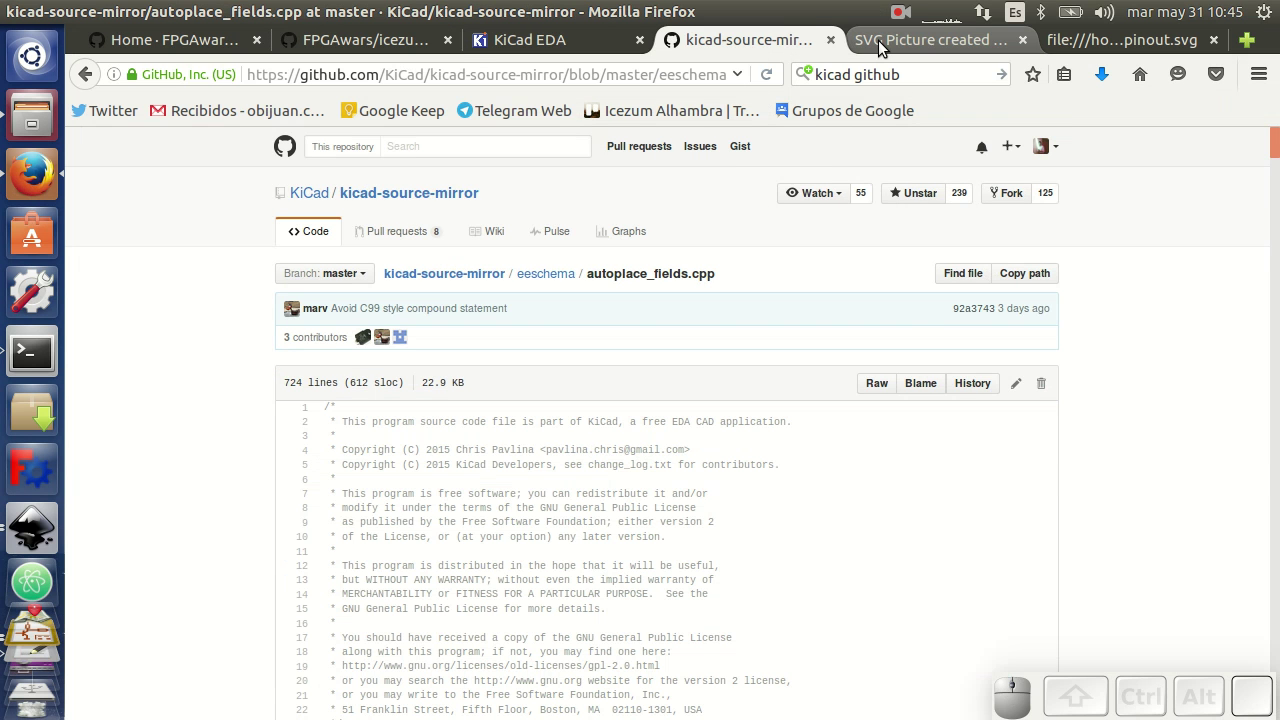
{"action": "left_click", "coordinate": [884, 45]}
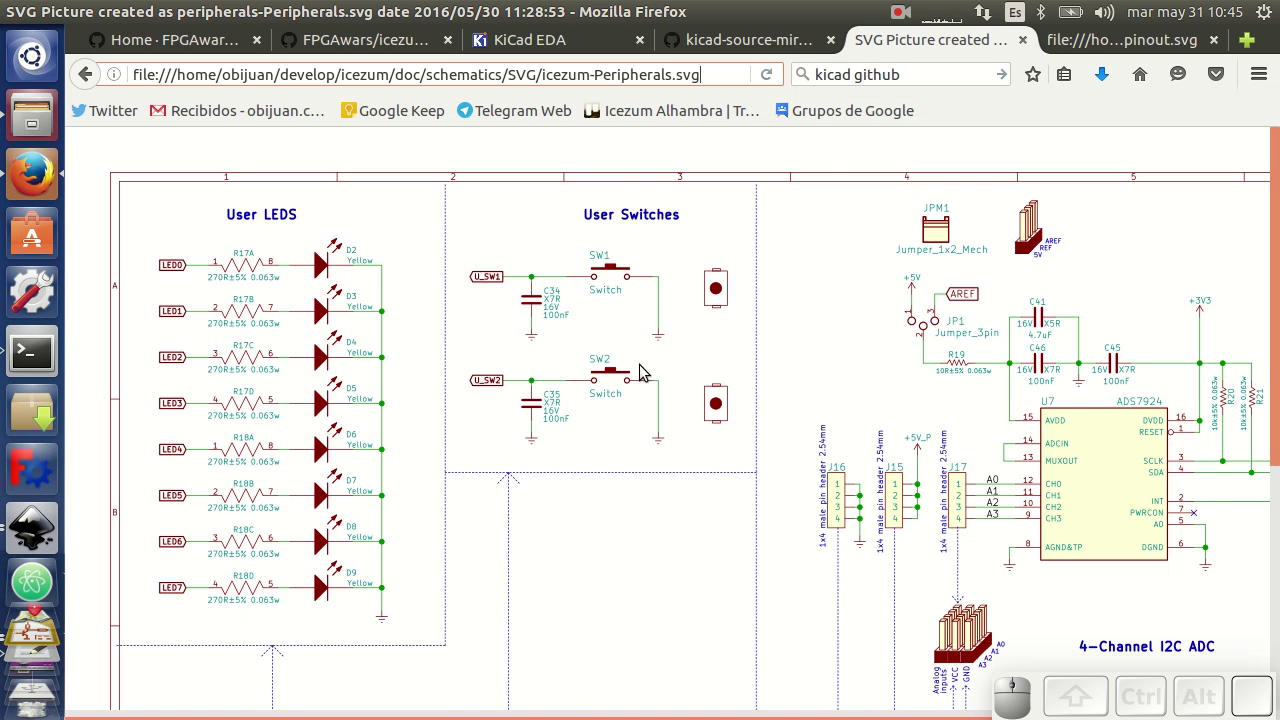
{"action": "scroll", "scroll_direction": "down", "scroll_amount": 3}
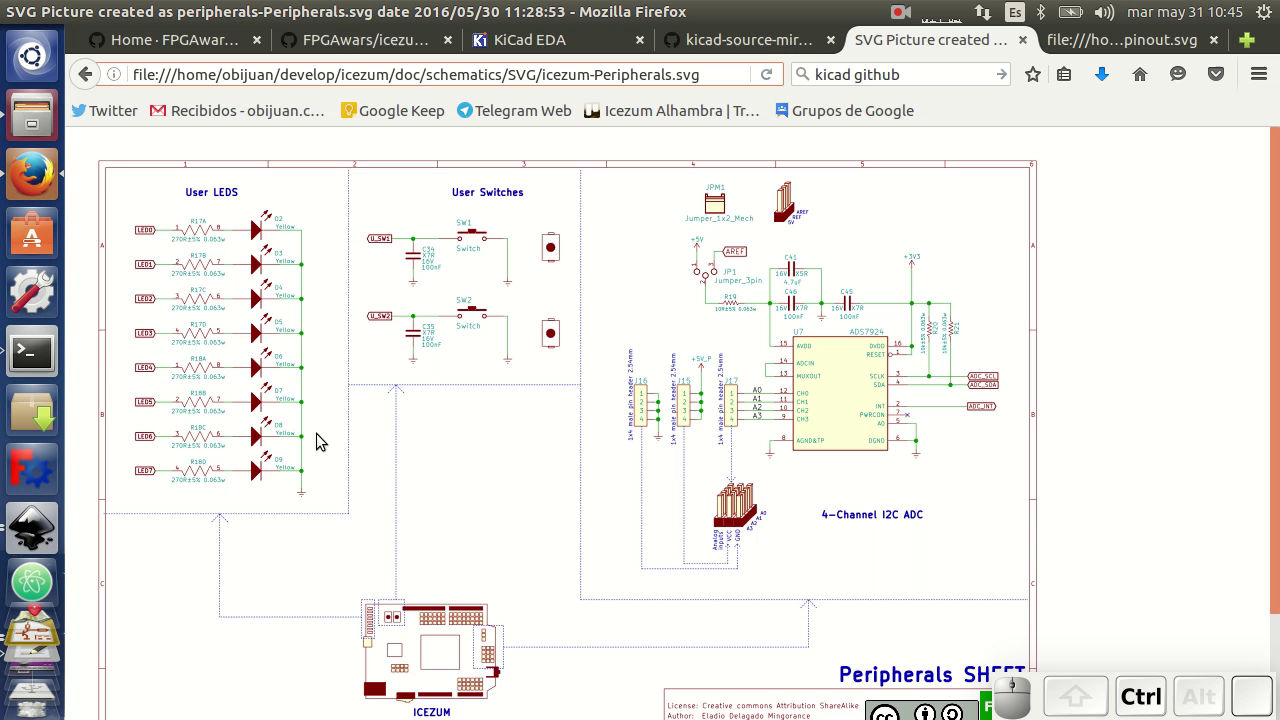
{"action": "scroll", "scroll_direction": "up", "scroll_amount": 3}
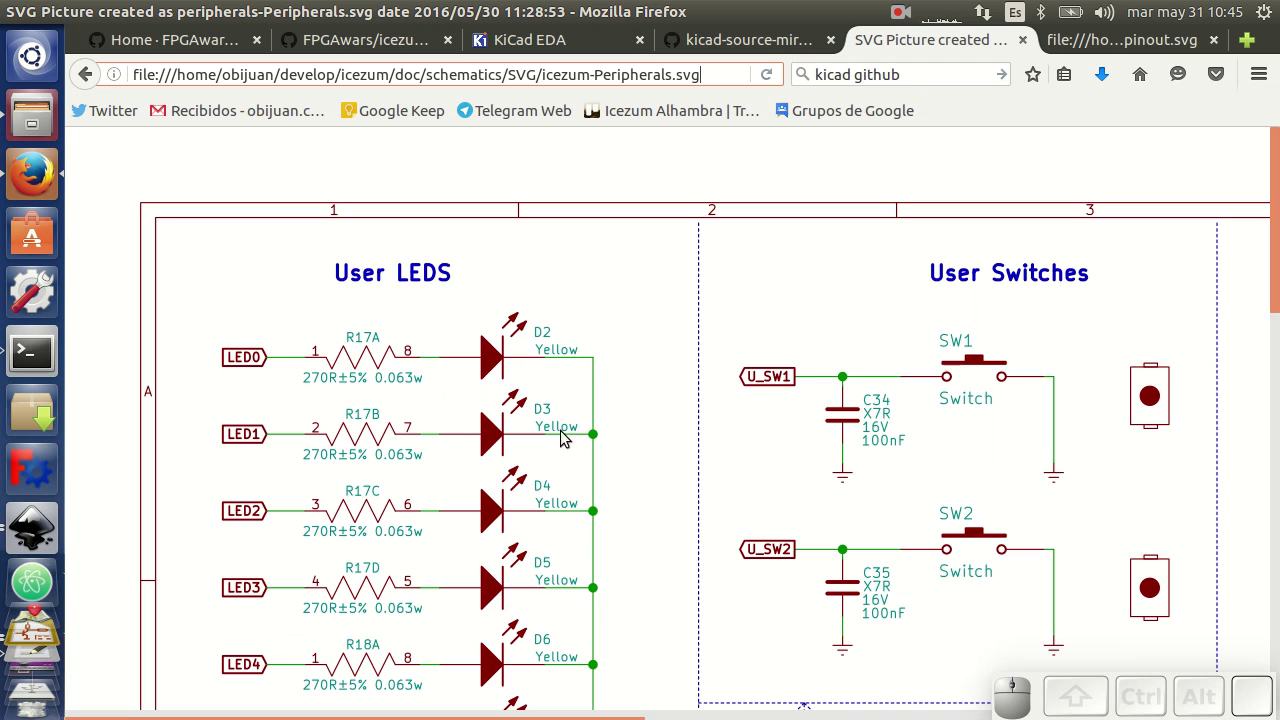
{"action": "scroll", "scroll_direction": "down", "scroll_amount": 3}
{"action": "scroll", "scroll_direction": "up", "scroll_amount": 3}
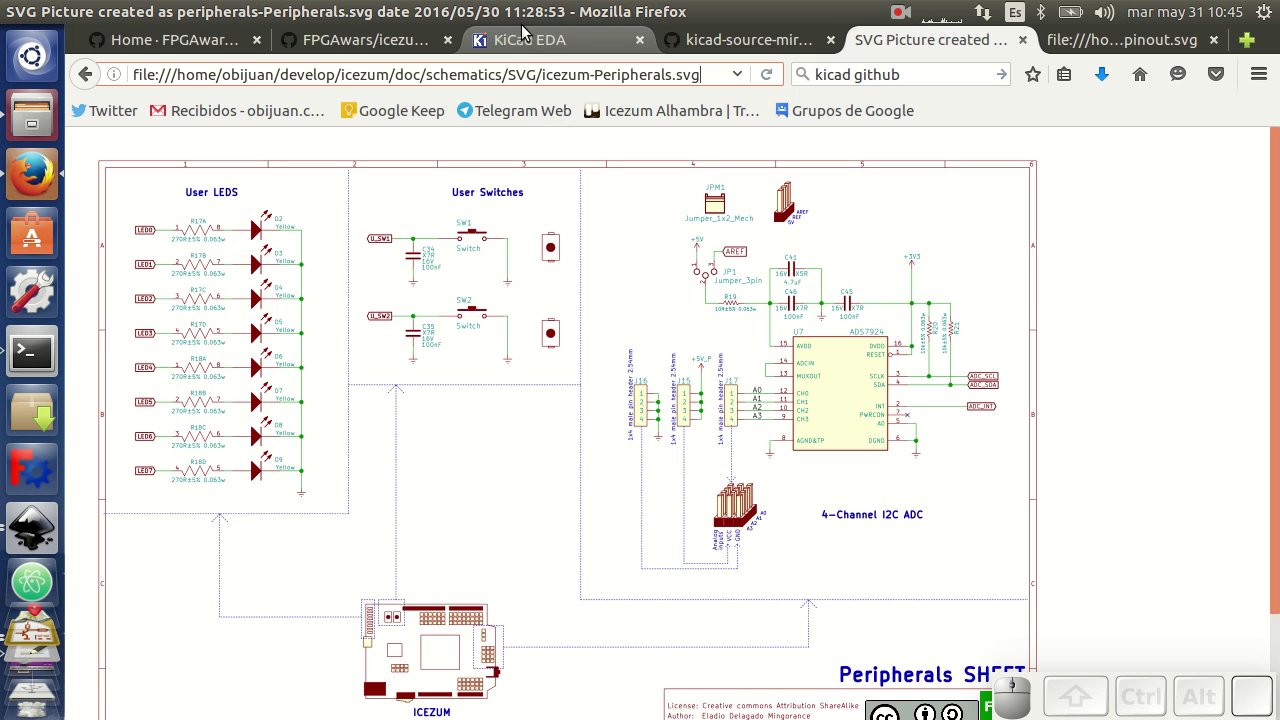
{"action": "left_click", "coordinate": [530, 40]}
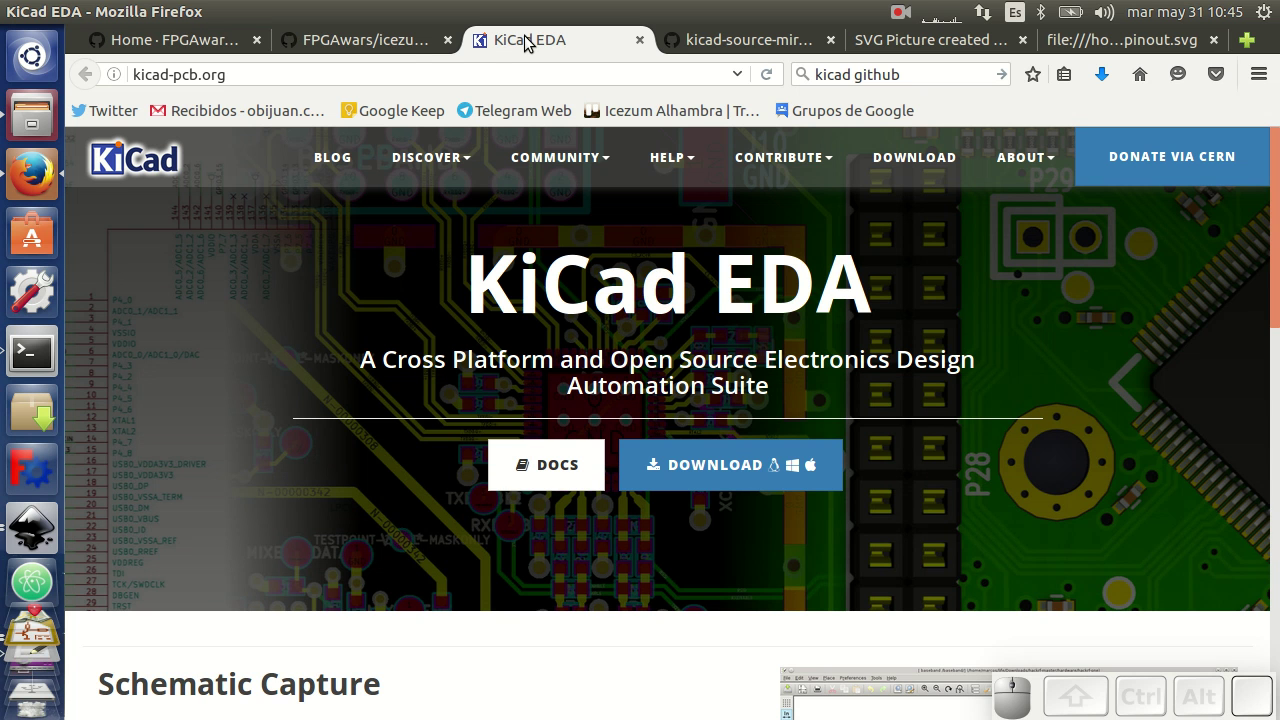
{"action": "left_click", "coordinate": [358, 37]}
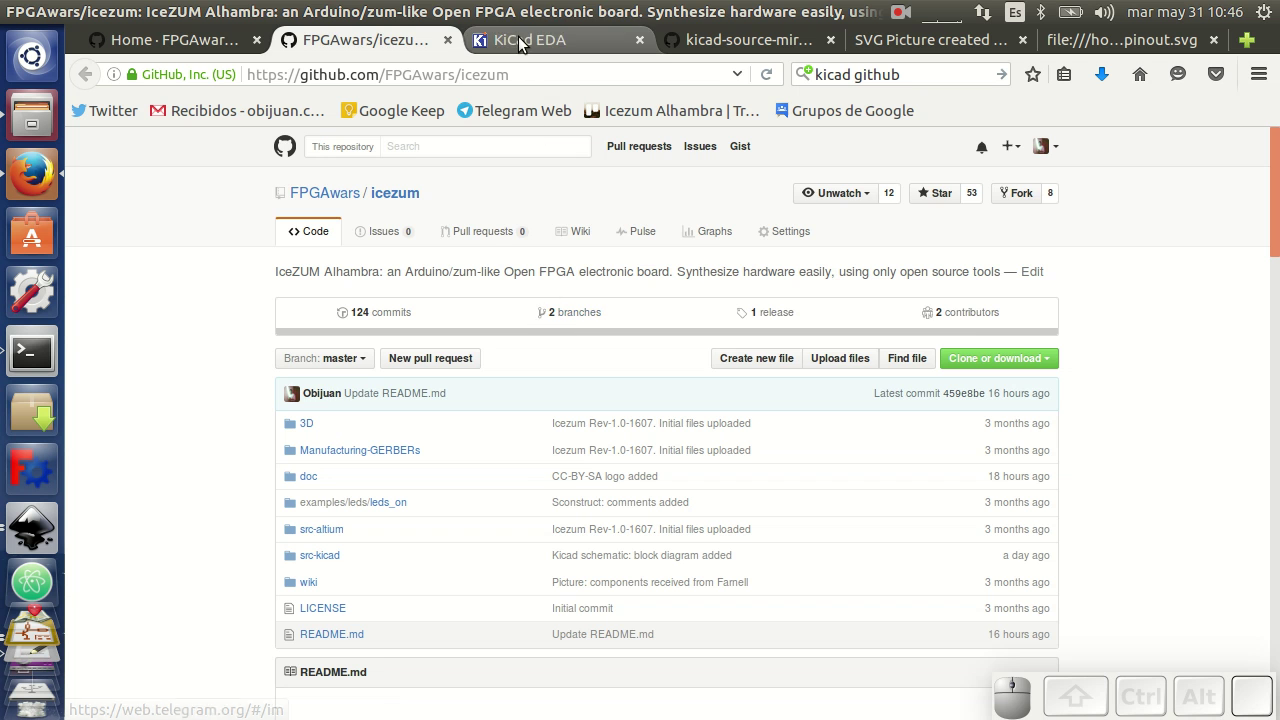
{"action": "left_click", "coordinate": [525, 42]}
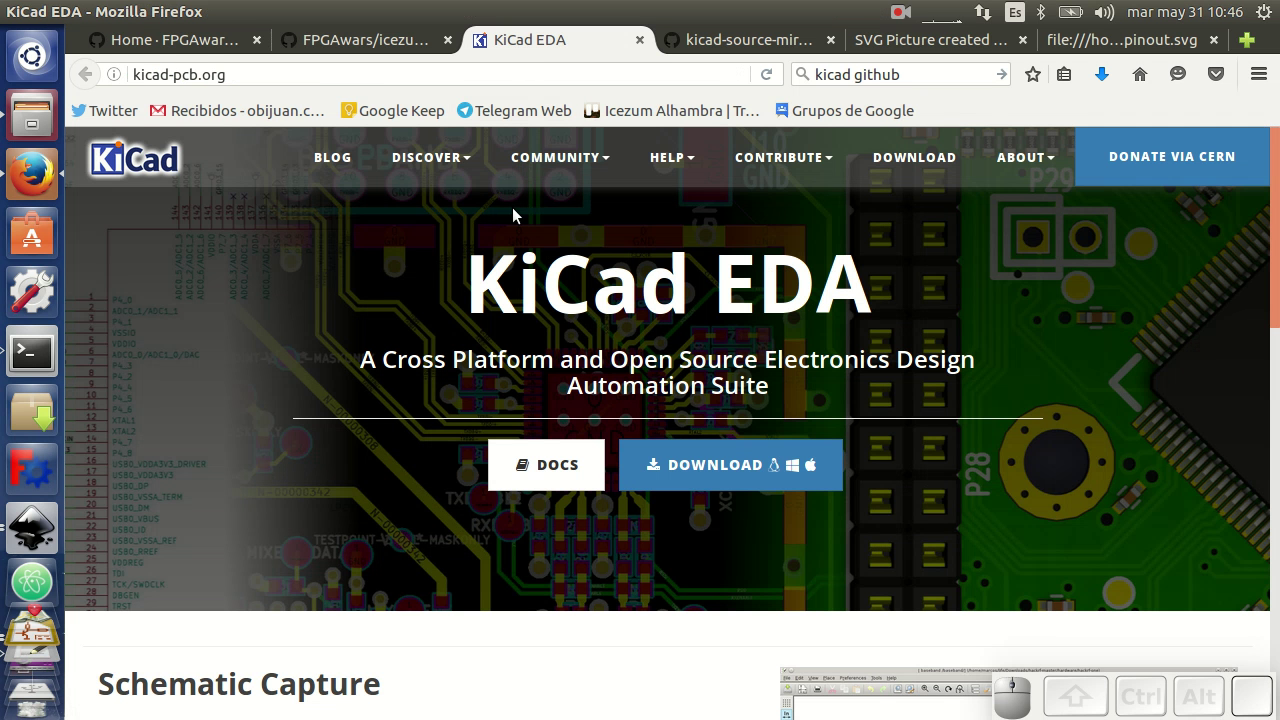